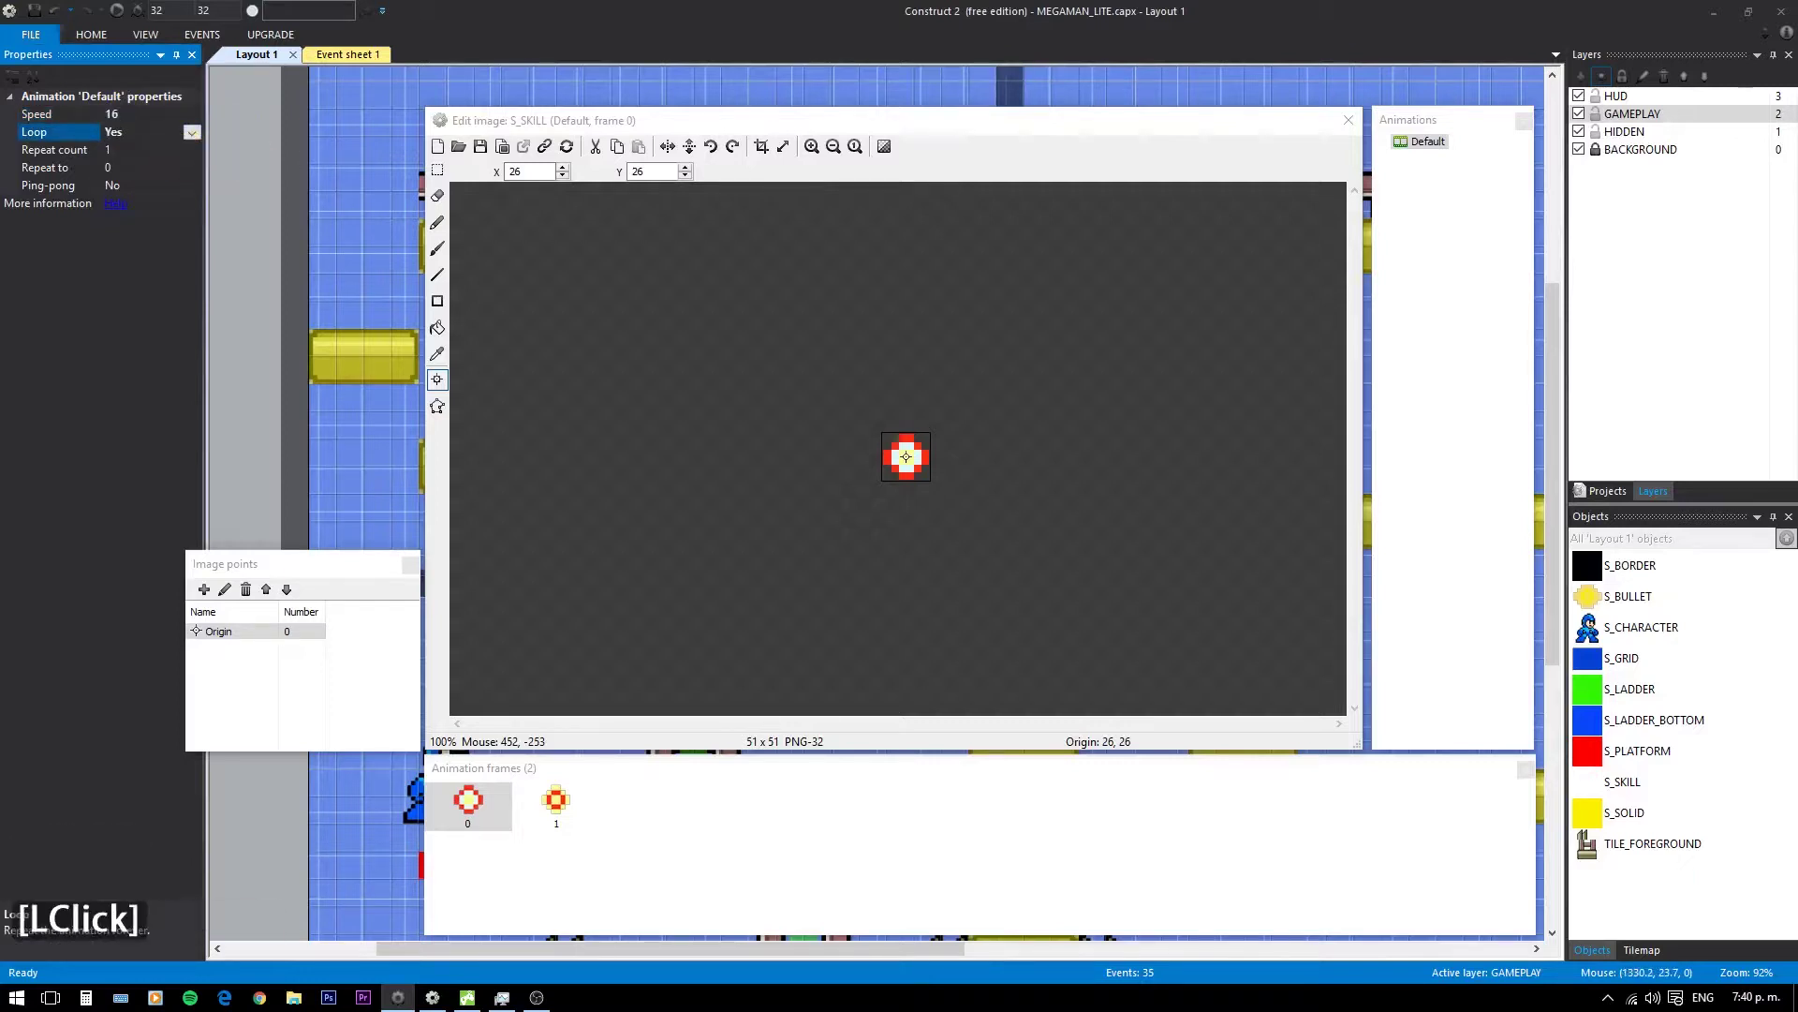
- Add a second frame to the S_SKILL Default animation via the layer and animation menus
{"action": "right_click", "coordinate": [1631, 126]}
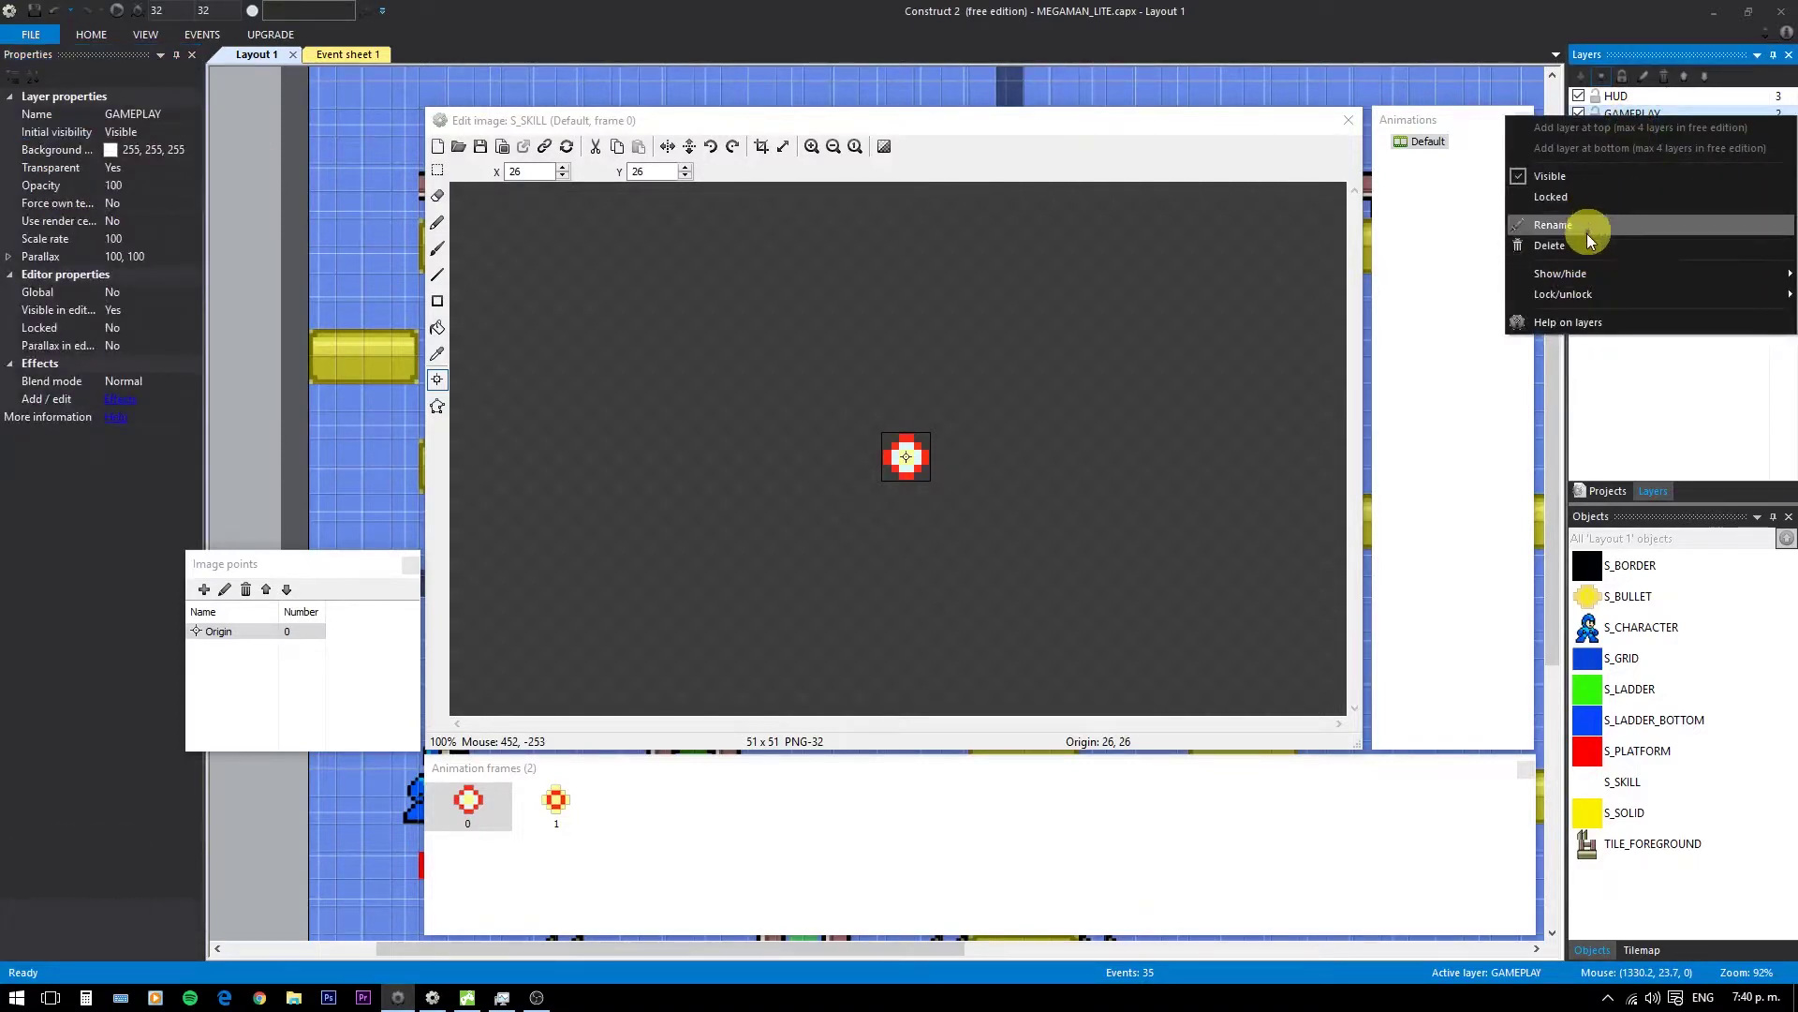
{"action": "left_click", "coordinate": [1671, 388]}
{"action": "right_click", "coordinate": [1437, 148]}
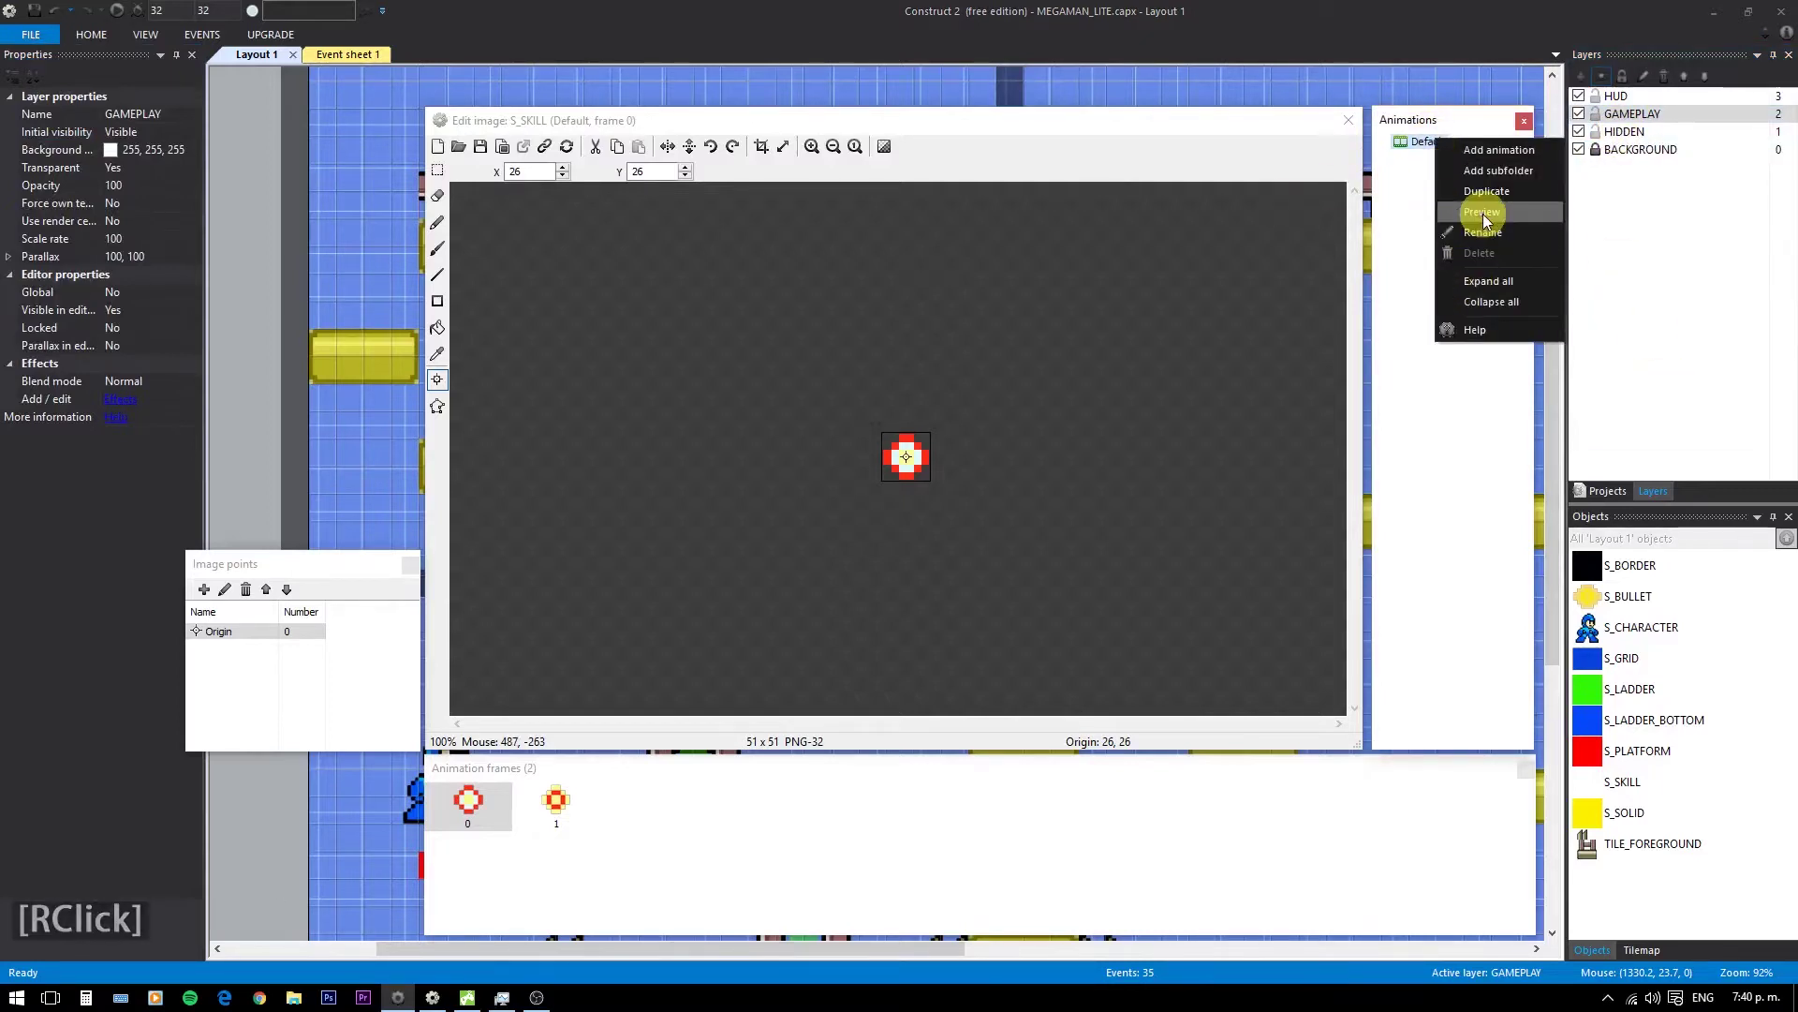
{"action": "left_click", "coordinate": [1485, 224]}
{"action": "left_click", "coordinate": [909, 410]}
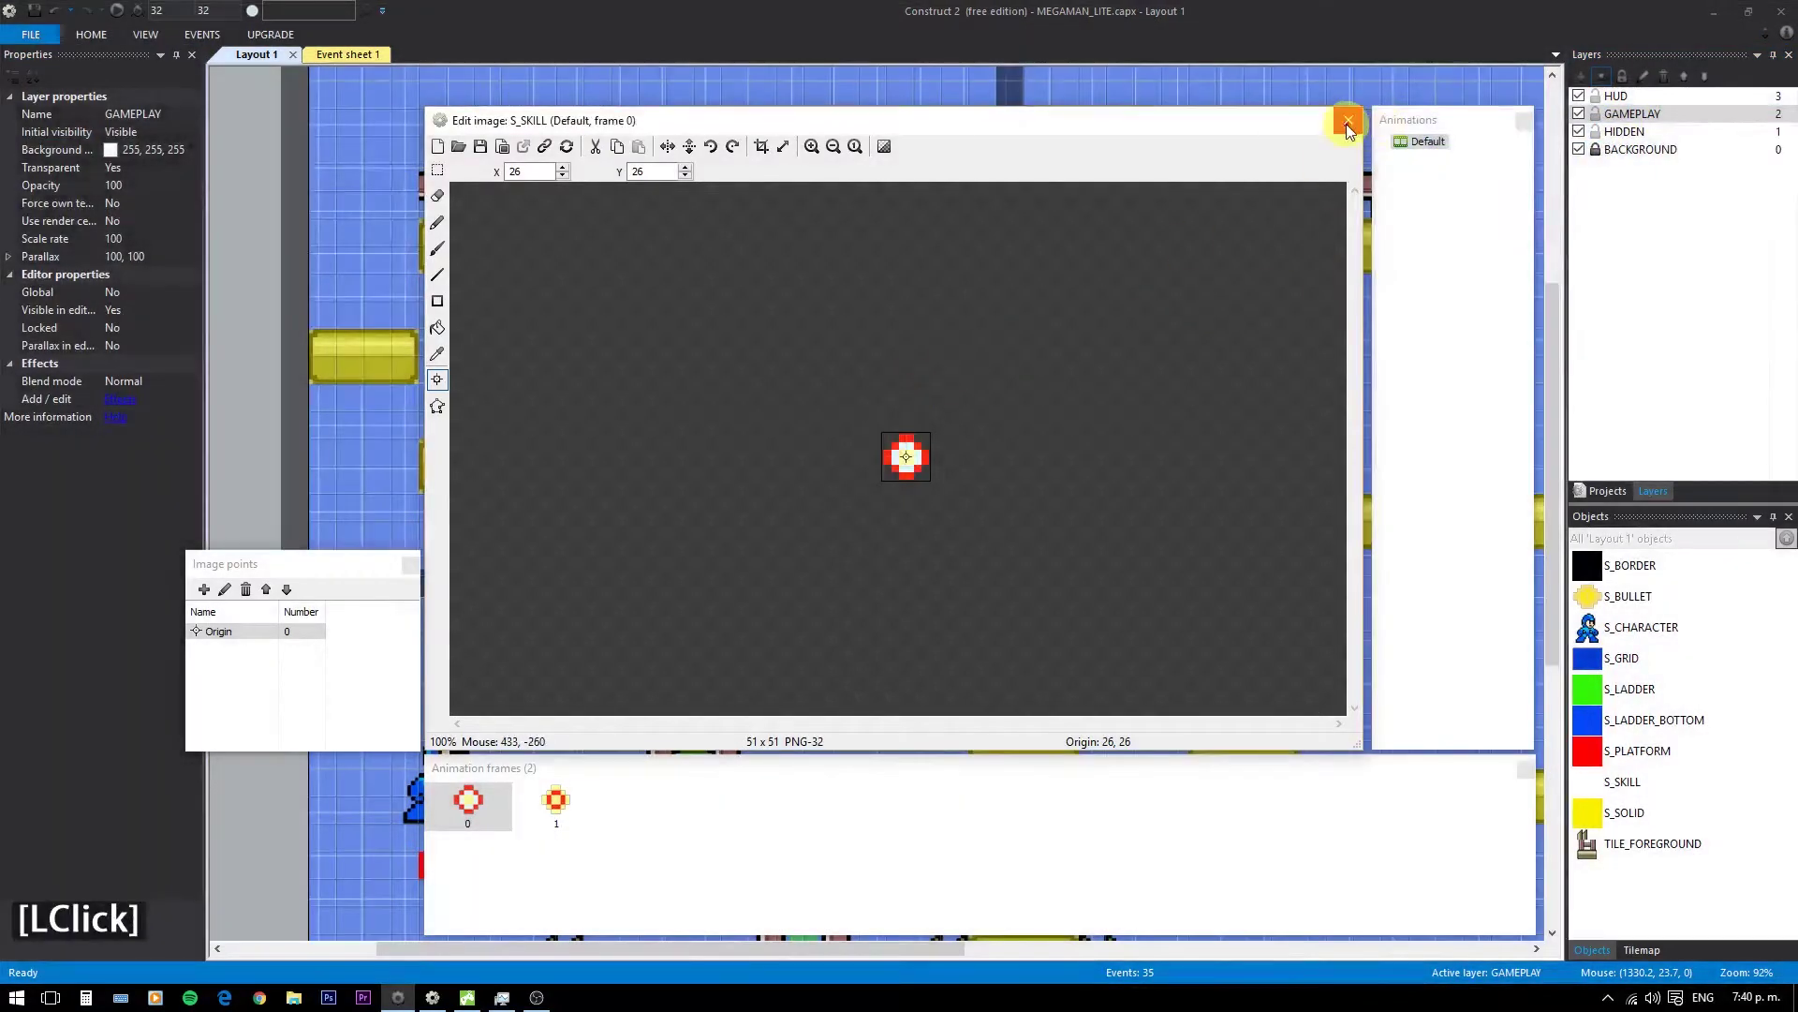
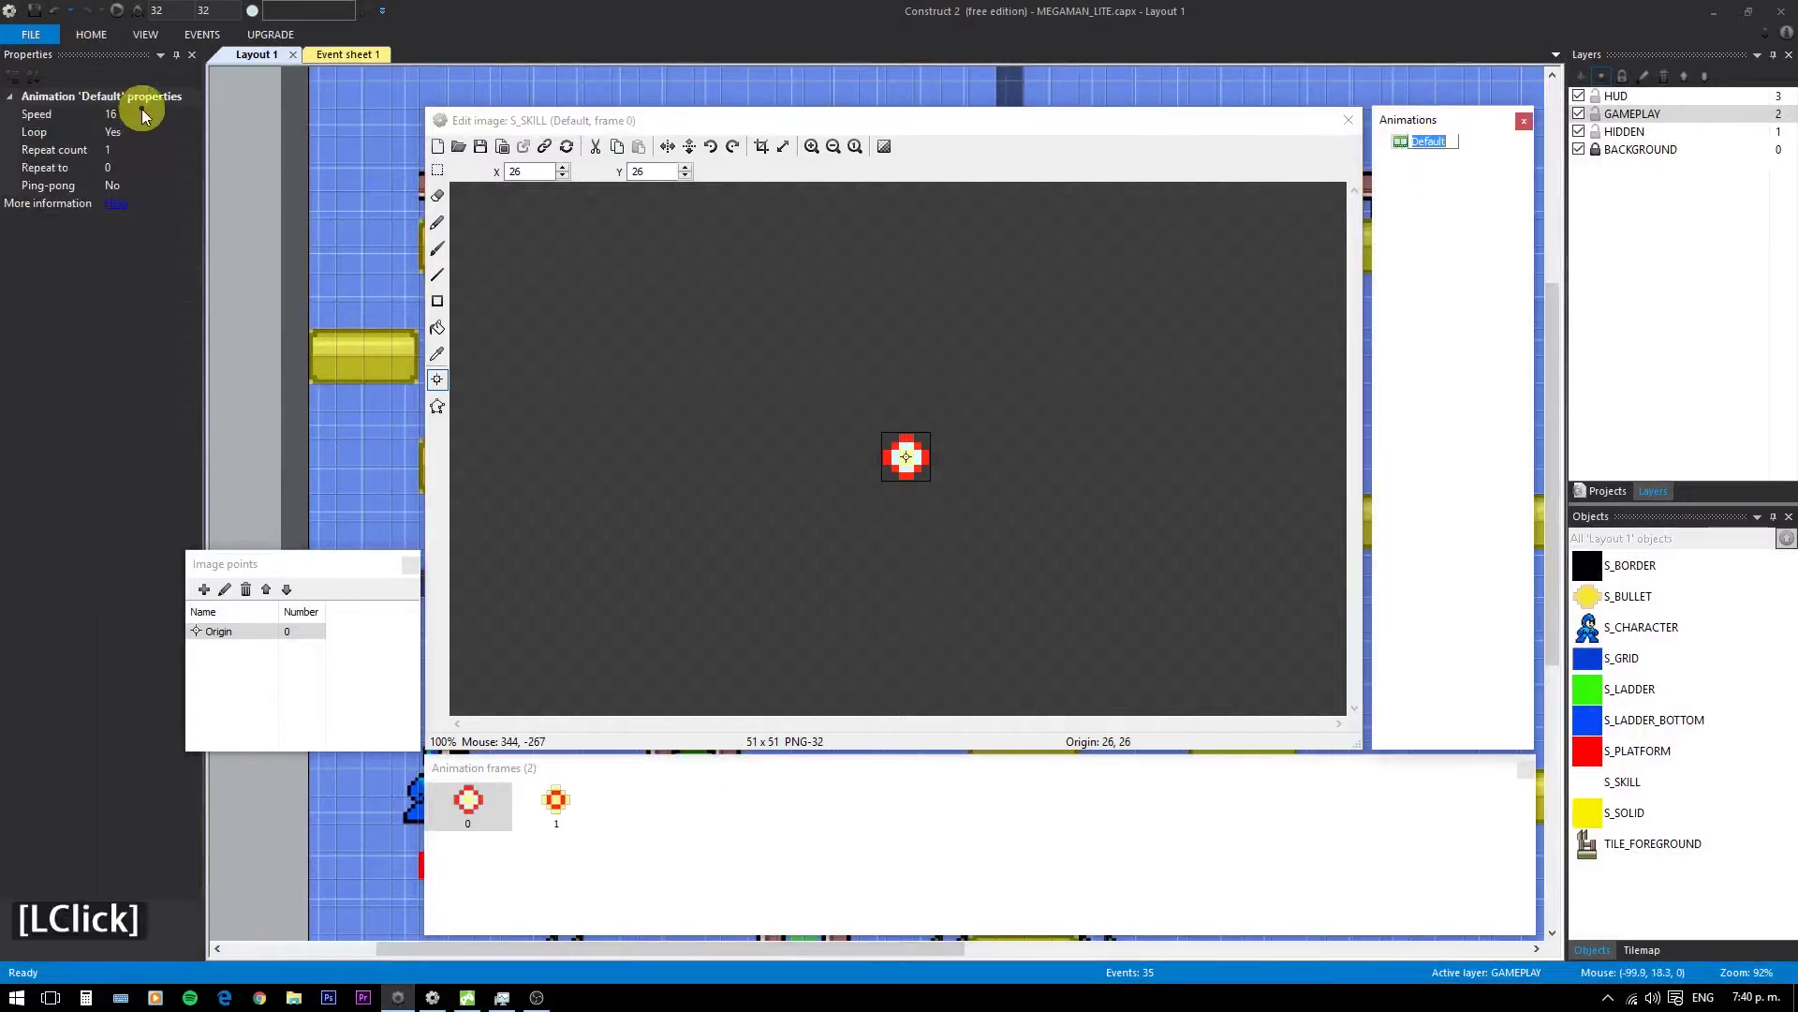
- Set the Default animation speed to 14
{"action": "left_click", "coordinate": [142, 128]}
{"action": "type", "text": "14"}
{"action": "key", "text": "Return"}
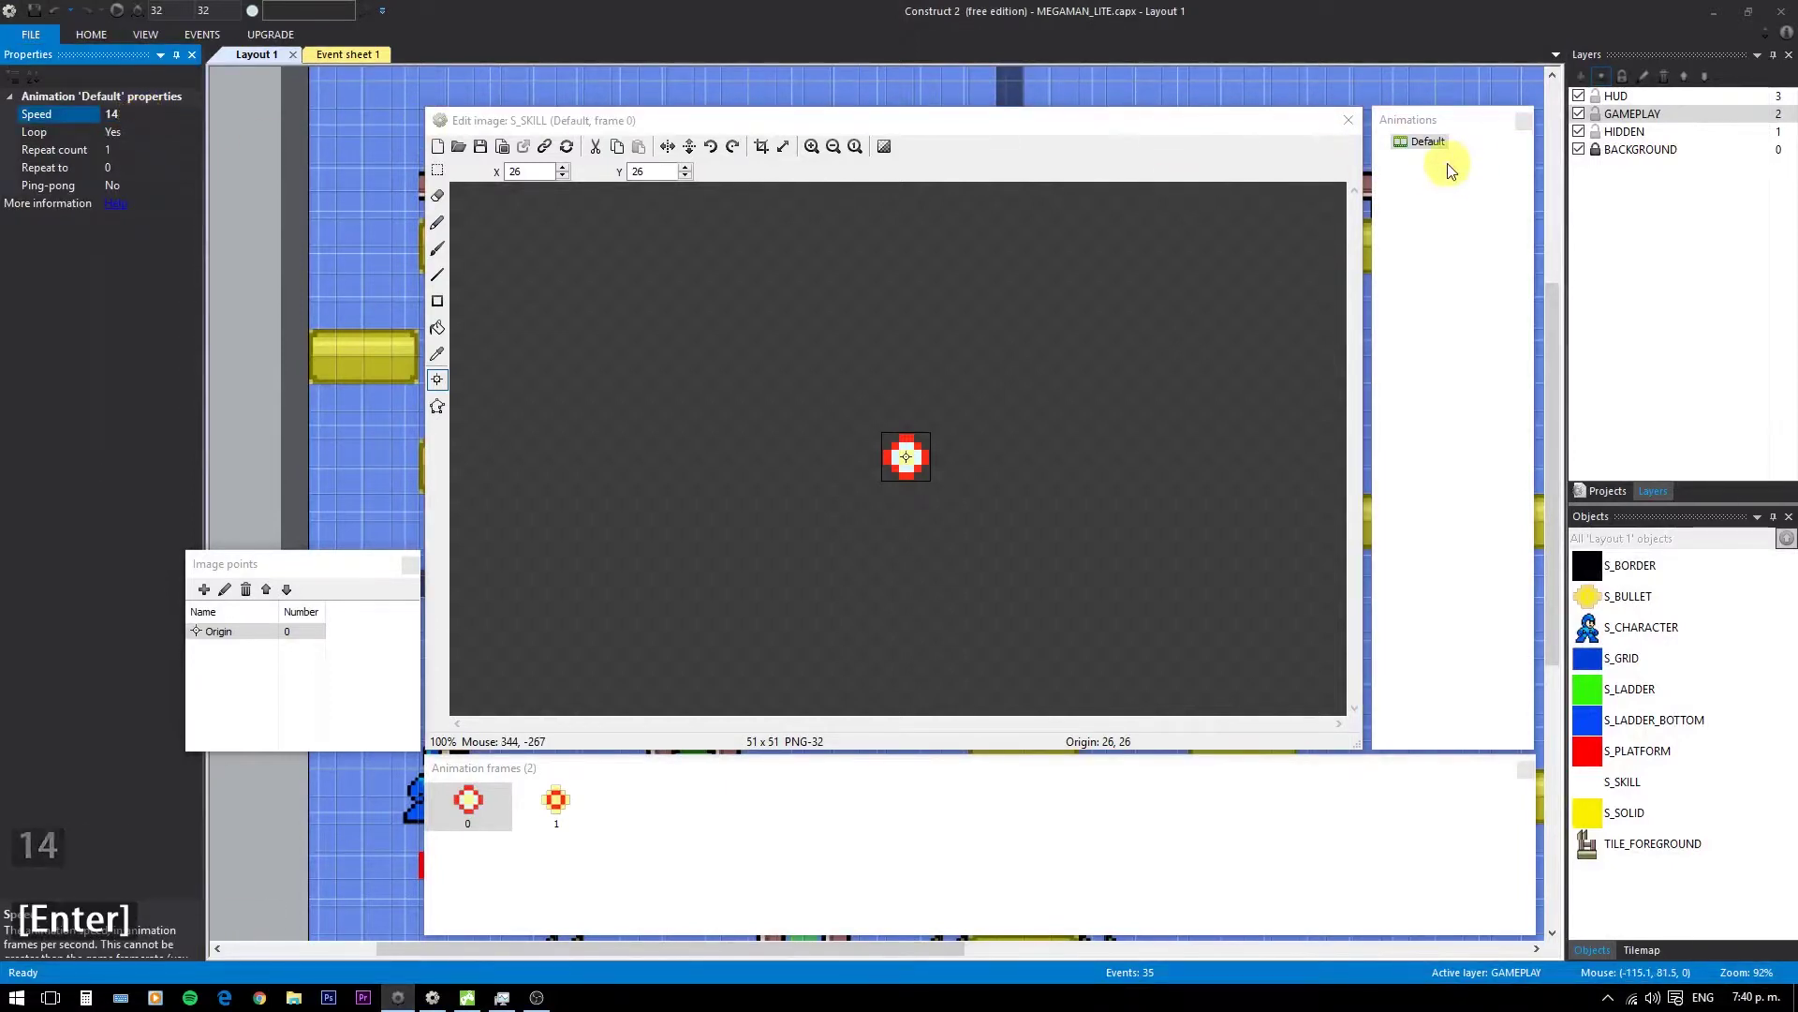
{"action": "right_click", "coordinate": [1437, 145]}
{"action": "left_click", "coordinate": [1497, 226]}
- Close the image editor and drop the S_SKILL pickup on the floor left of the lower ladder
{"action": "left_click", "coordinate": [915, 414]}
{"action": "left_click", "coordinate": [1356, 137]}
{"action": "scroll", "scroll_direction": "down", "scroll_amount": 3}
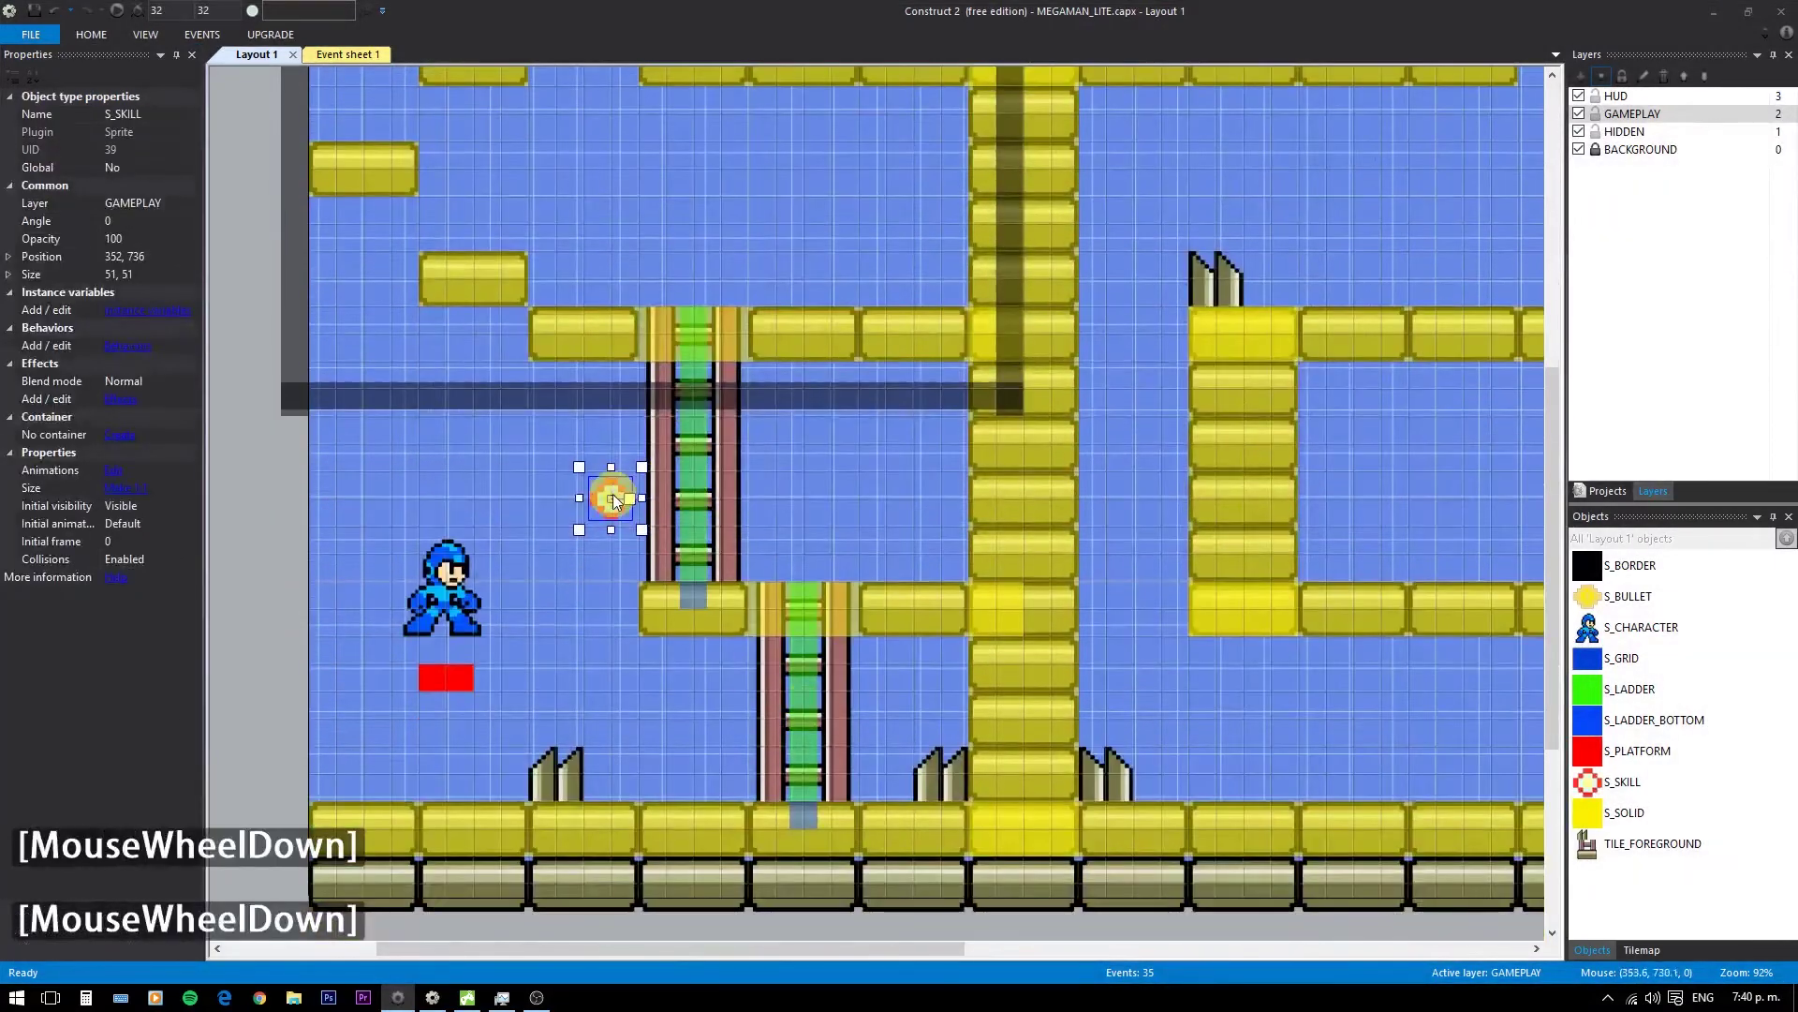
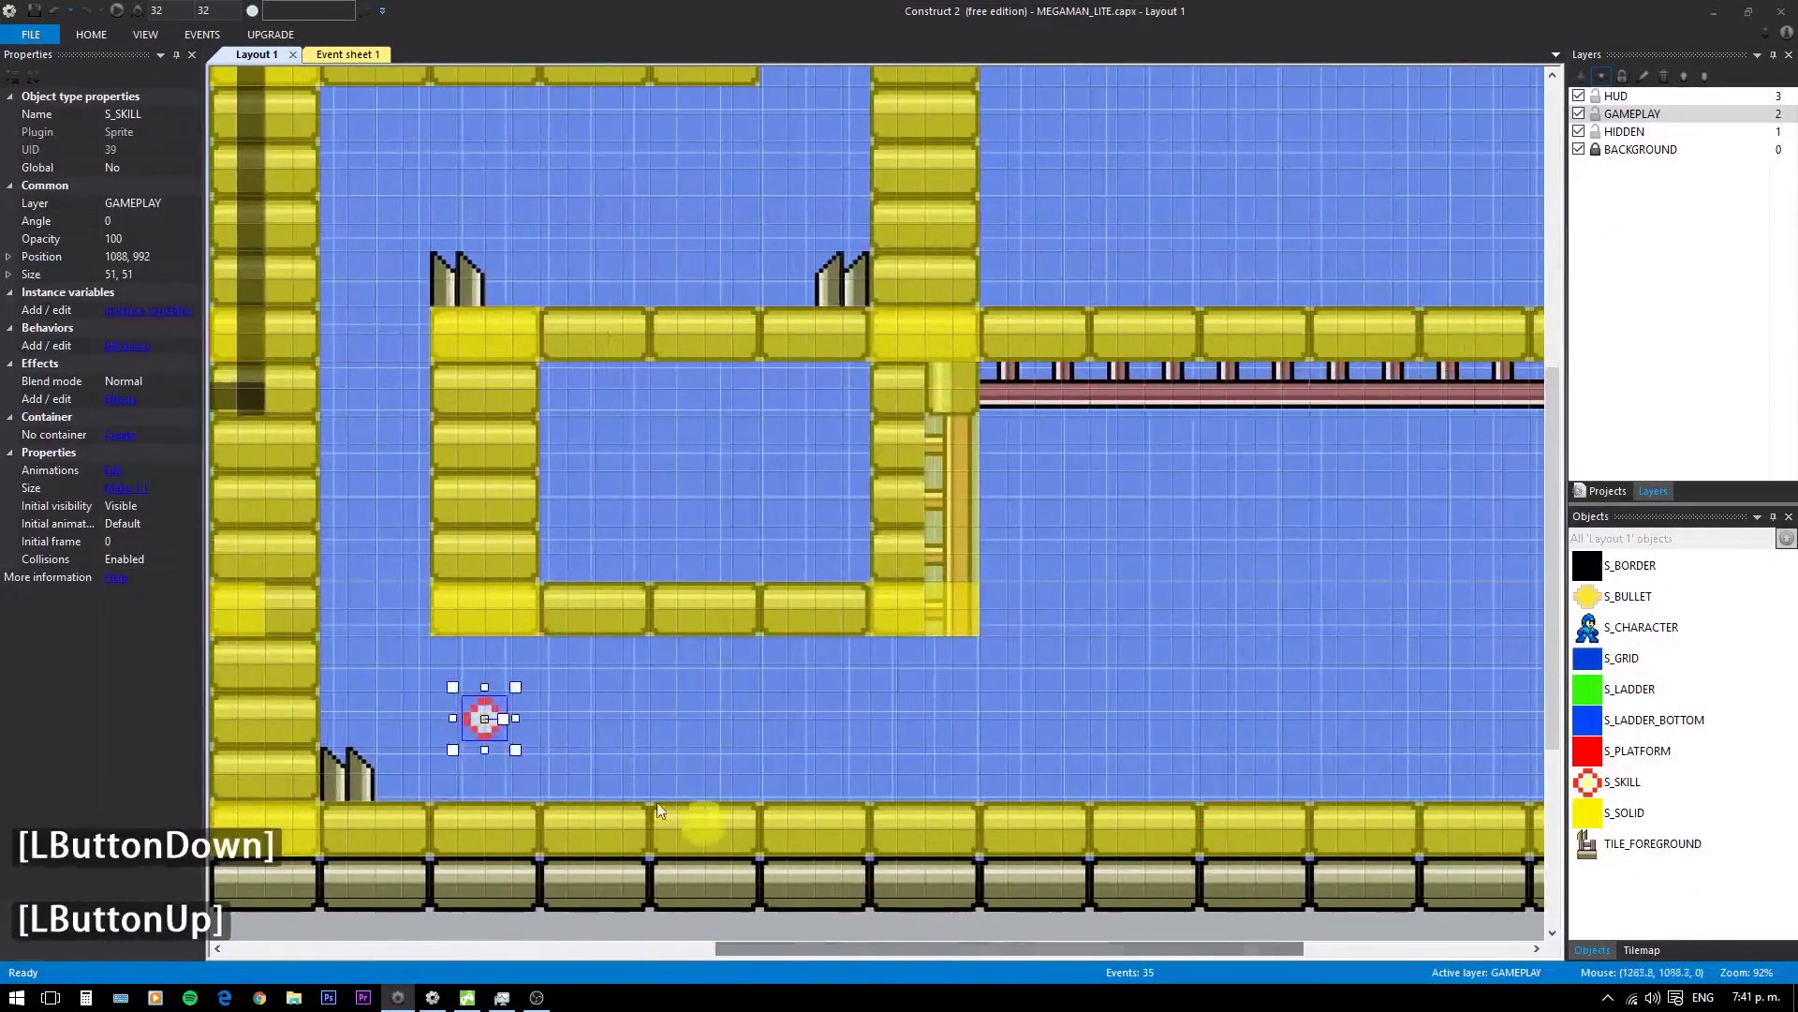
{"action": "left_click", "coordinate": [491, 728]}
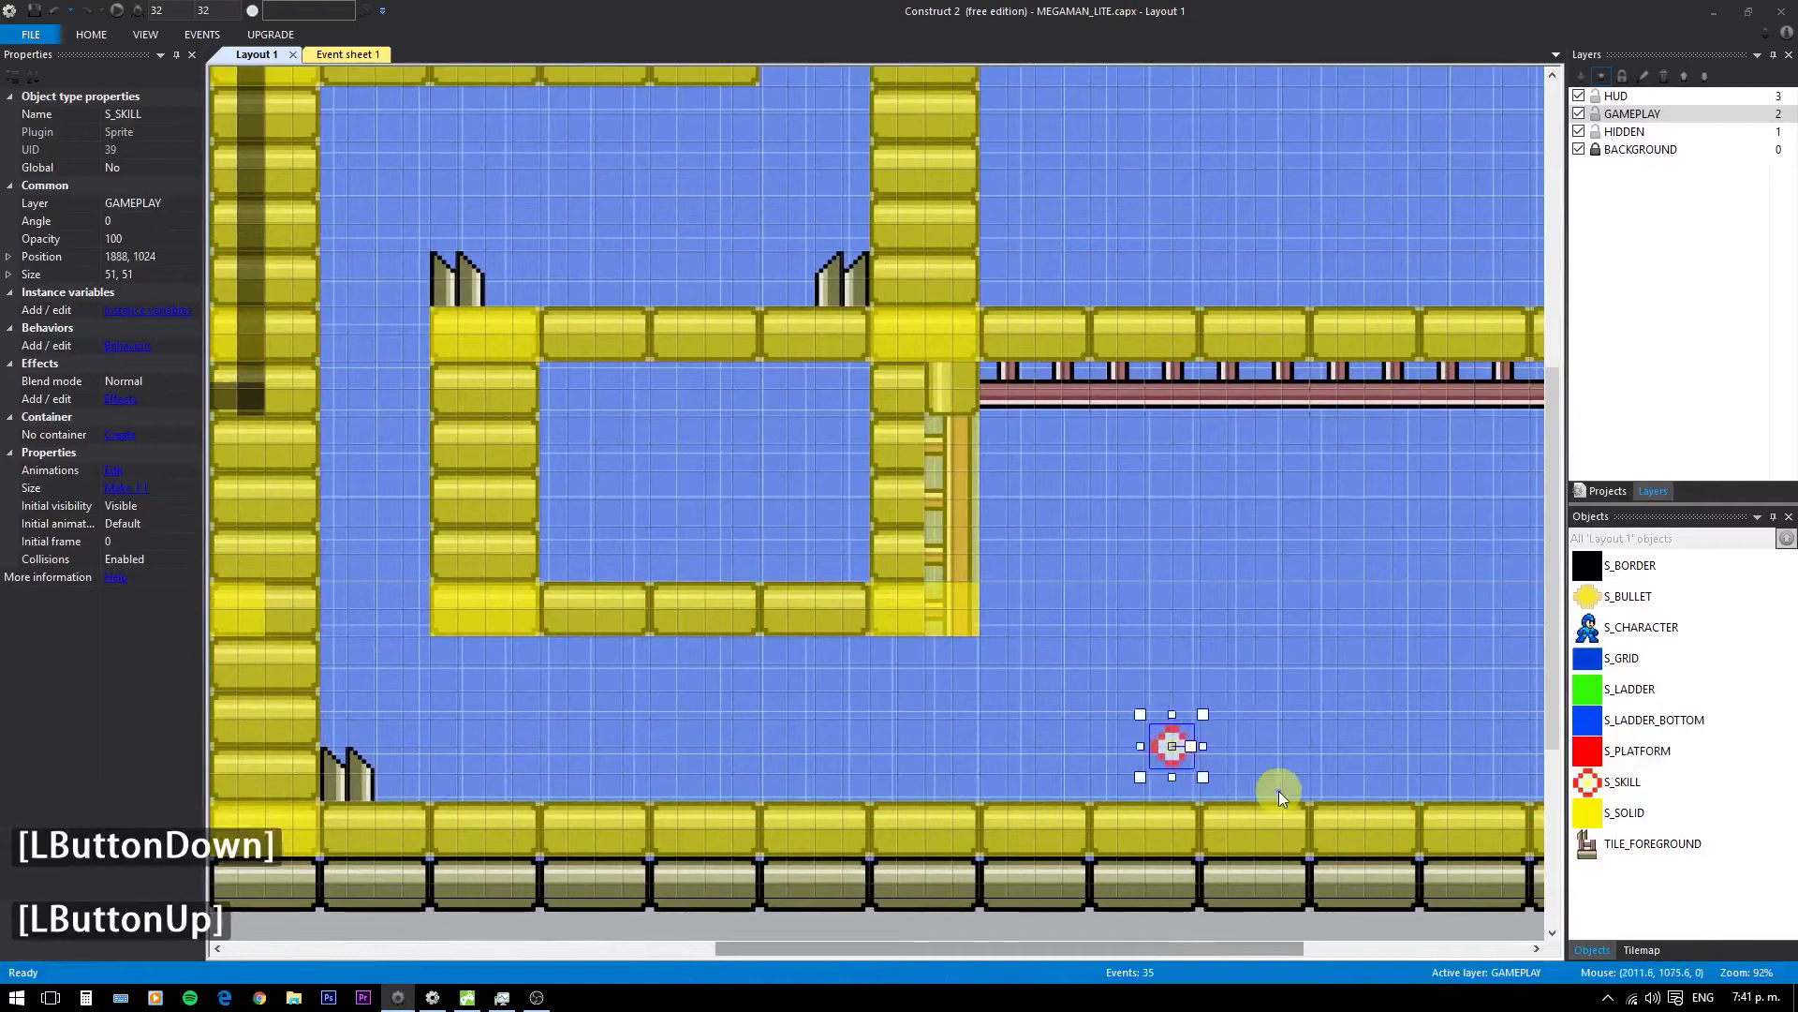
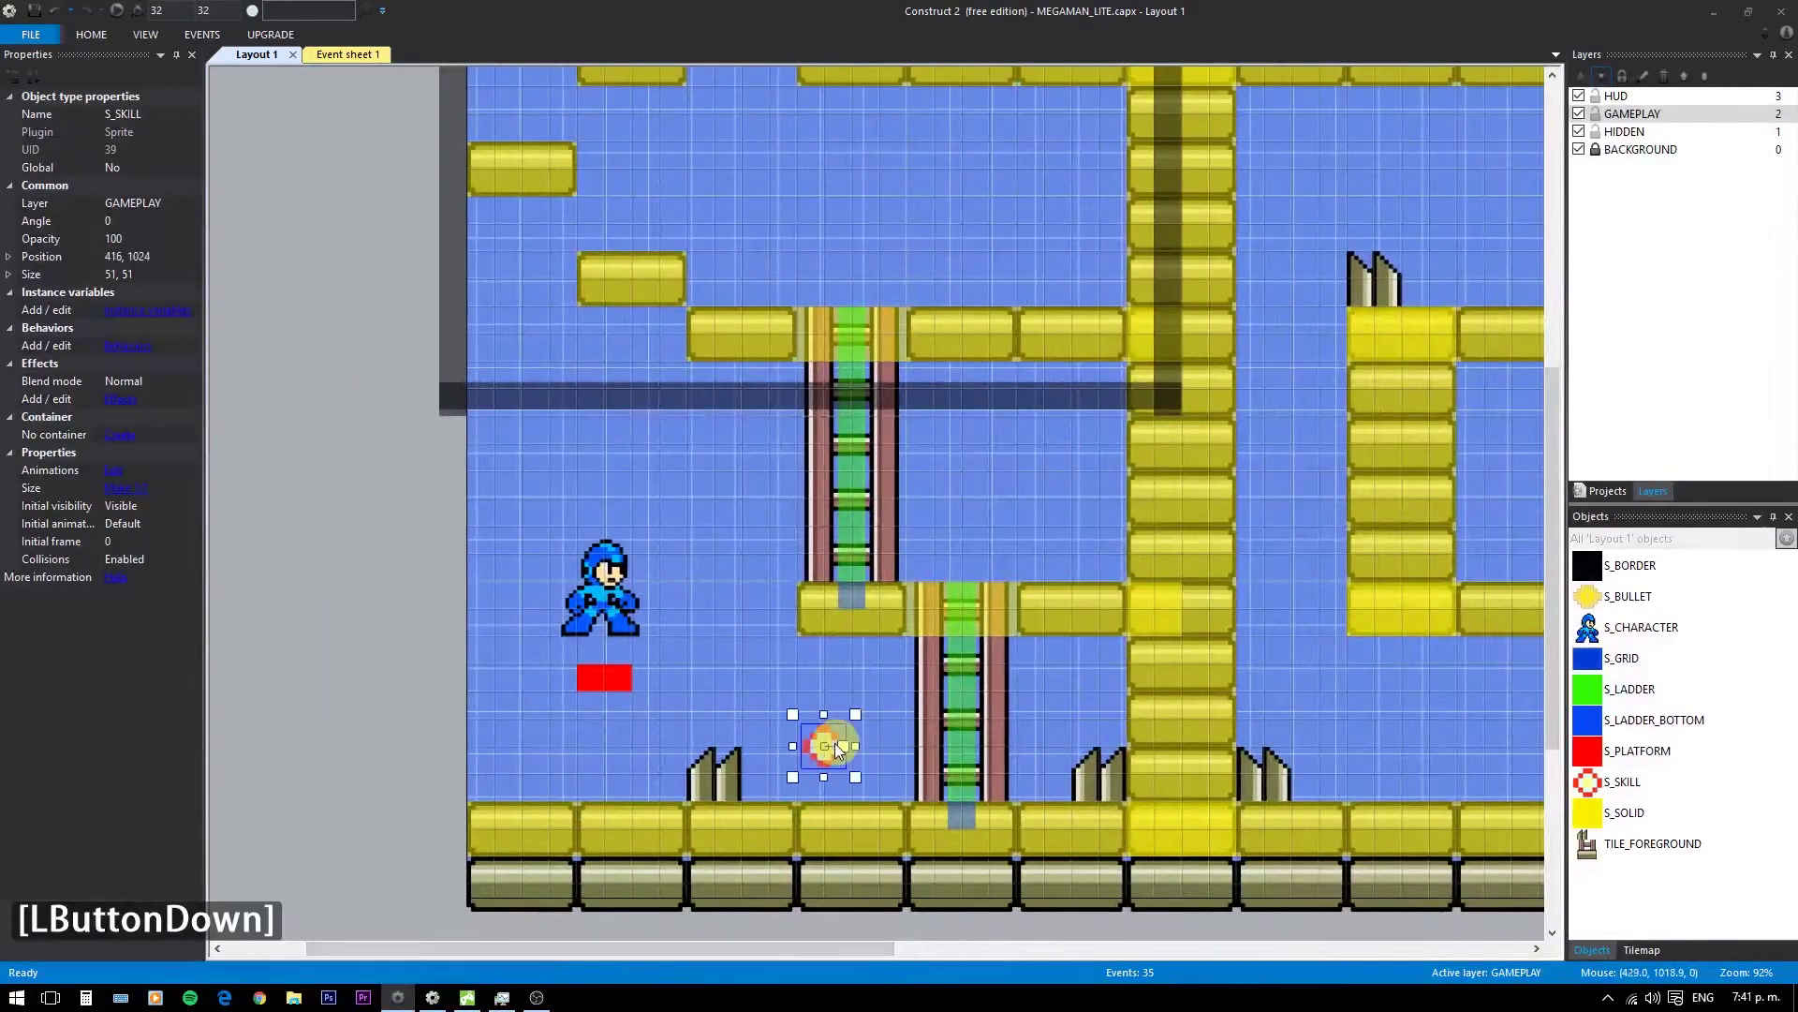
{"action": "left_click", "coordinate": [839, 749]}
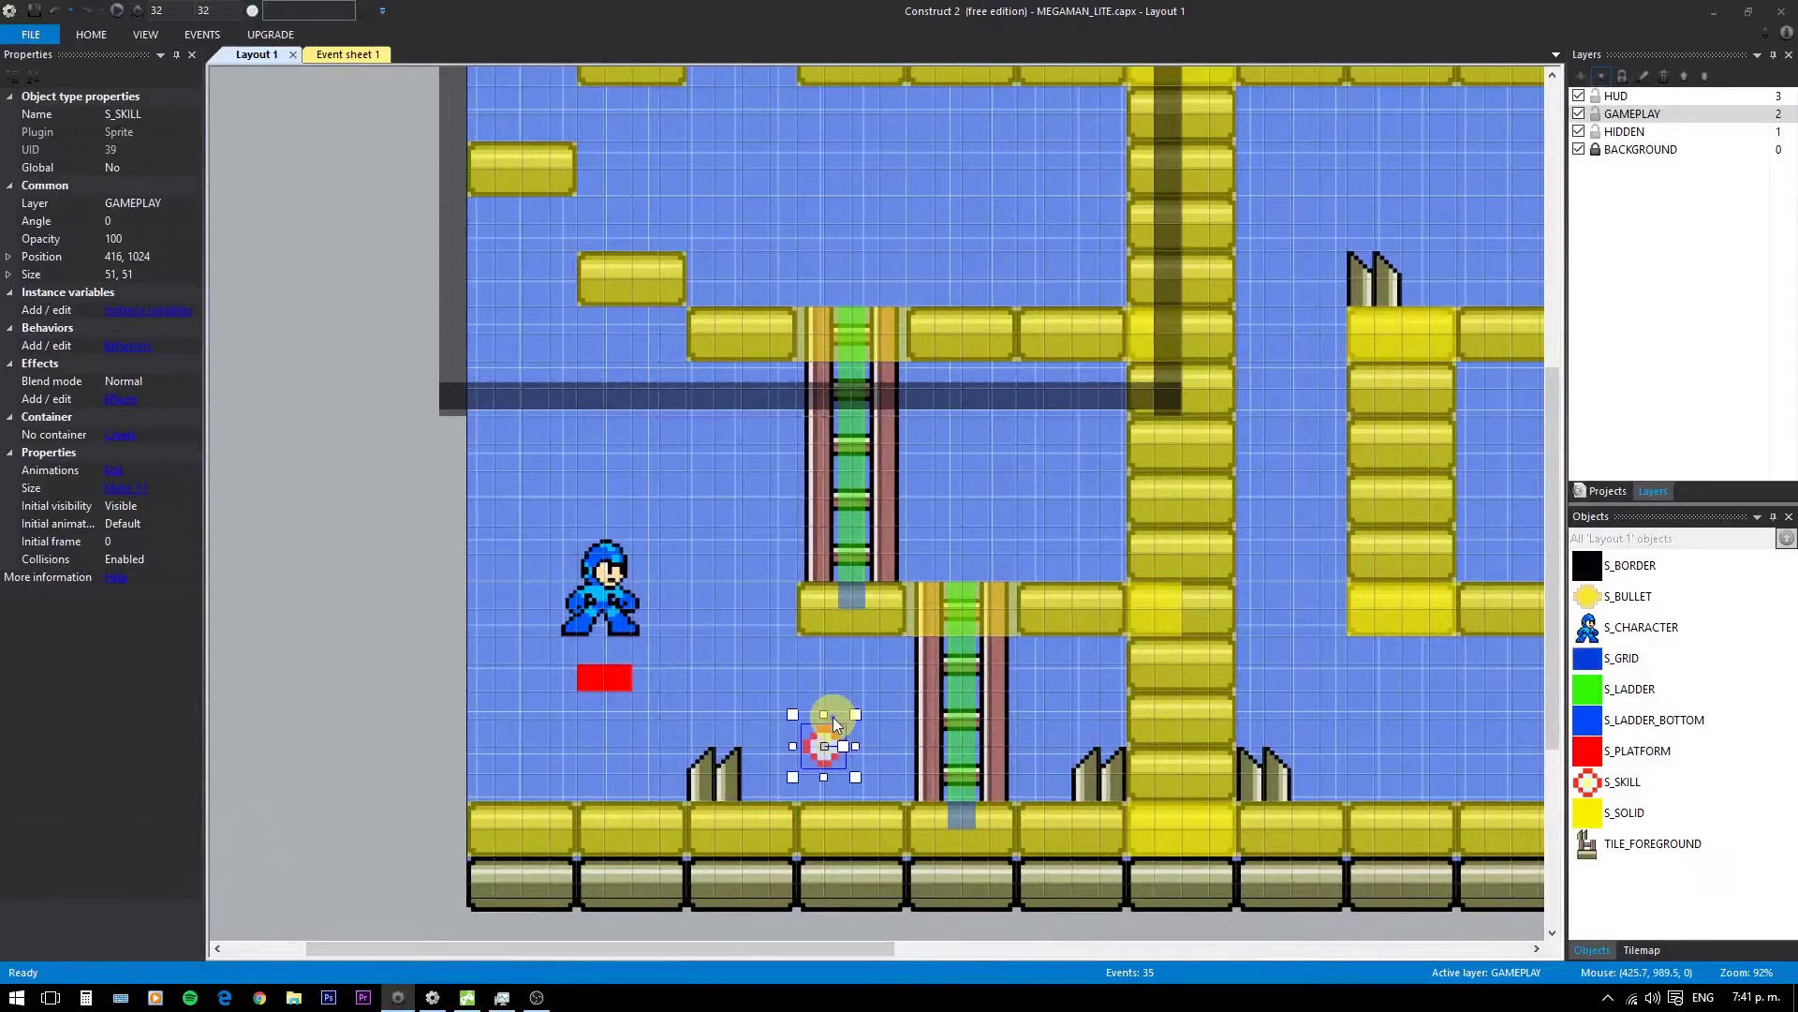
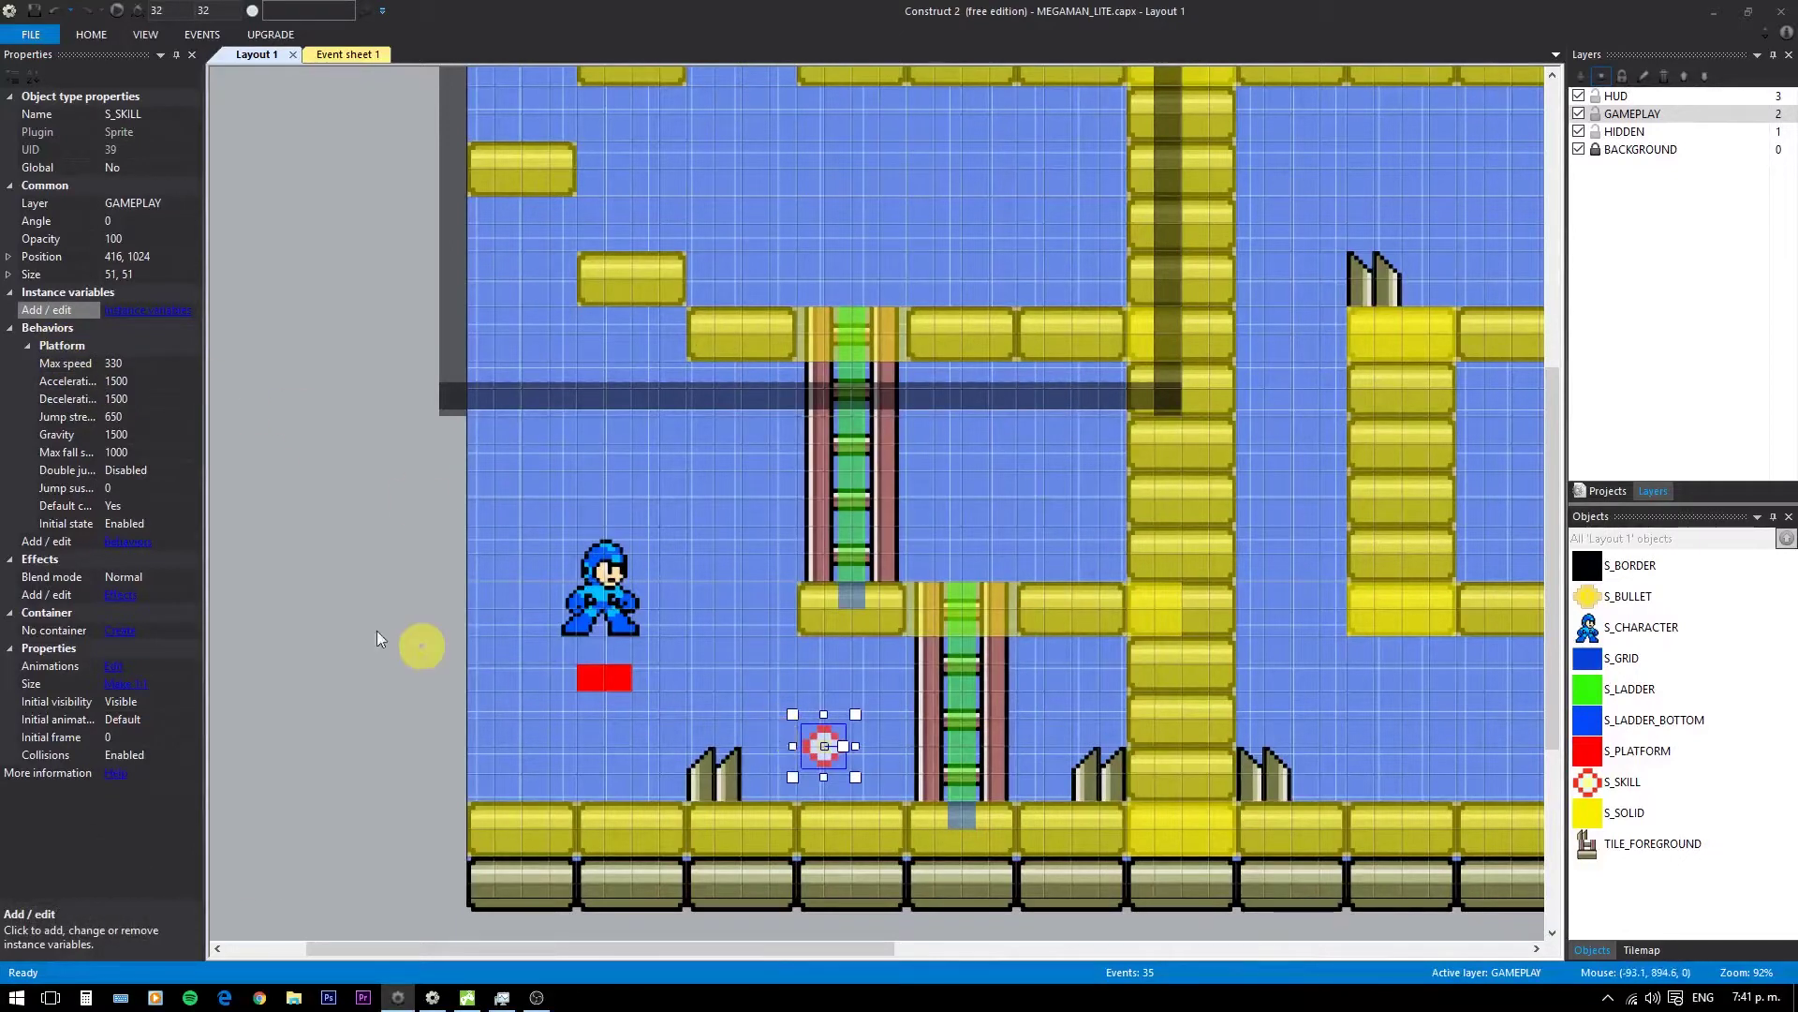
- Preview the level, then move S_SKILL up beside the lower ladder
{"action": "left_click", "coordinate": [816, 745]}
{"action": "key", "text": "F5"}
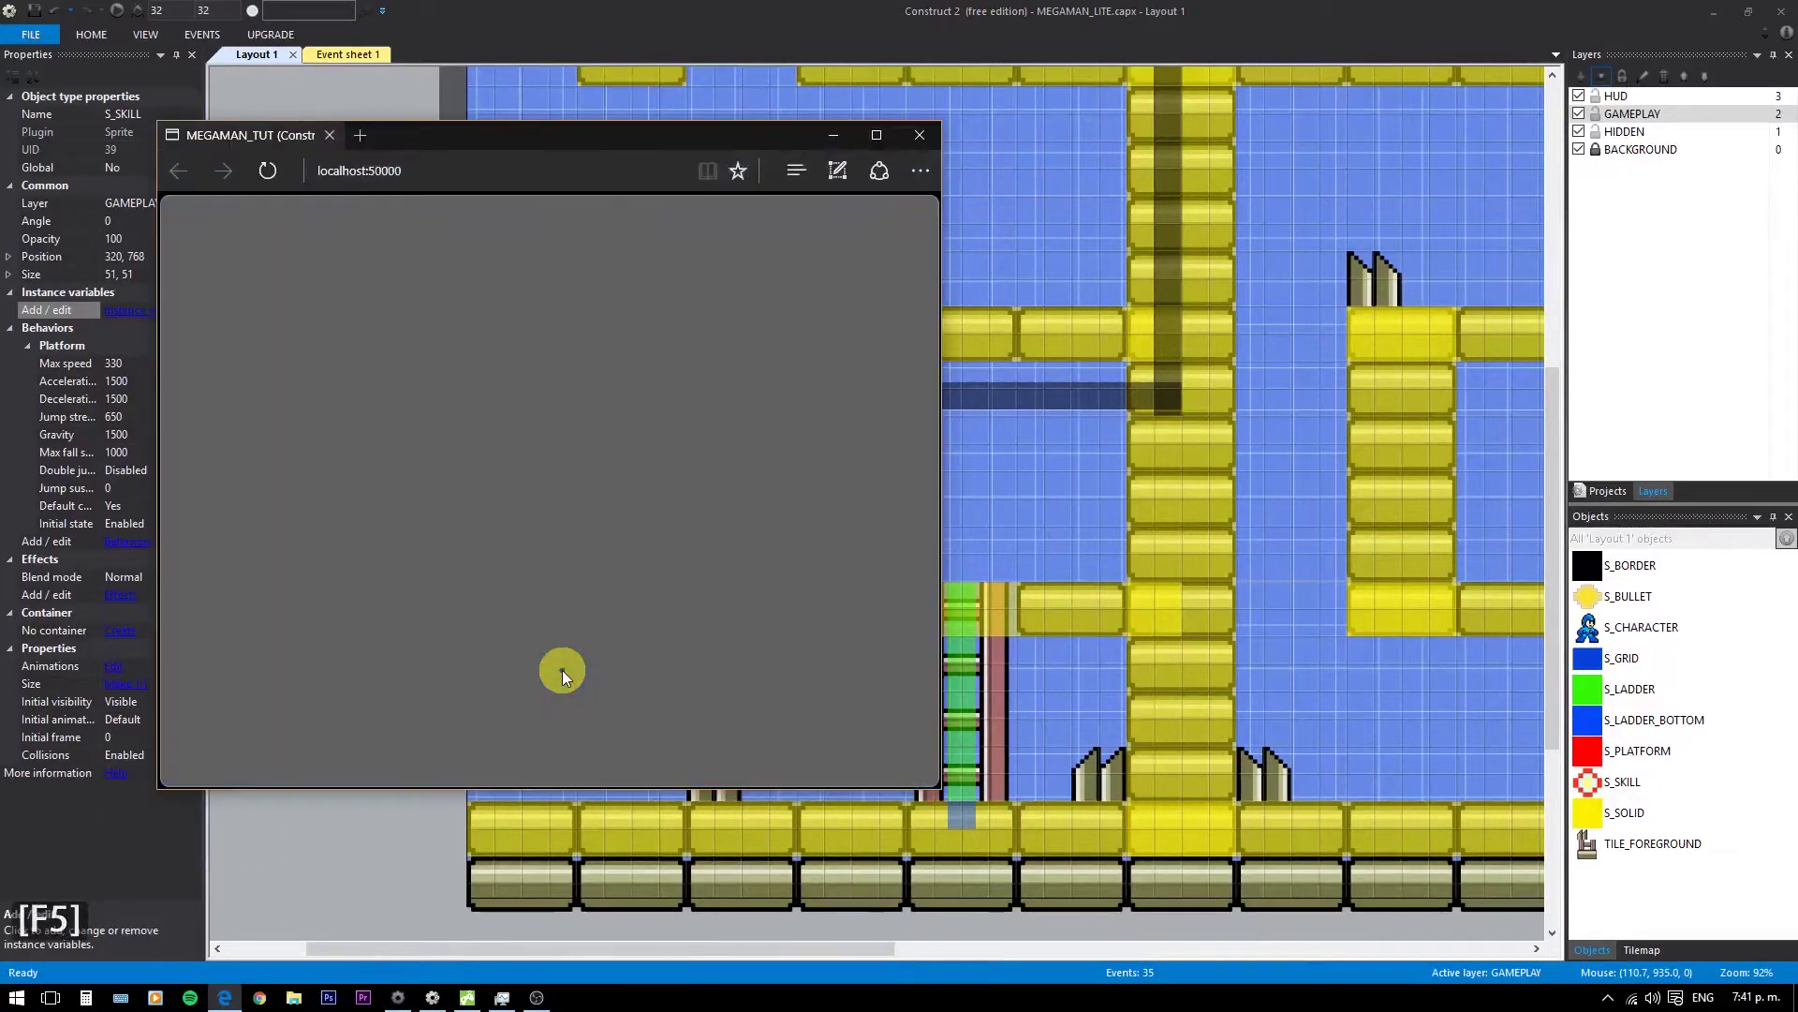
{"action": "left_click", "coordinate": [922, 146]}
{"action": "left_click", "coordinate": [743, 542]}
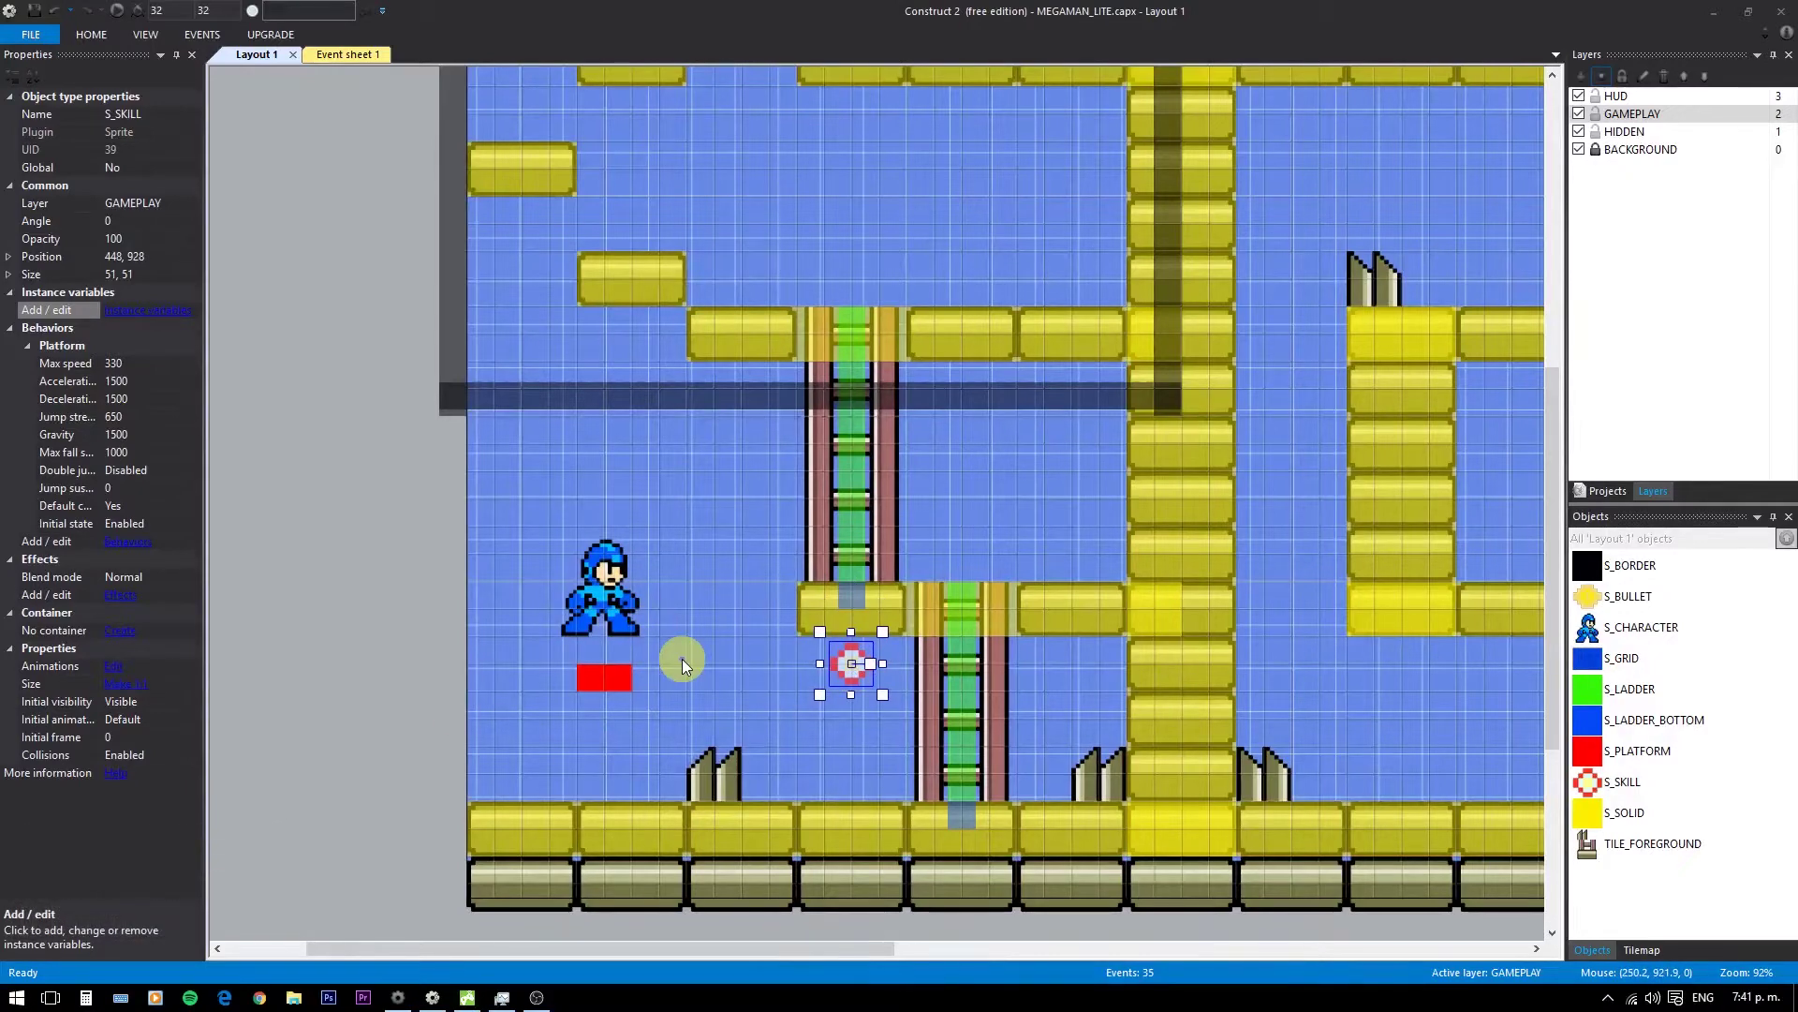
- Start event 36 with an overlap condition and S_PLATFORM 'Platform is on floor'
{"action": "left_click", "coordinate": [329, 59]}
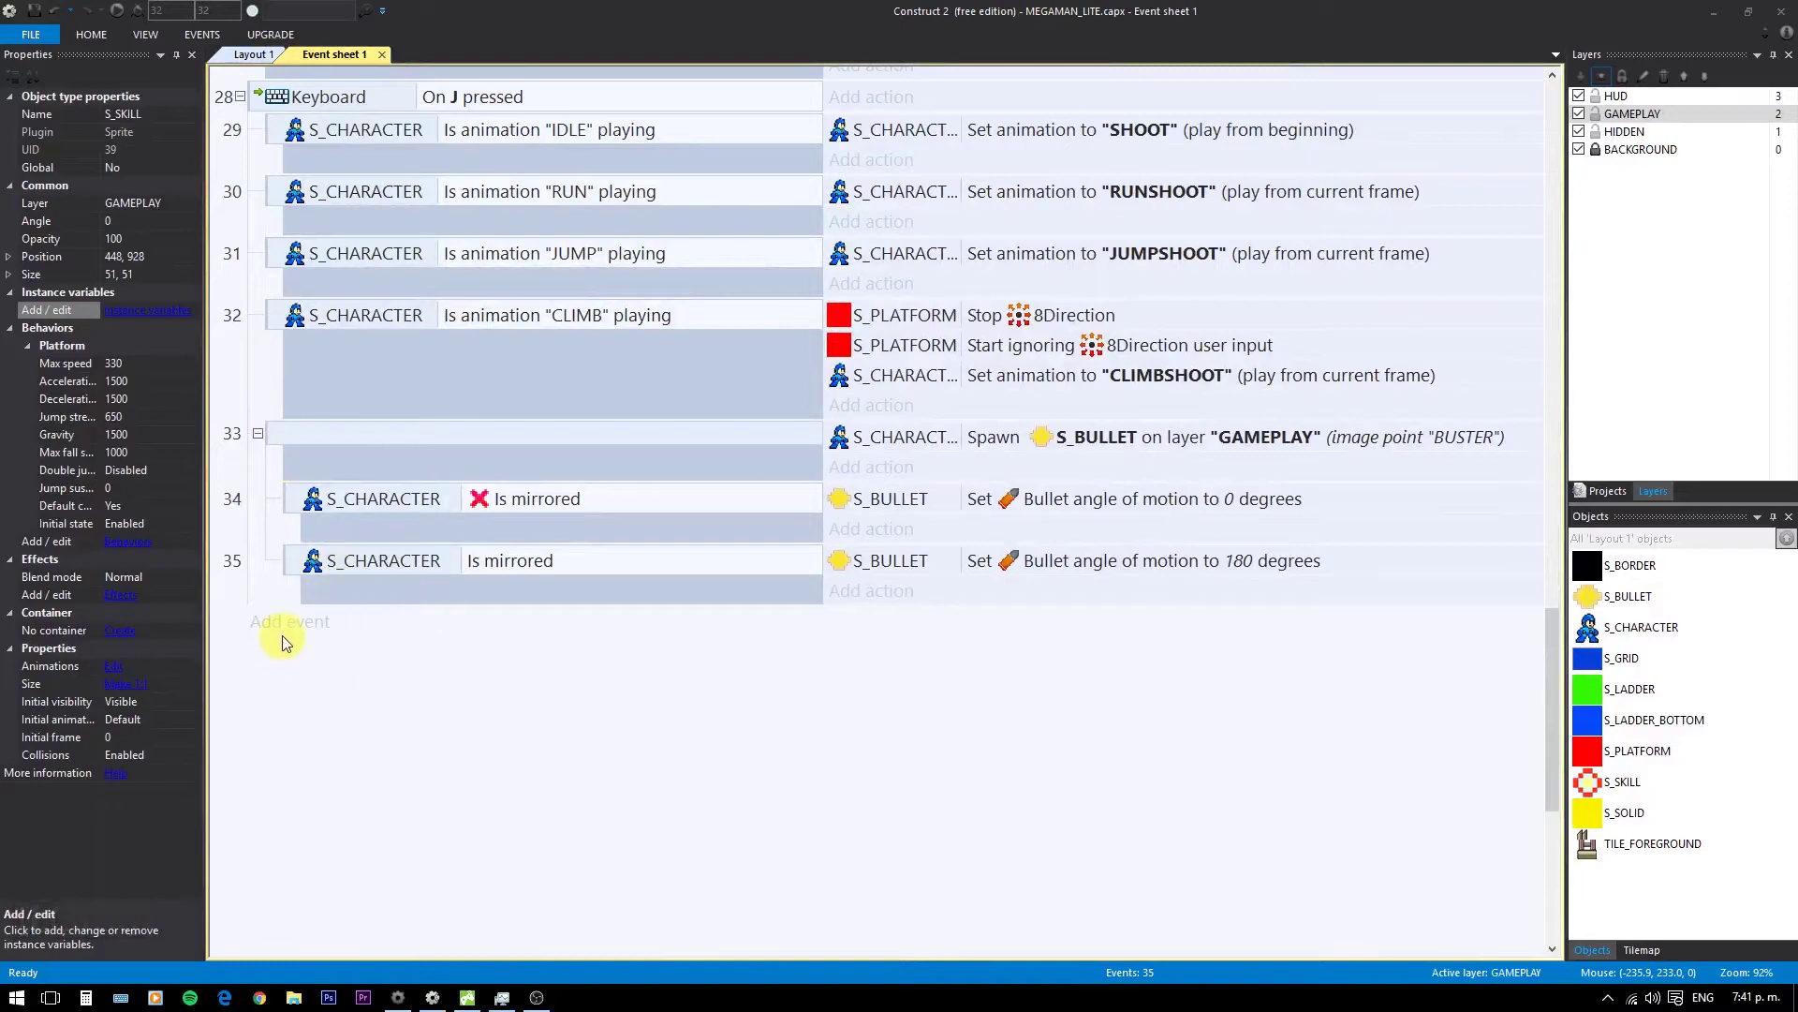
{"action": "left_click", "coordinate": [300, 636]}
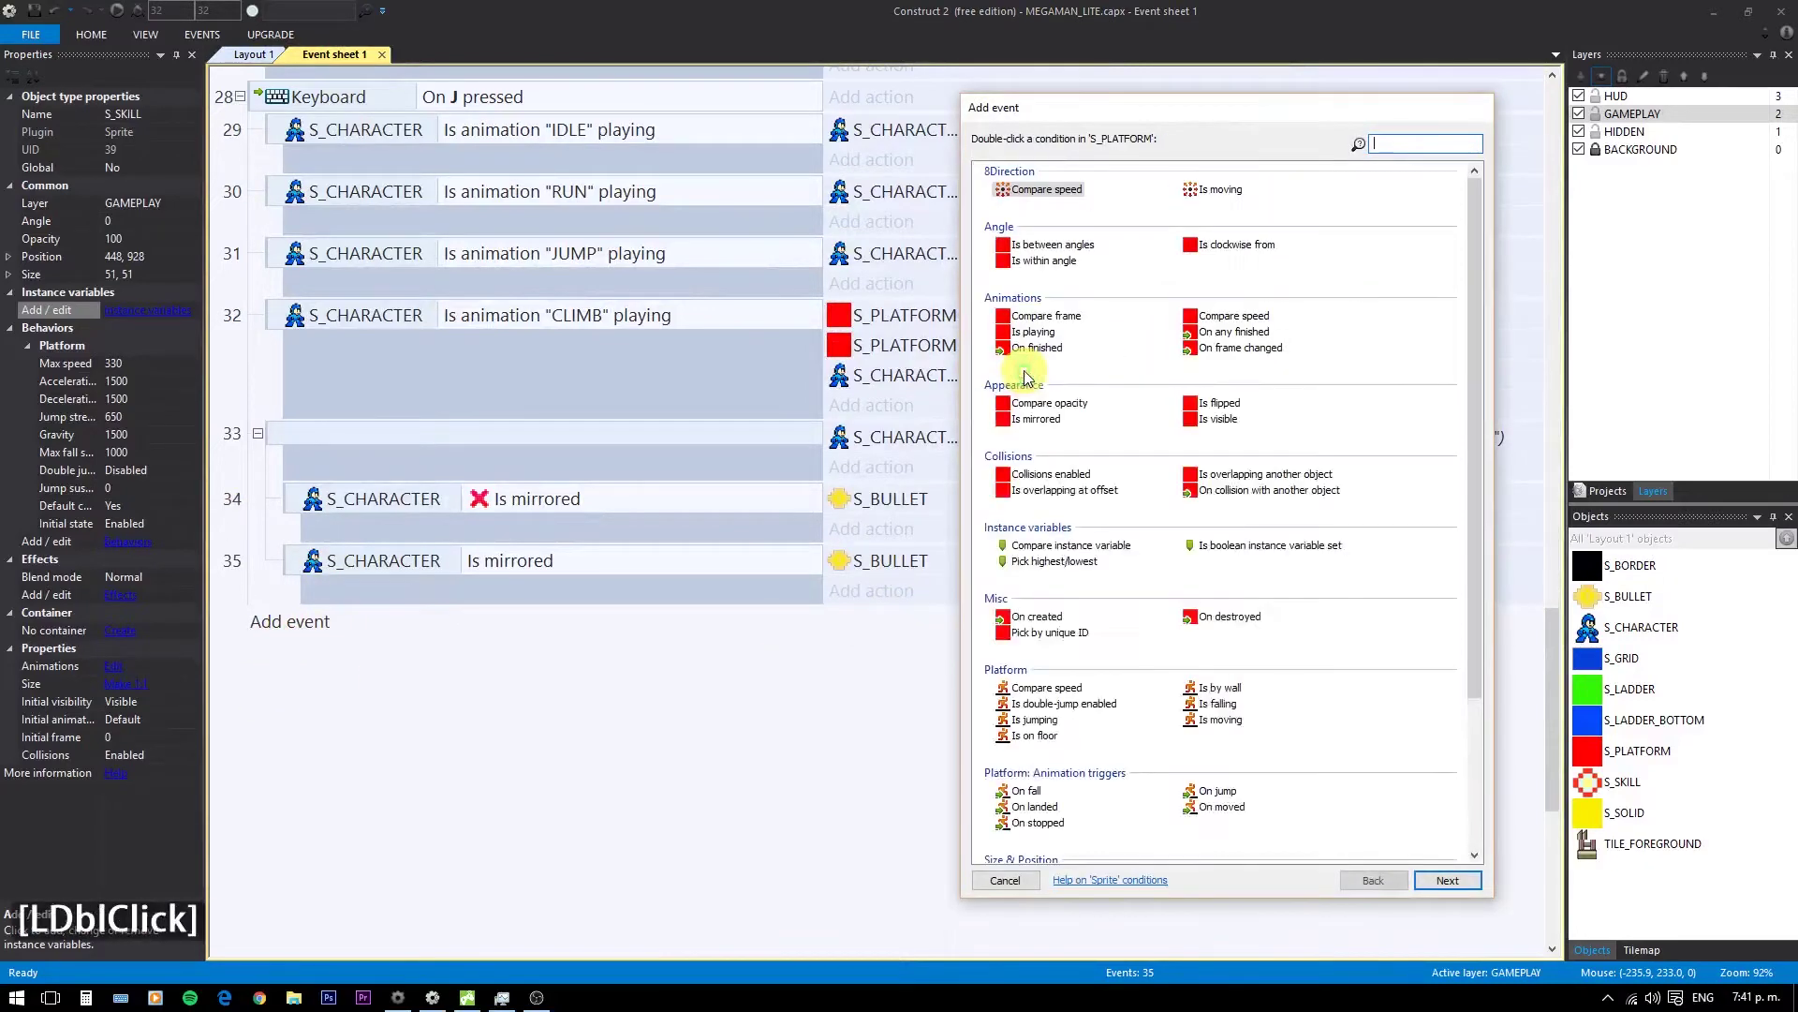
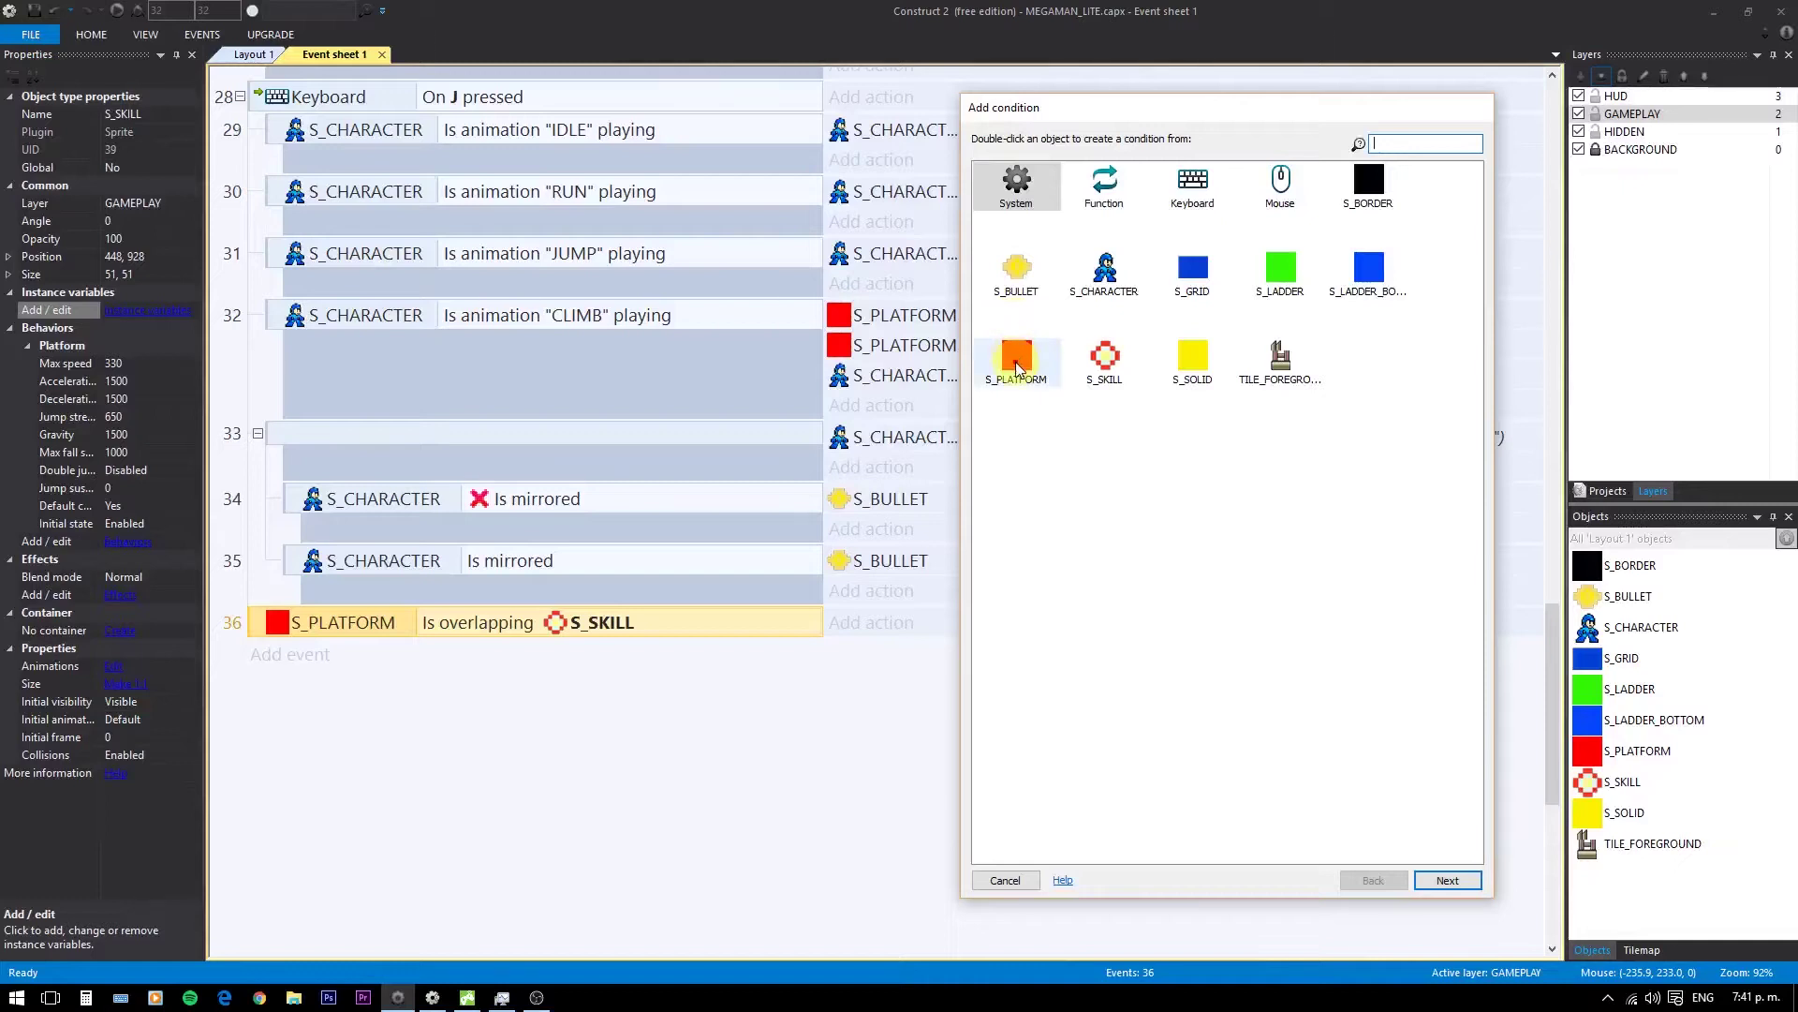
{"action": "left_click", "coordinate": [1020, 367]}
{"action": "double_click", "coordinate": [1020, 368]}
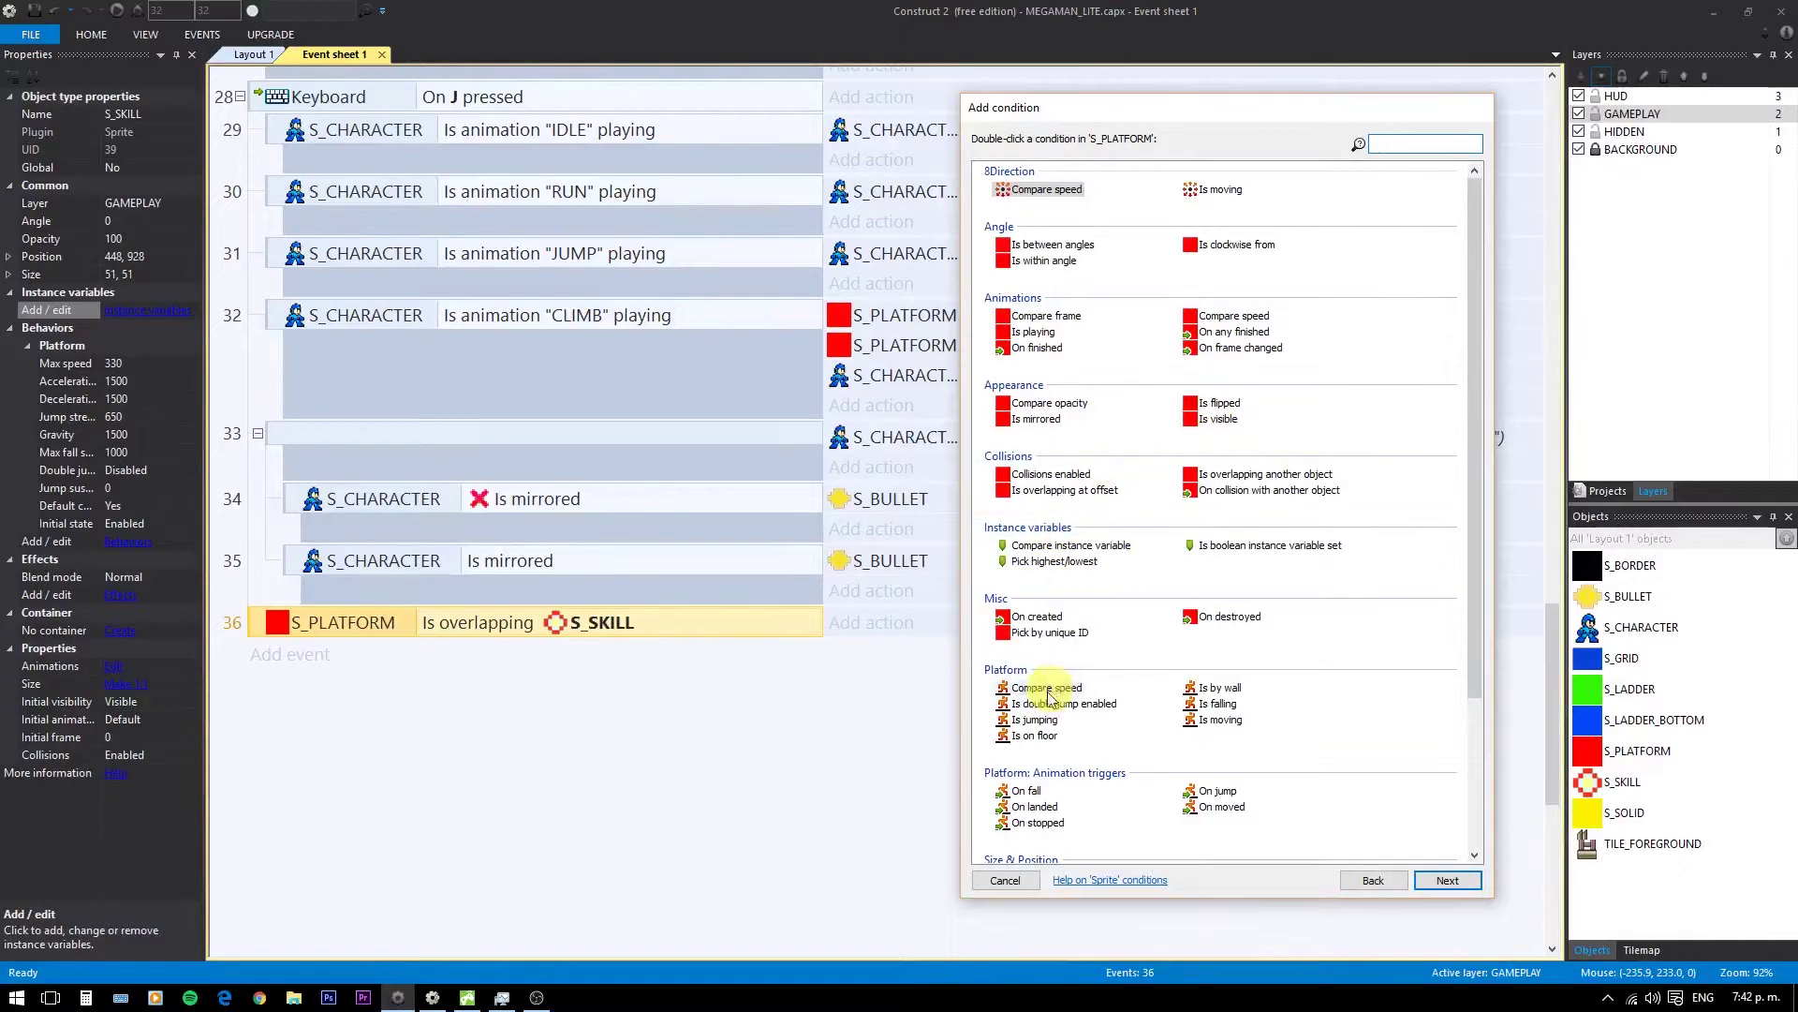
{"action": "left_click", "coordinate": [1031, 741]}
{"action": "double_click", "coordinate": [1031, 742]}
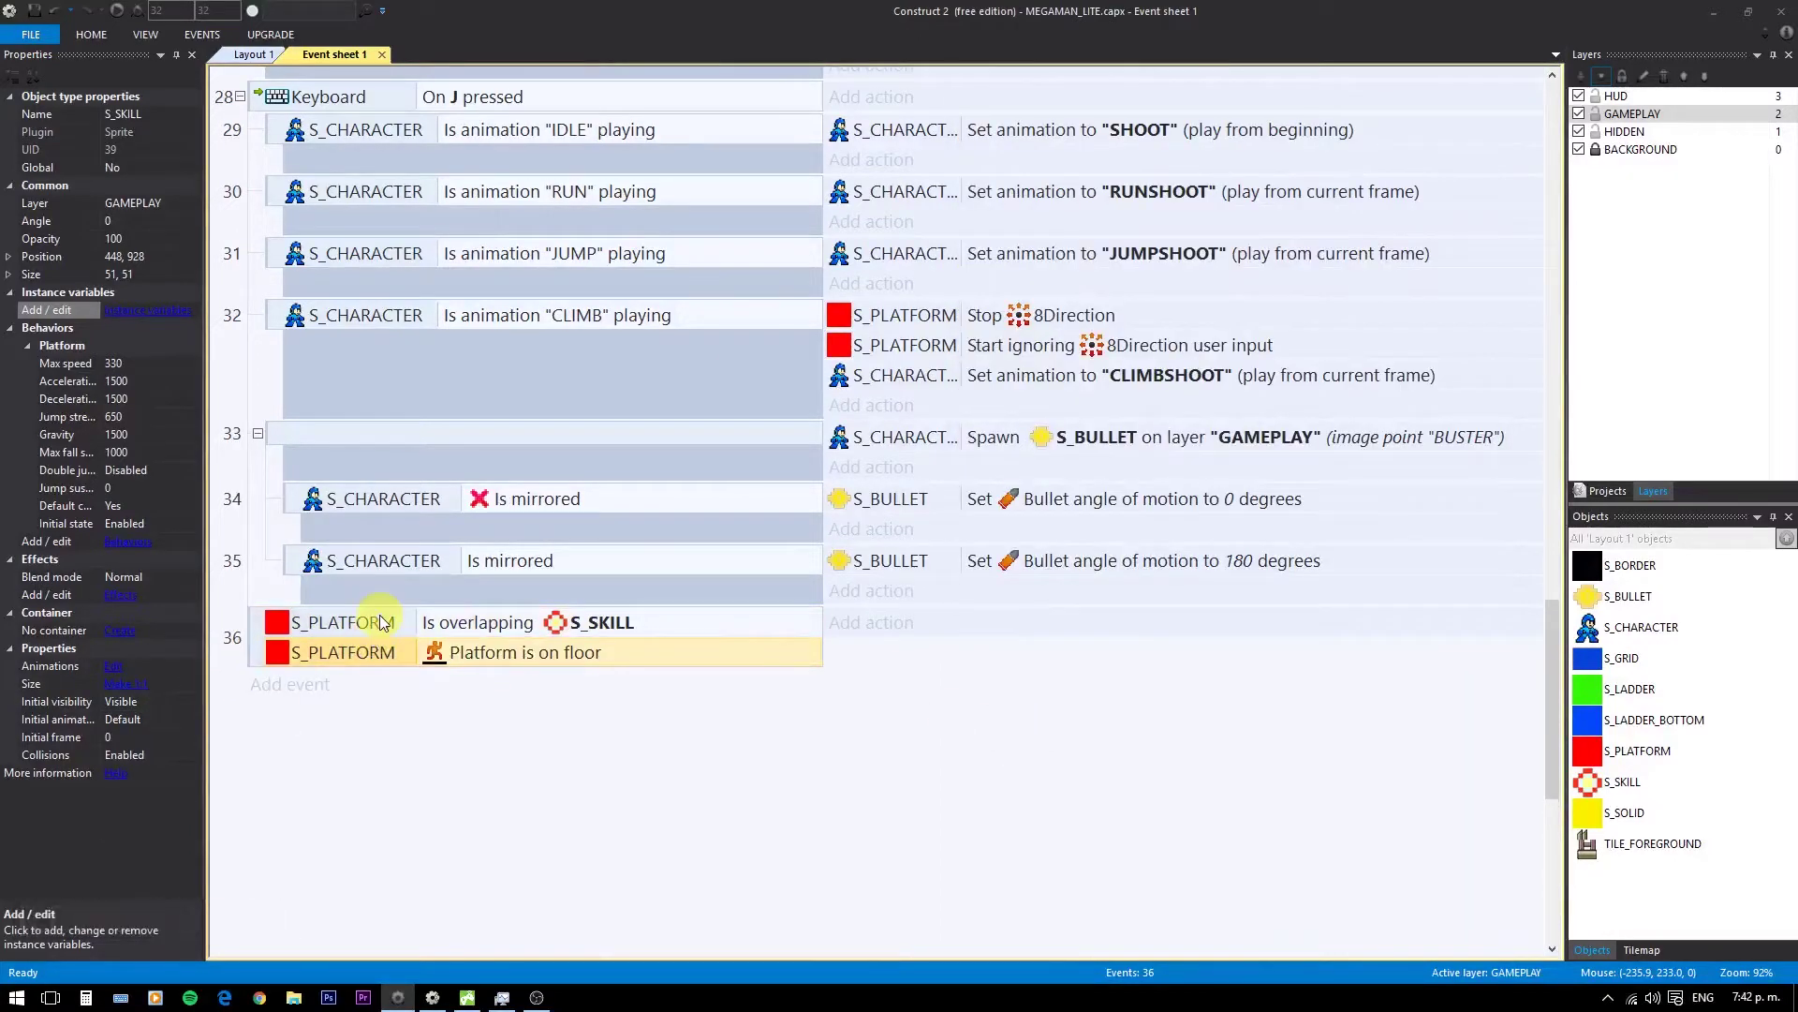
- Change the overlap condition to S_CHARACTER is overlapping S_SKILL
{"action": "left_click", "coordinate": [381, 625]}
{"action": "double_click", "coordinate": [382, 625]}
{"action": "left_click", "coordinate": [901, 282]}
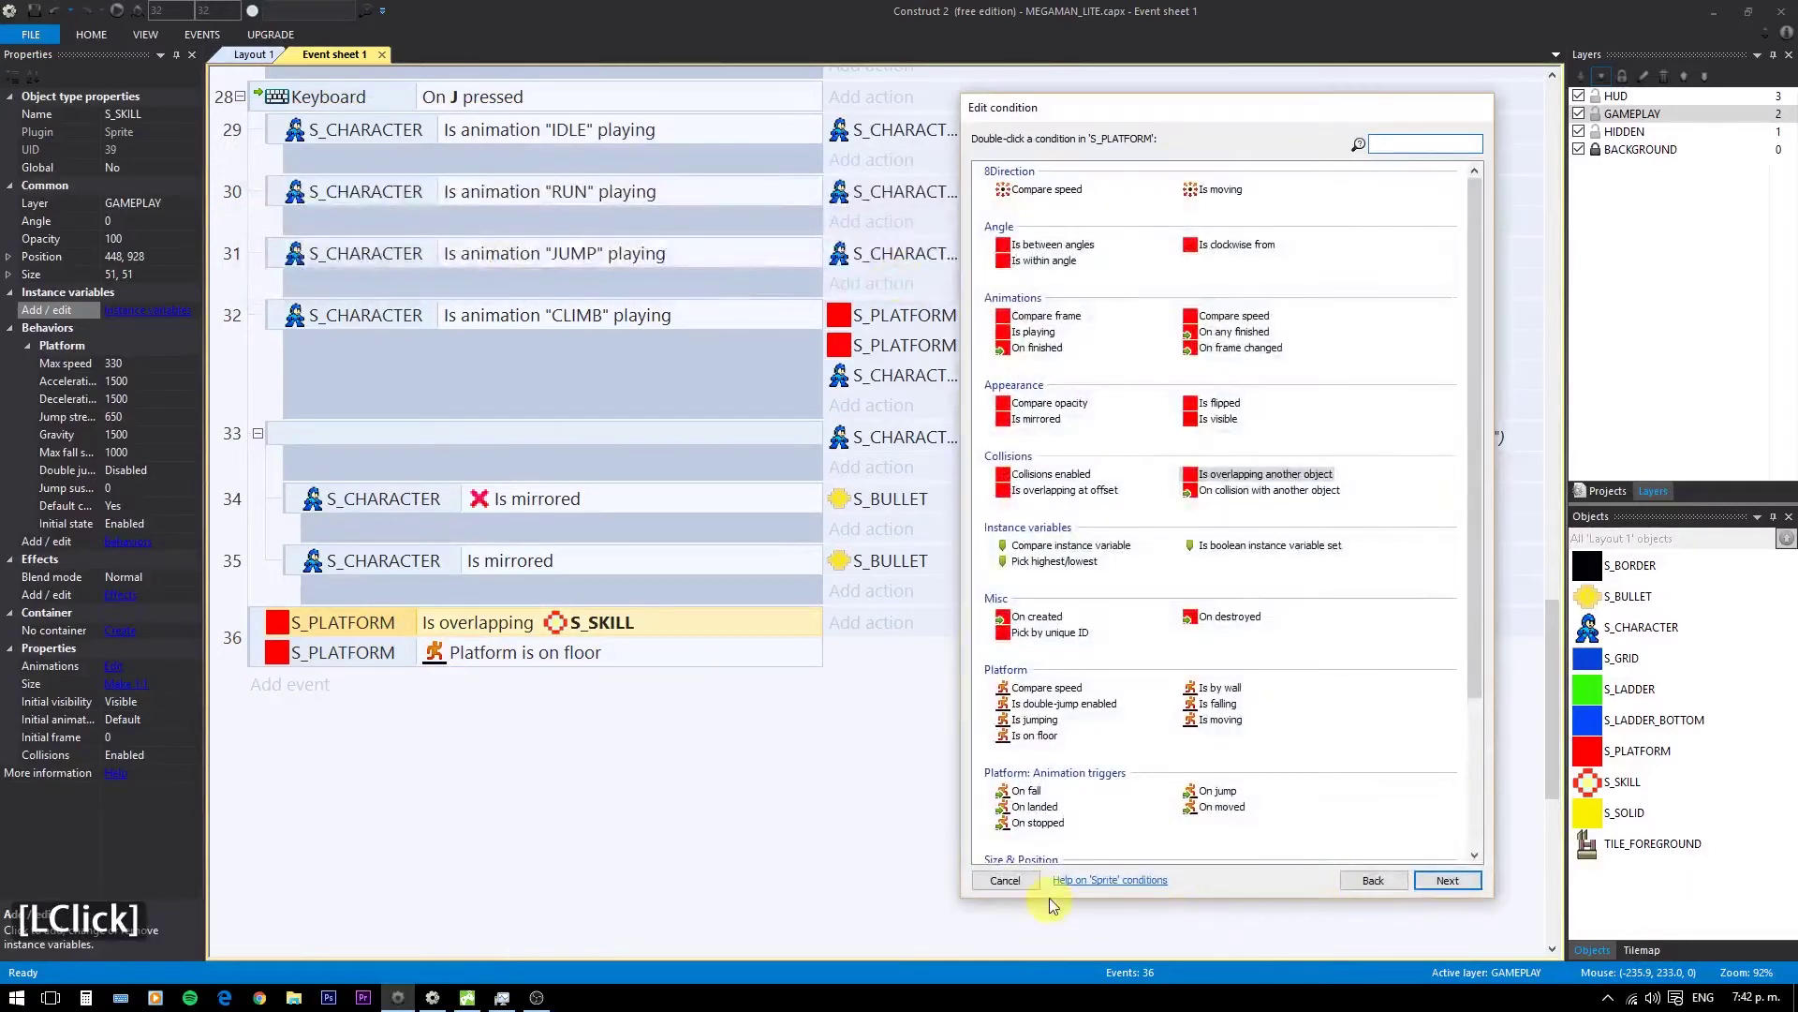
{"action": "left_click", "coordinate": [1024, 889]}
{"action": "right_click", "coordinate": [321, 625]}
{"action": "left_click", "coordinate": [378, 709]}
{"action": "left_click", "coordinate": [417, 94]}
{"action": "double_click", "coordinate": [424, 95]}
{"action": "double_click", "coordinate": [596, 114]}
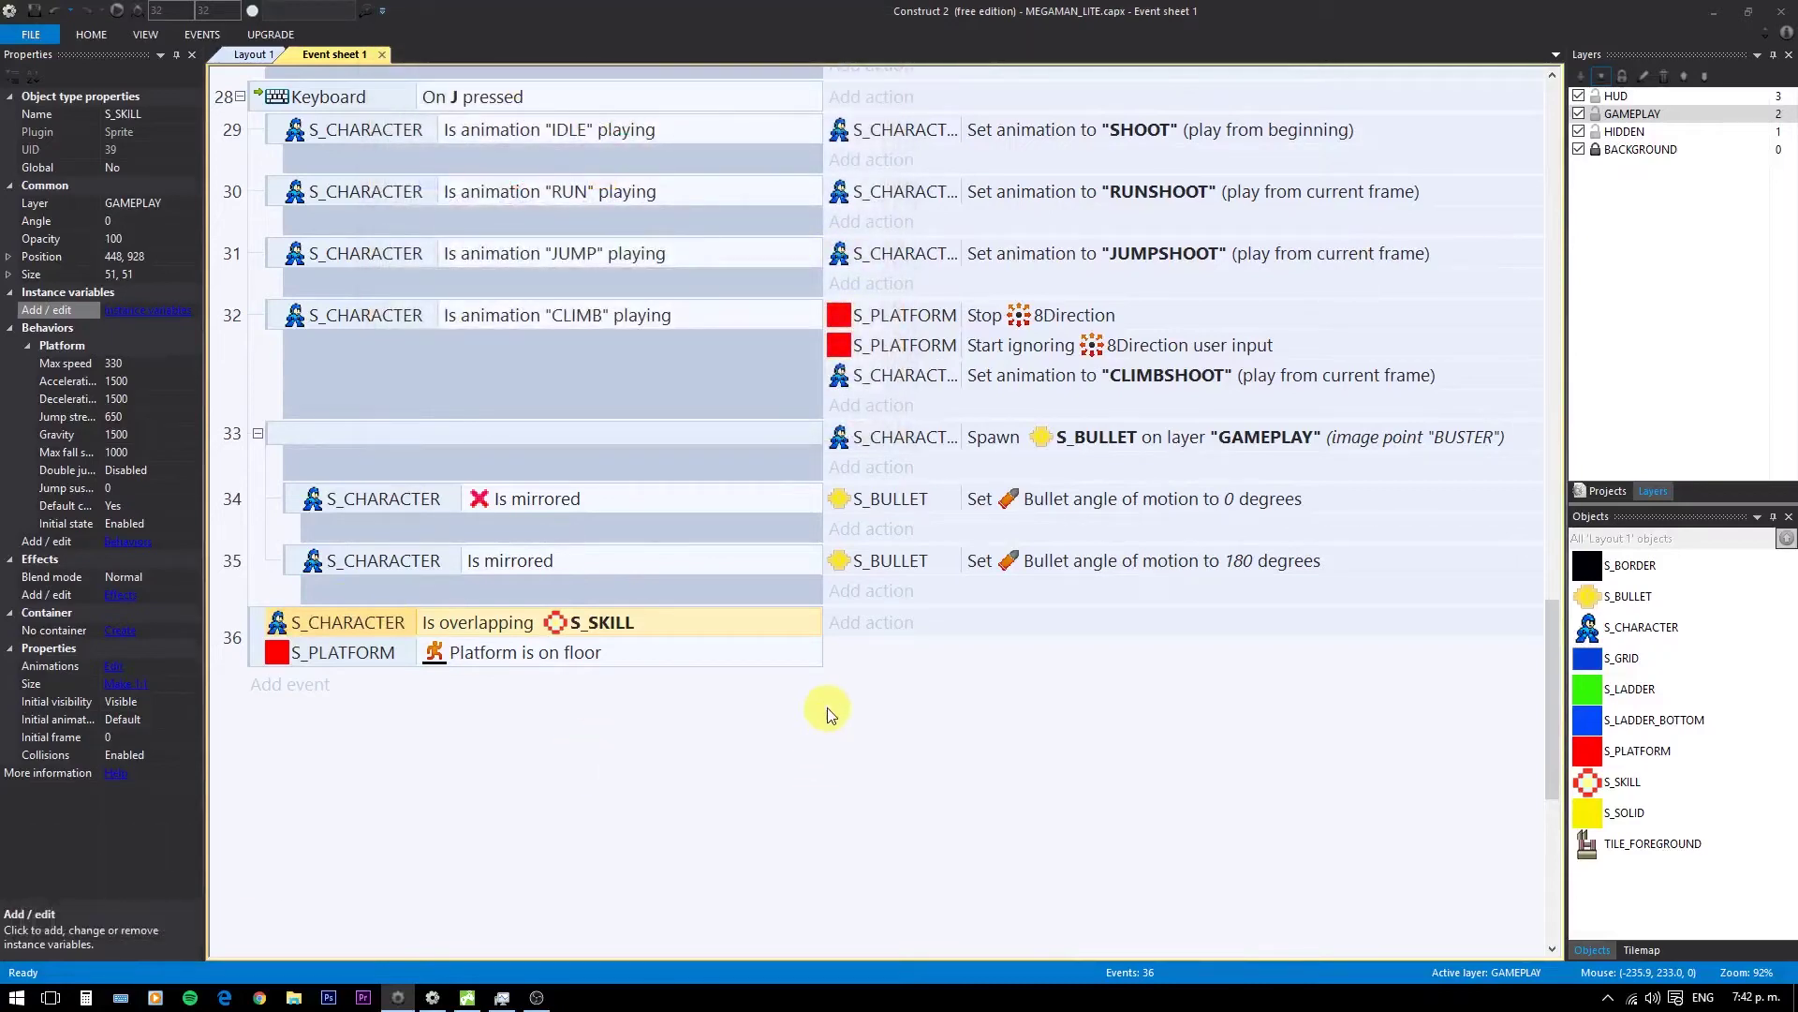
- Make event 36 destroy S_SKILL, then show the S_SKILL object's properties
{"action": "left_click", "coordinate": [876, 629]}
{"action": "left_click", "coordinate": [1020, 368]}
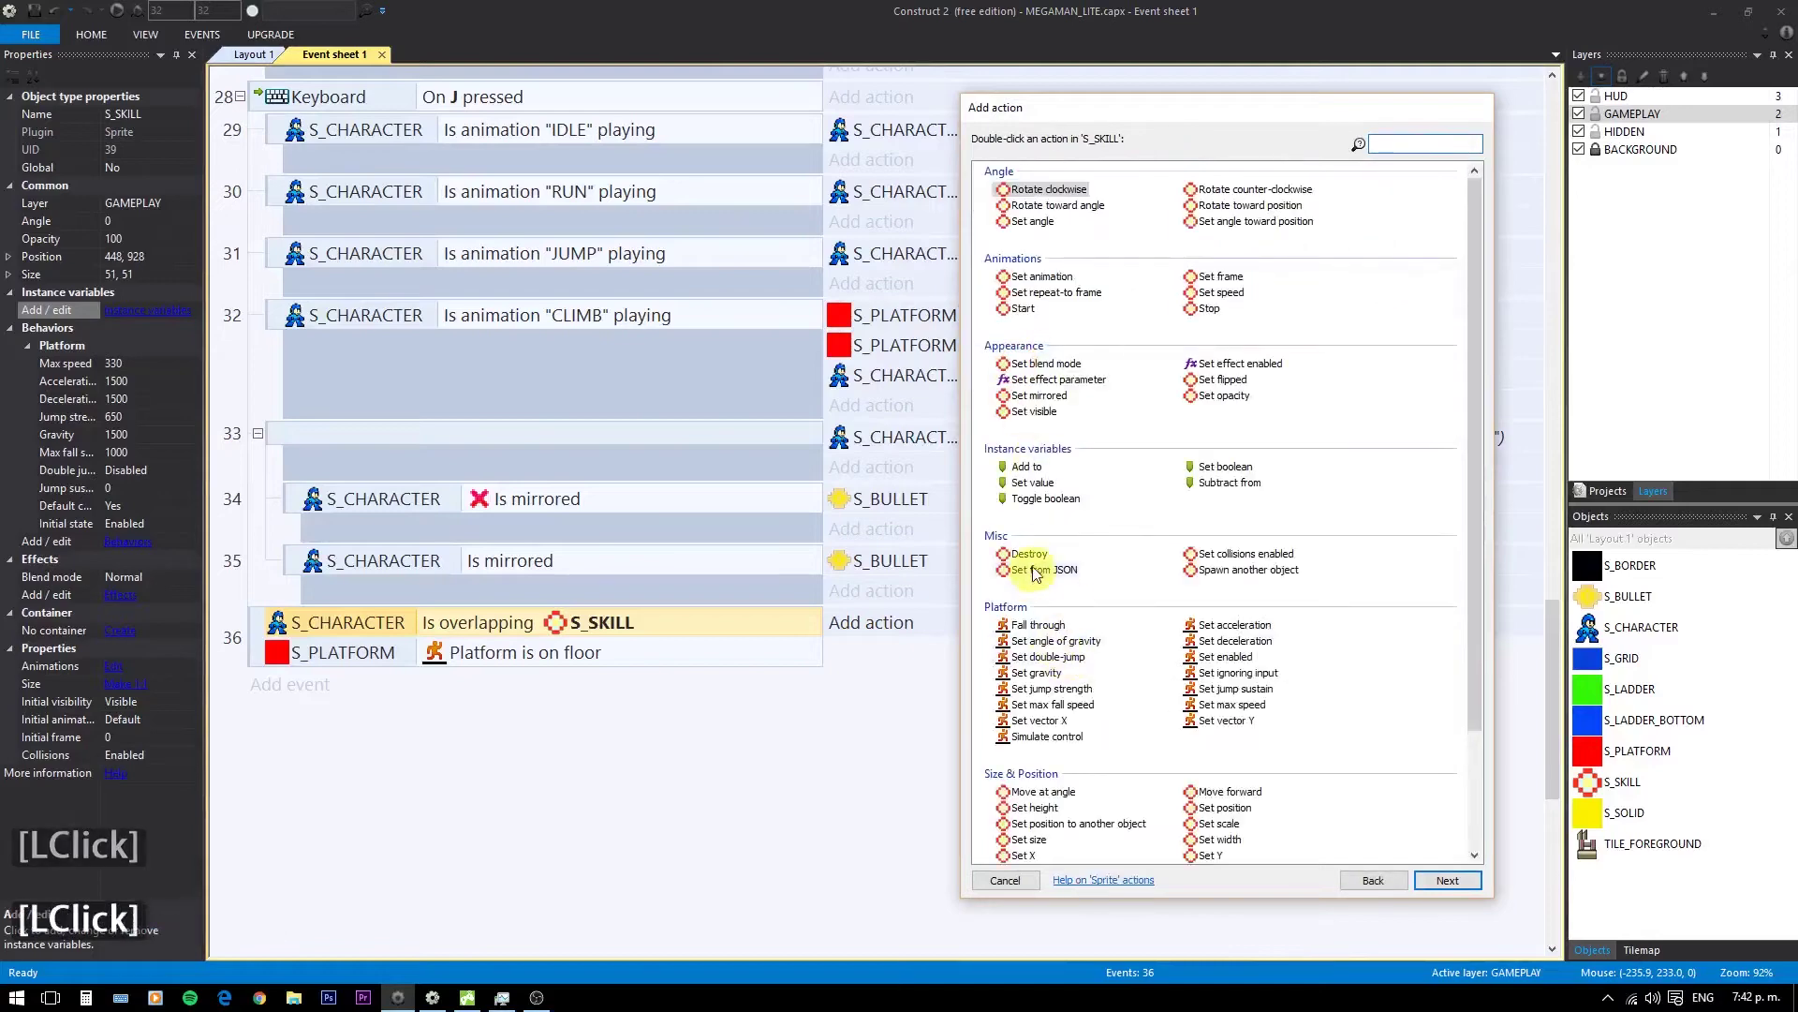
{"action": "double_click", "coordinate": [1037, 565]}
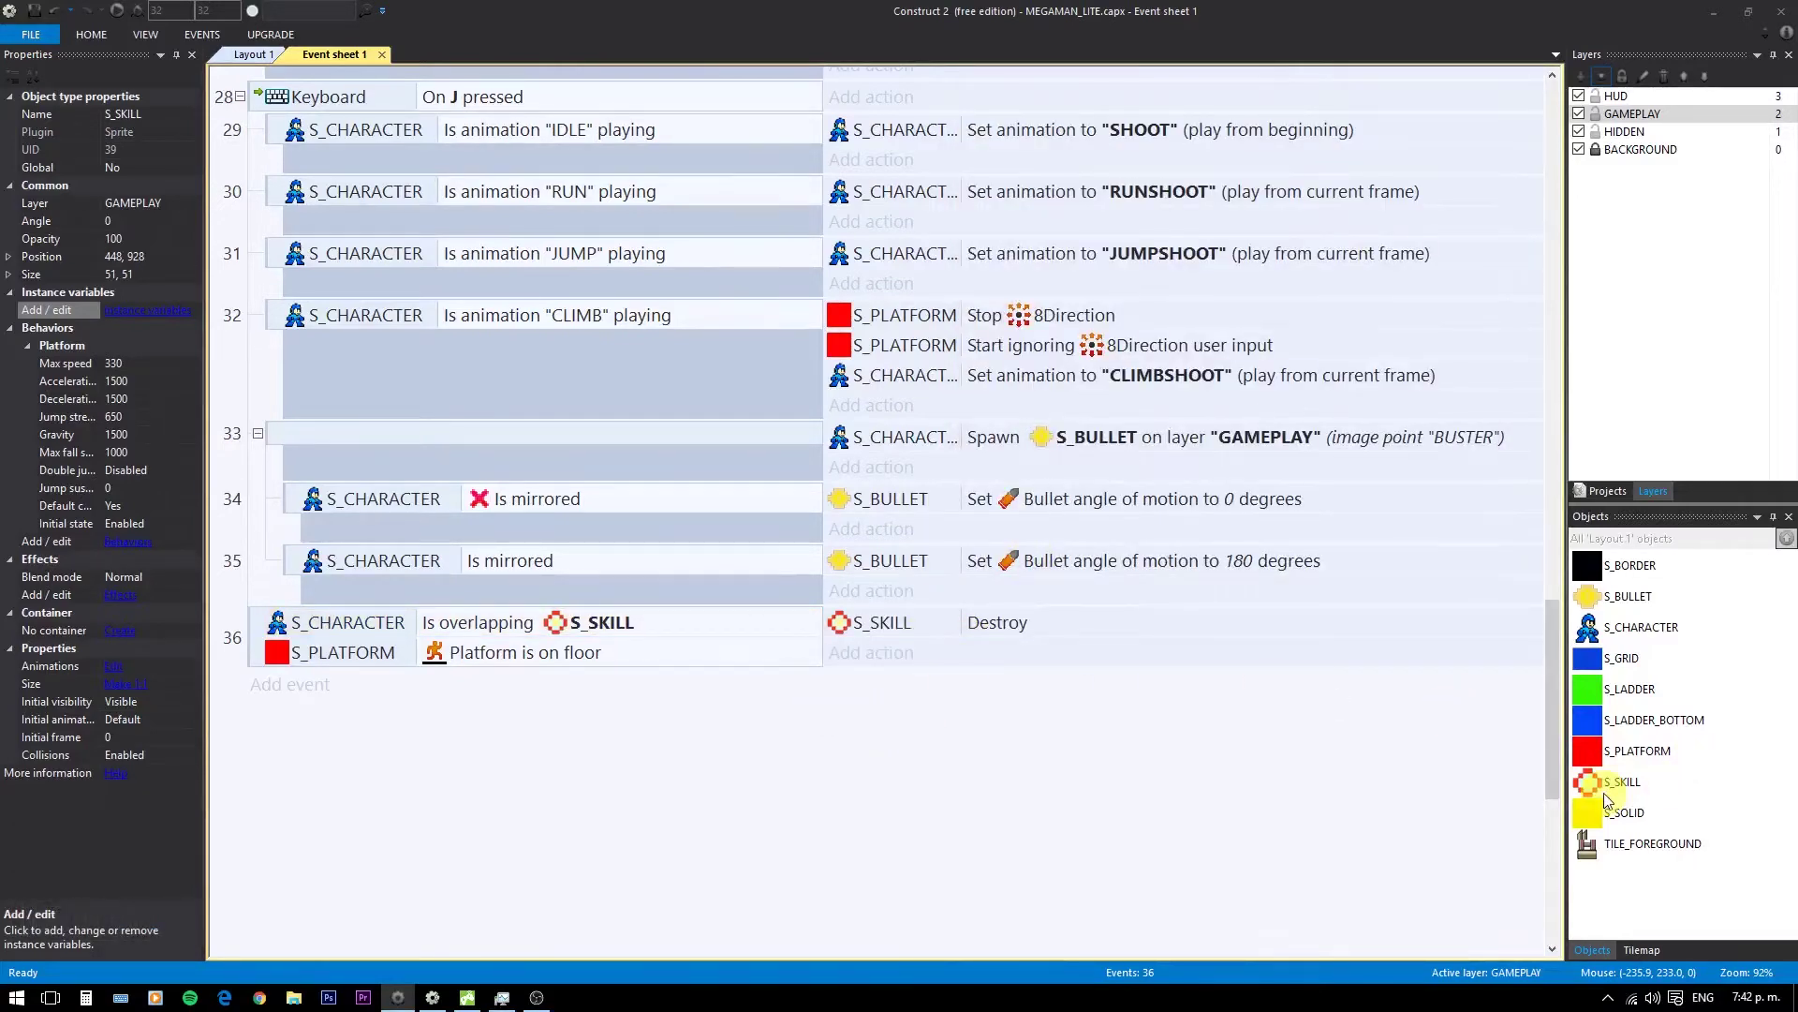
{"action": "left_click", "coordinate": [1614, 783]}
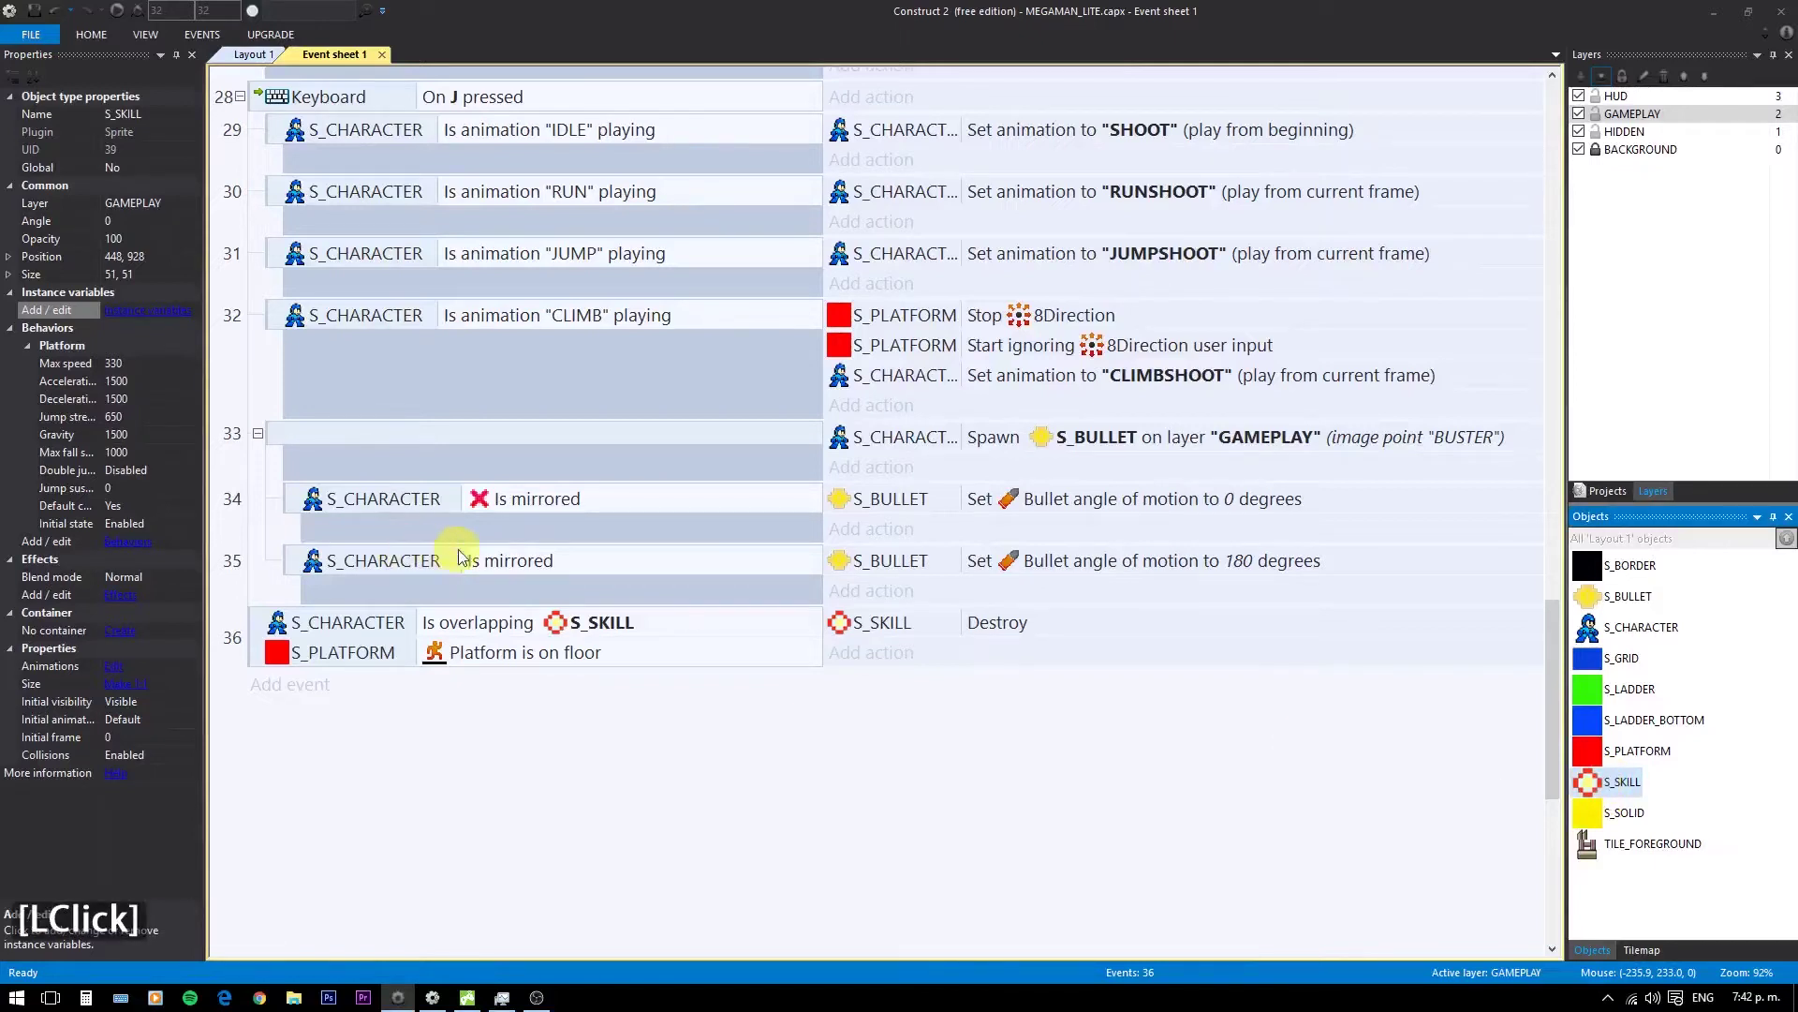
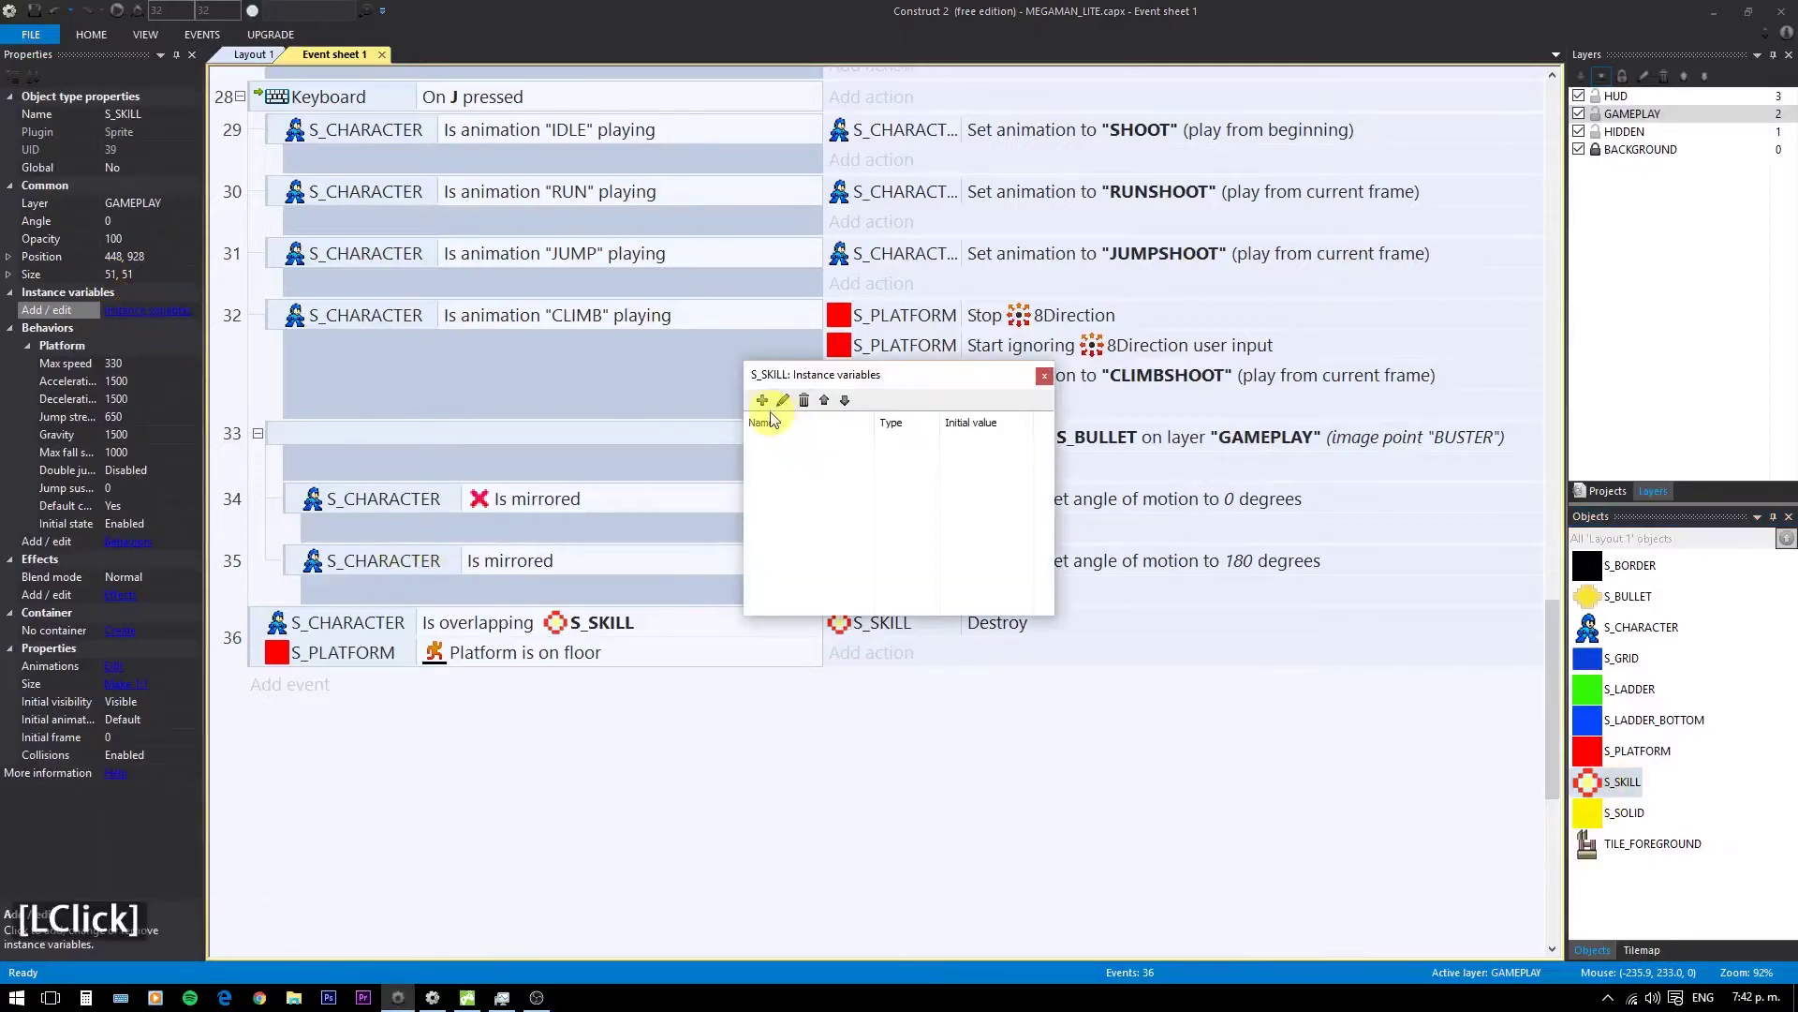
- Add an instance variable named SKILL to S_SKILL
{"action": "left_click", "coordinate": [769, 410]}
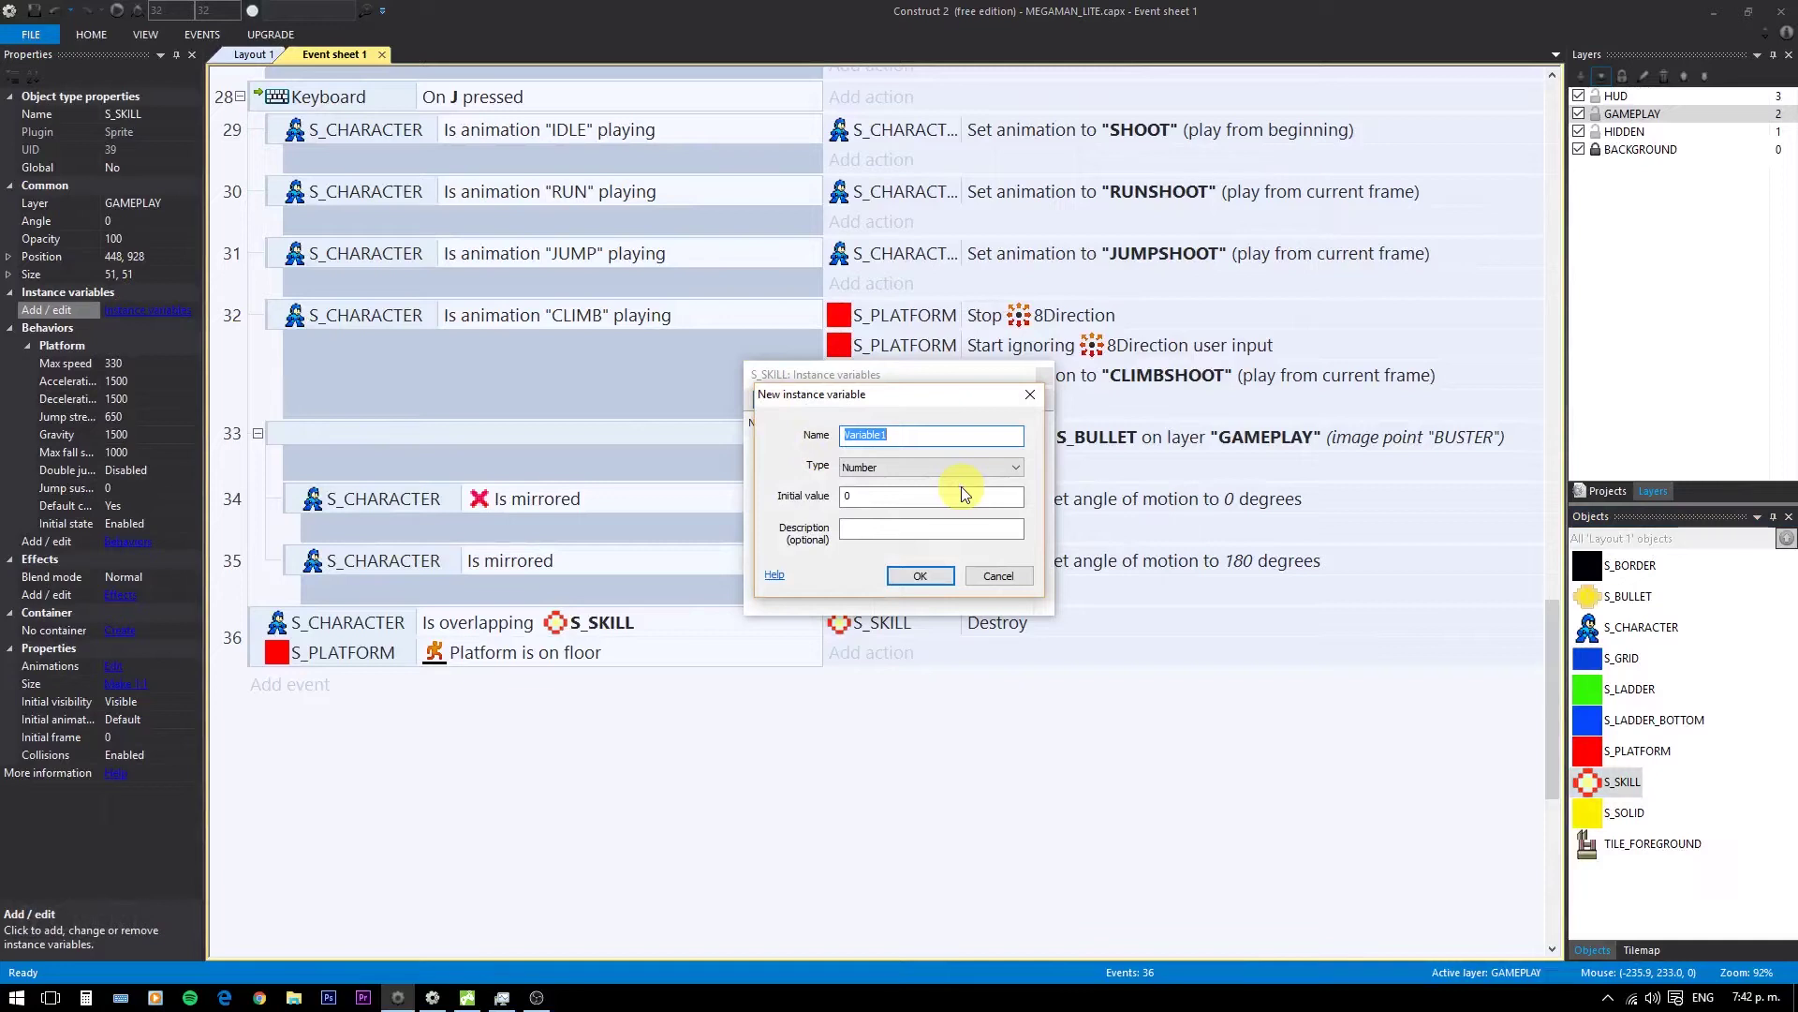
{"action": "type", "text": "sk"}
{"action": "left_click", "coordinate": [910, 581]}
{"action": "left_click", "coordinate": [1048, 380]}
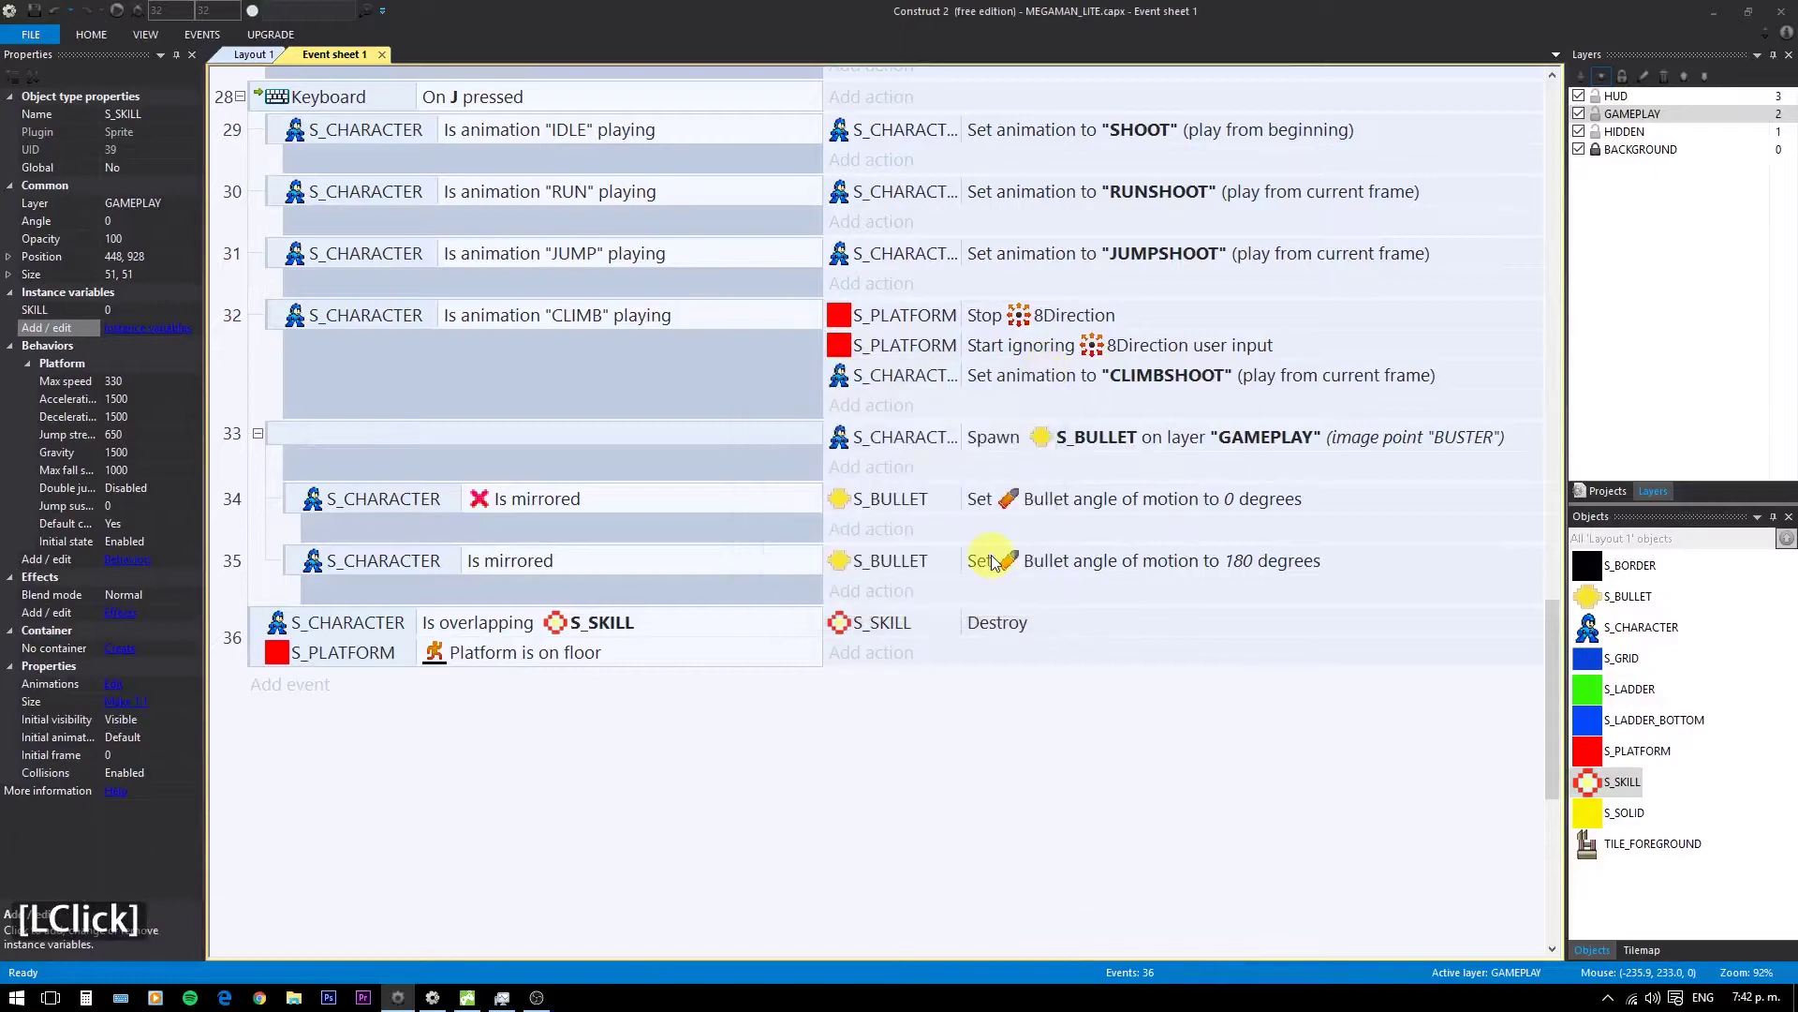
- Set the placed pickup's SKILL value to 2 in Layout 1 and return to the event sheet
{"action": "left_click", "coordinate": [243, 58]}
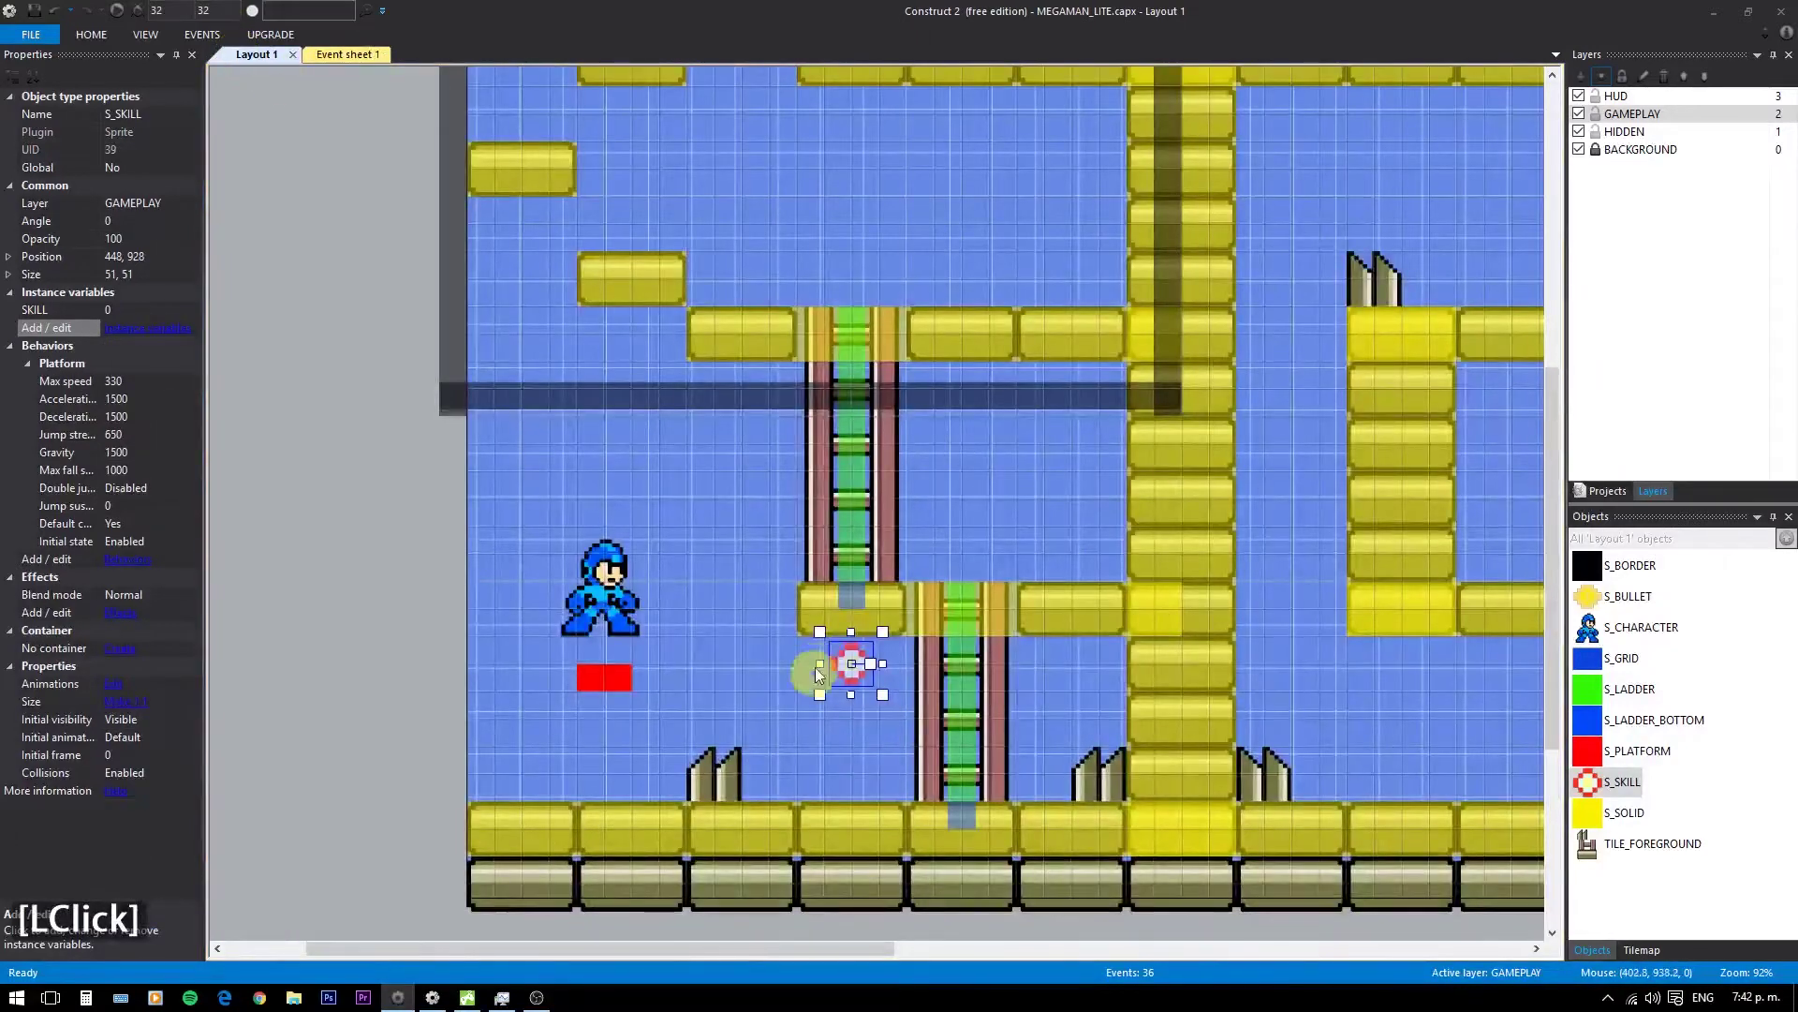
{"action": "left_click", "coordinate": [848, 675]}
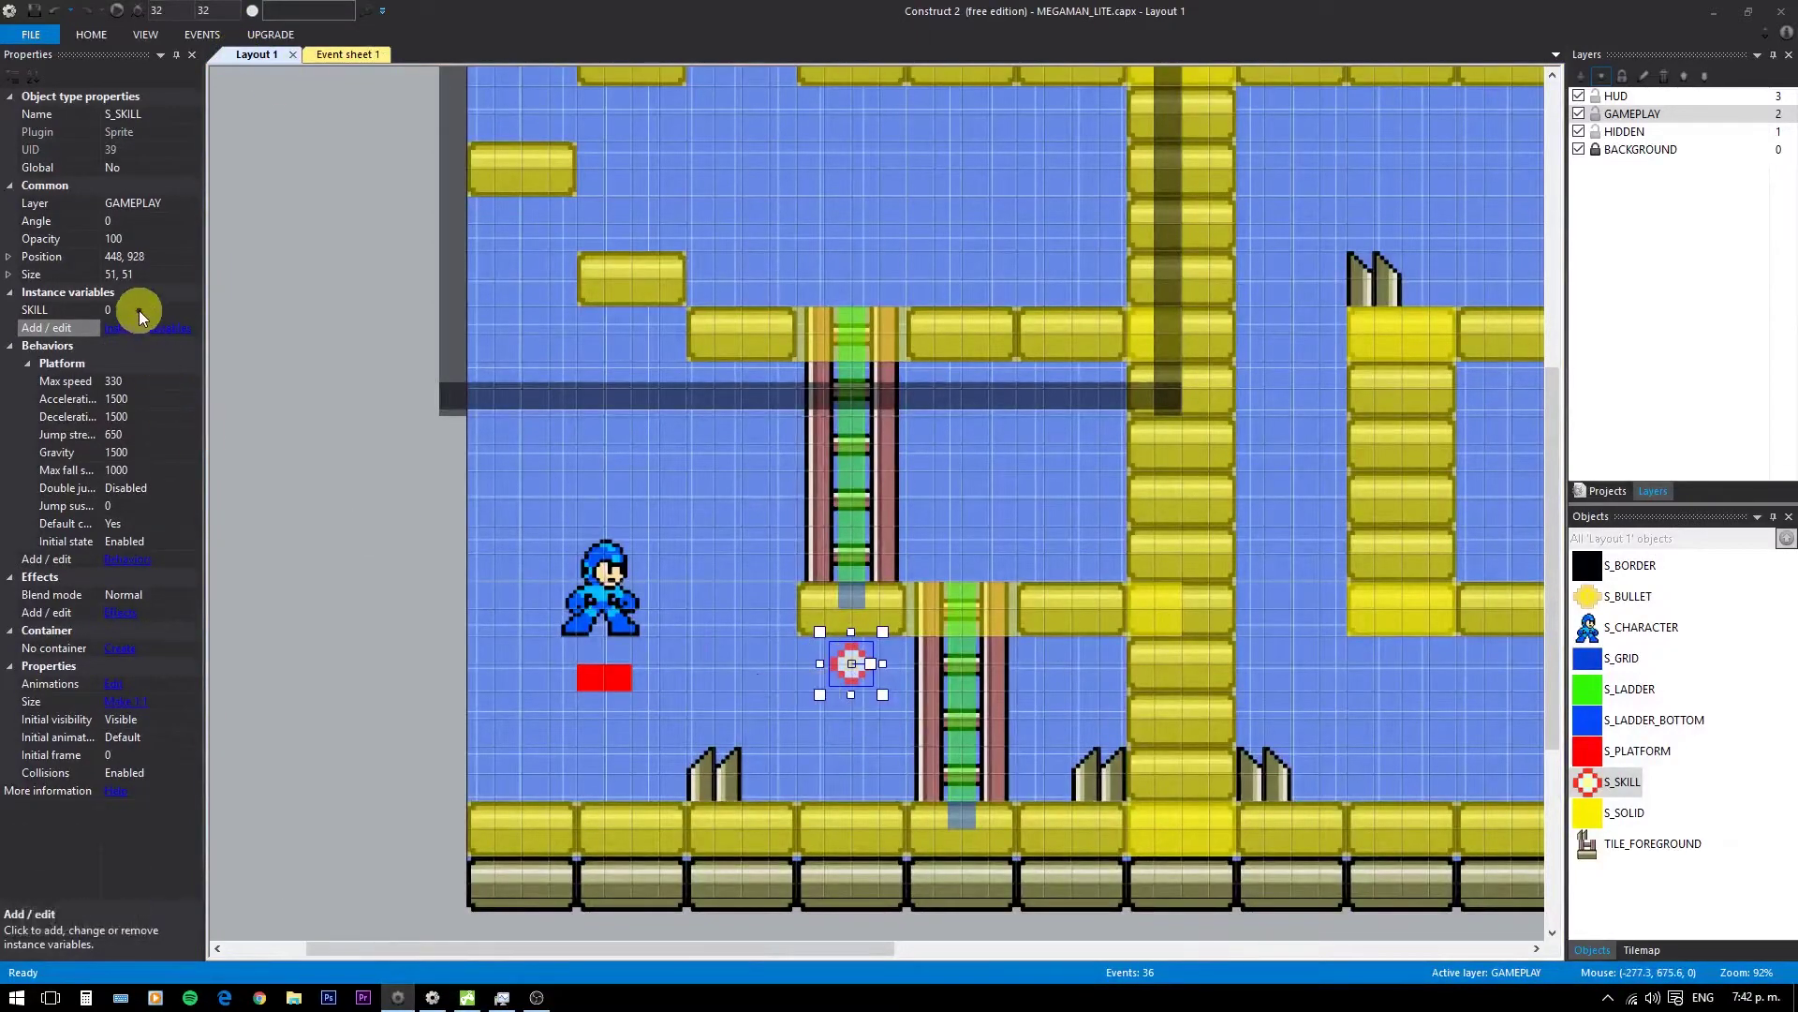
{"action": "left_click", "coordinate": [140, 320]}
{"action": "key", "text": "2"}
{"action": "key", "text": "Return"}
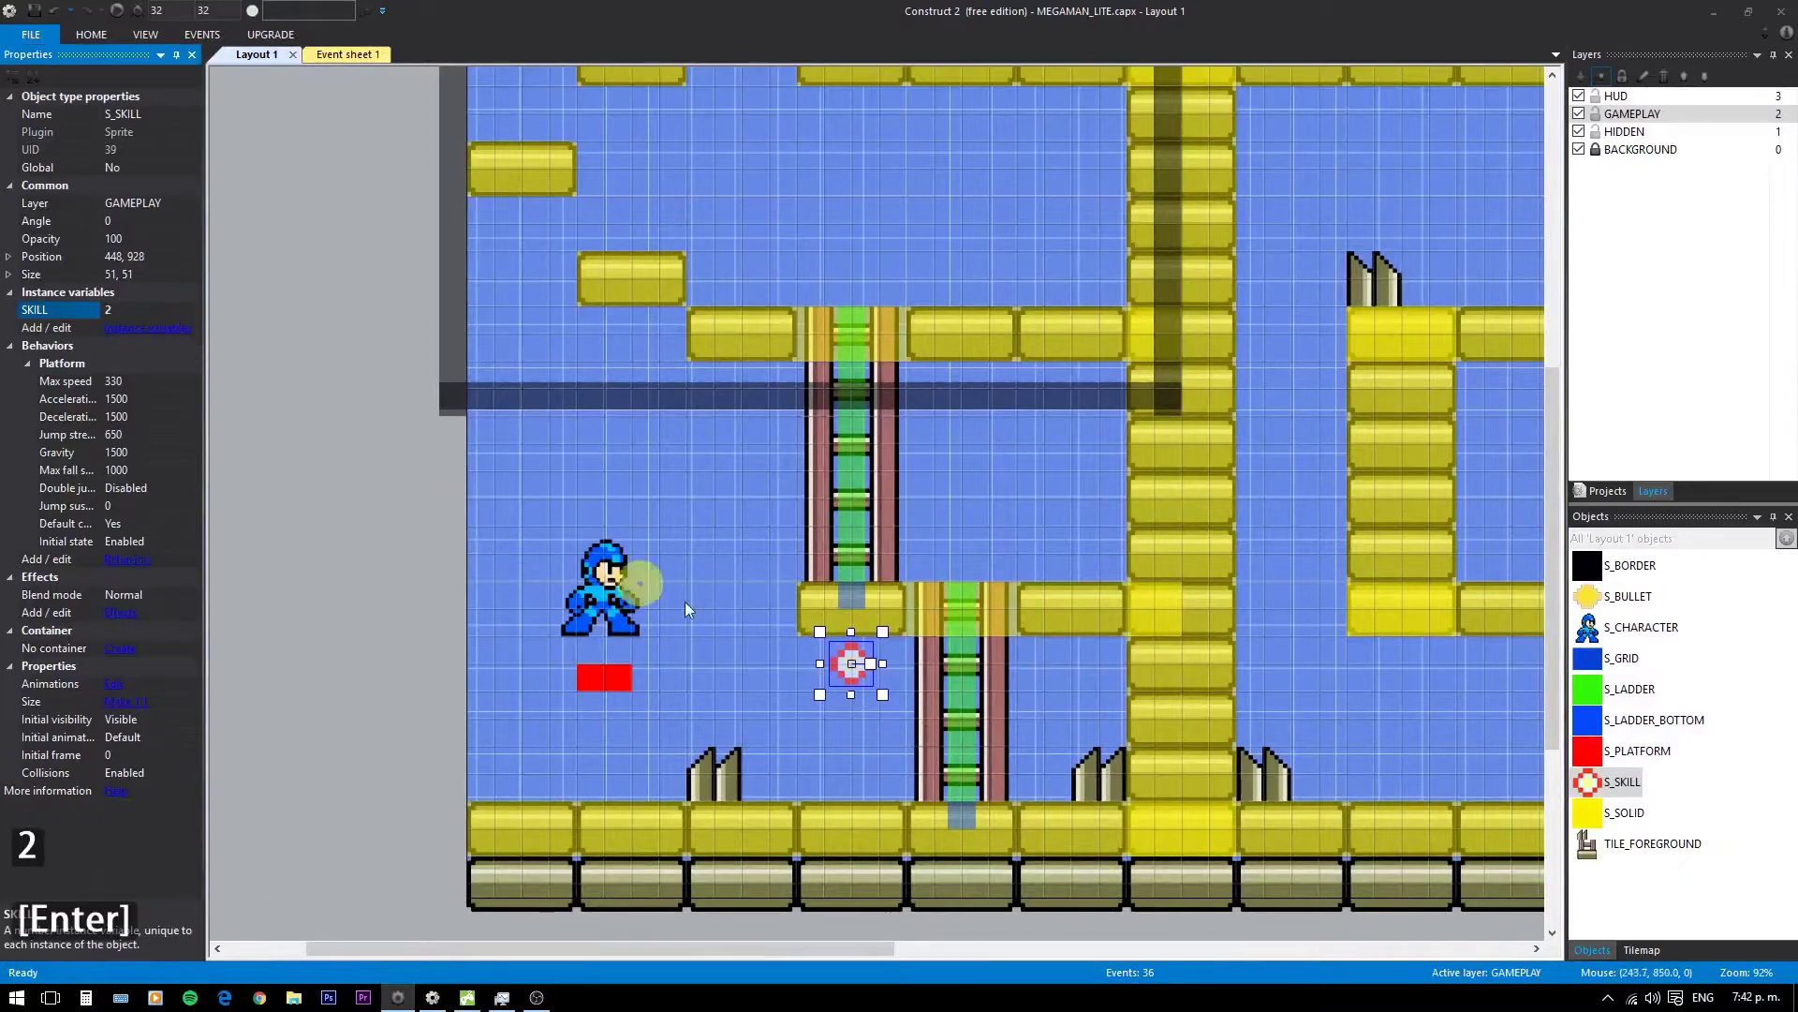
{"action": "left_click", "coordinate": [861, 704]}
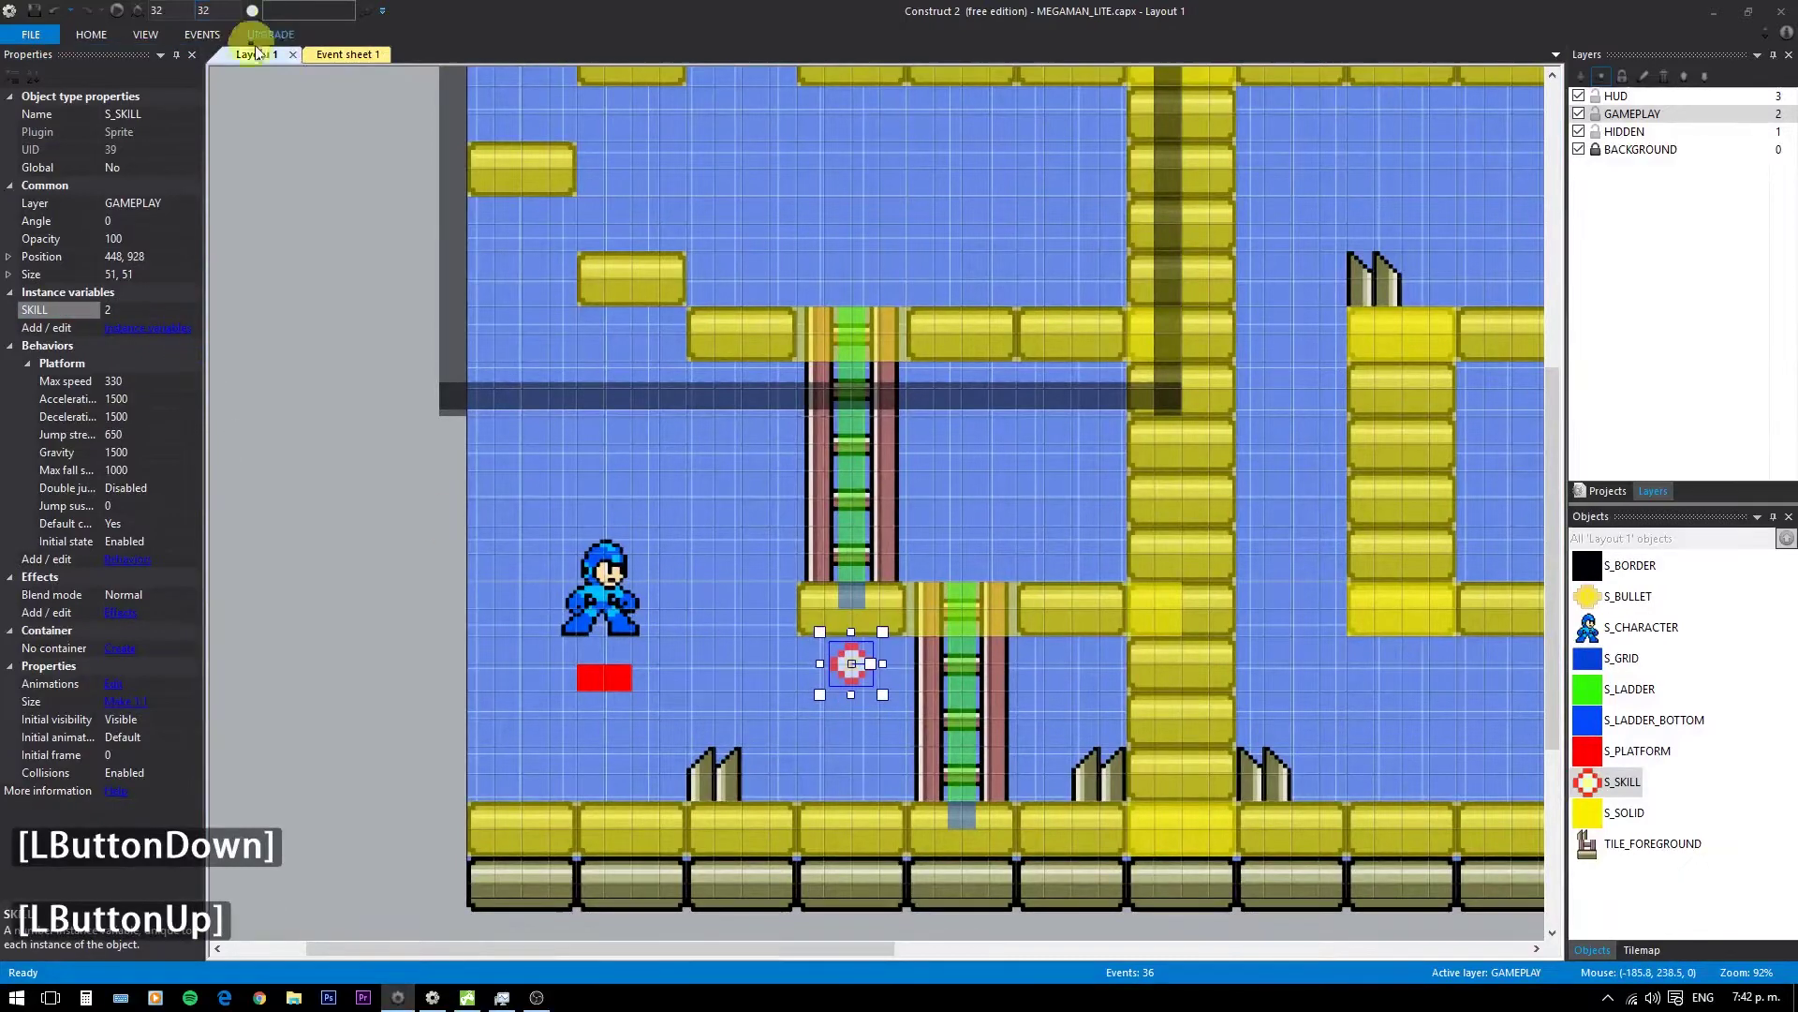
- Add a Function Call "ON_STOP" action to event 36
{"action": "double_click", "coordinate": [327, 60]}
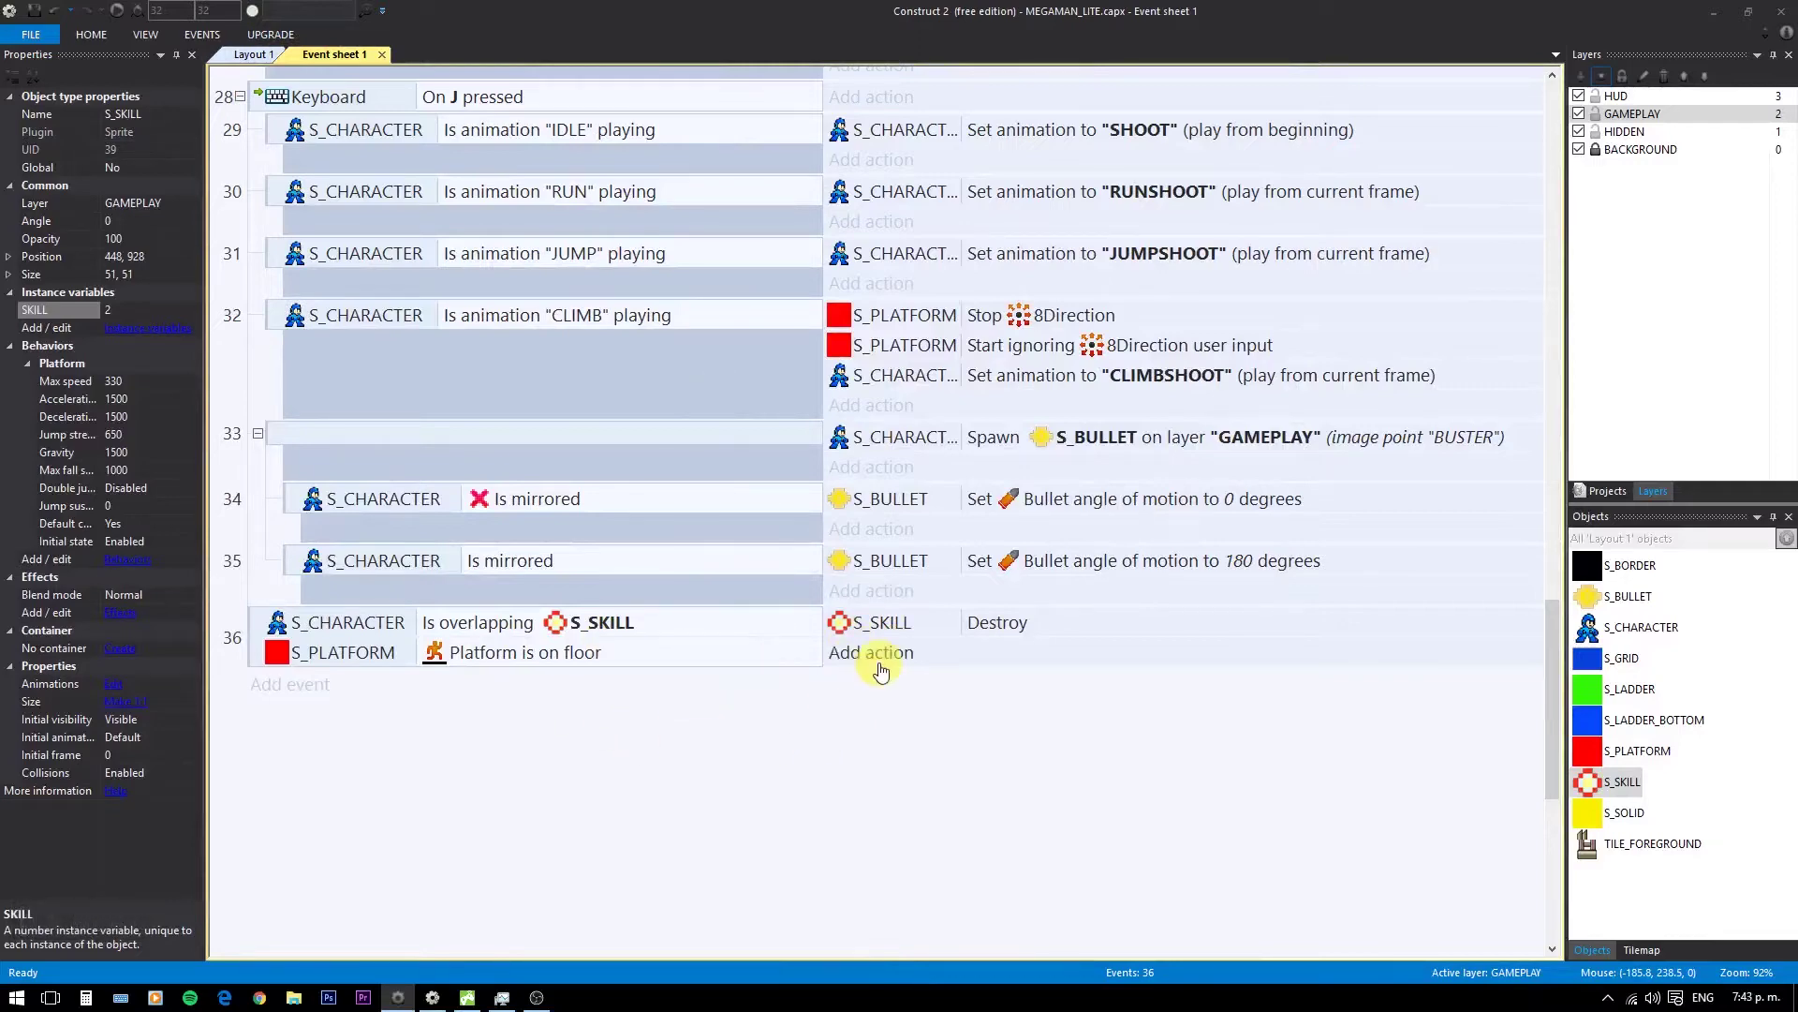
{"action": "left_click", "coordinate": [886, 667]}
{"action": "left_click", "coordinate": [1108, 190]}
{"action": "double_click", "coordinate": [1108, 190]}
{"action": "double_click", "coordinate": [1198, 193]}
{"action": "double_click", "coordinate": [1198, 193]}
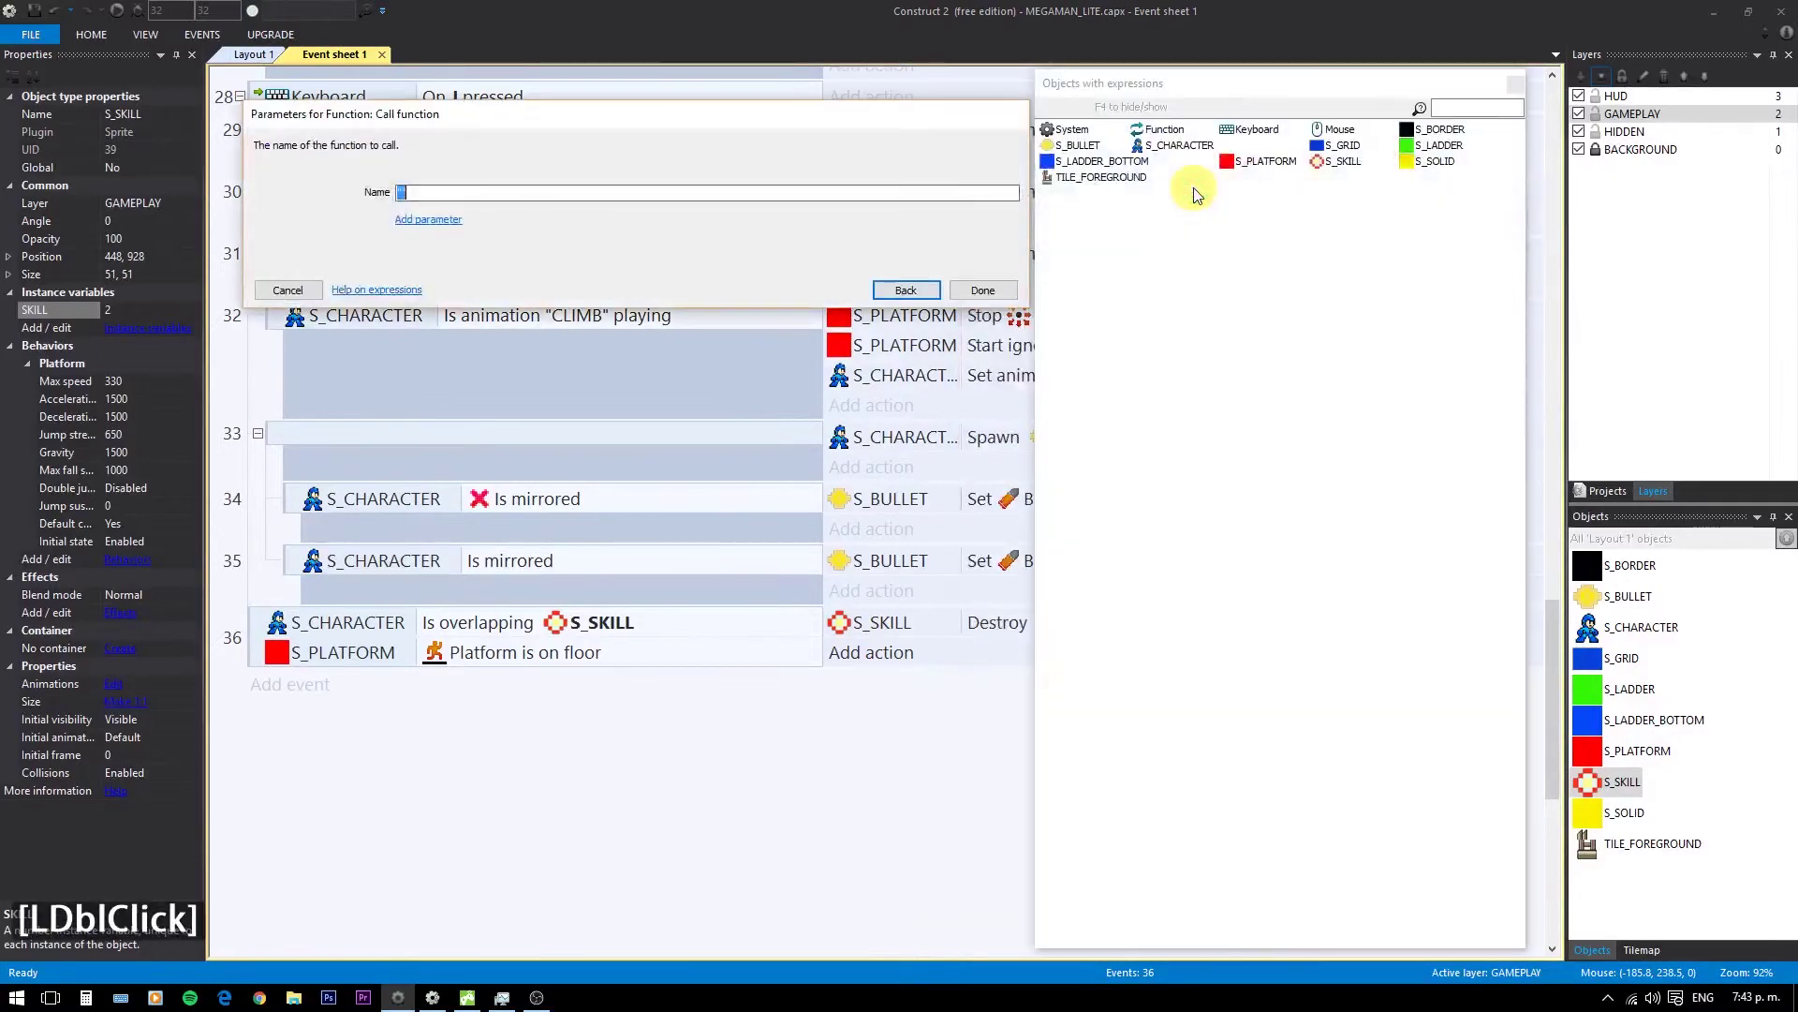
{"action": "key", "text": "shift+2"}
{"action": "type", "text": "[Shift + 2]On"}
{"action": "key", "text": "Return"}
{"action": "key", "text": "Return"}
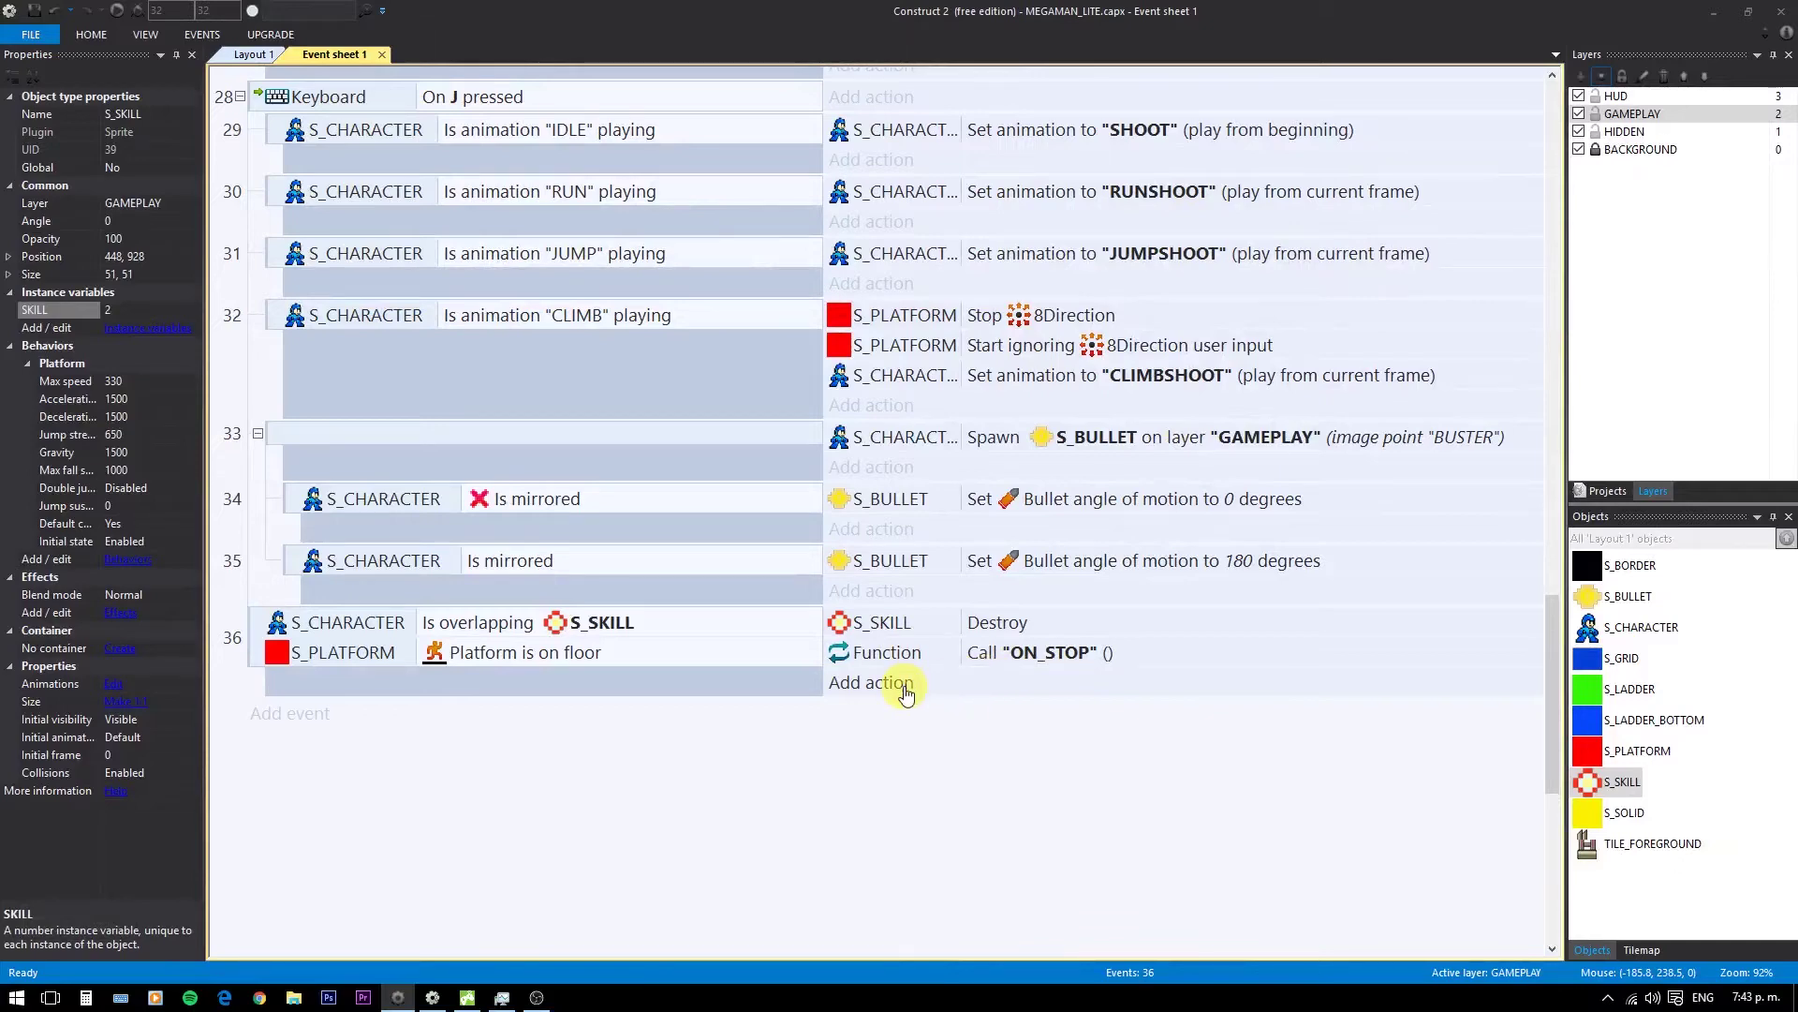
- Add a System action setting S_CHARACTER's time scale to 0
{"action": "left_click", "coordinate": [912, 691]}
{"action": "left_click", "coordinate": [1010, 283]}
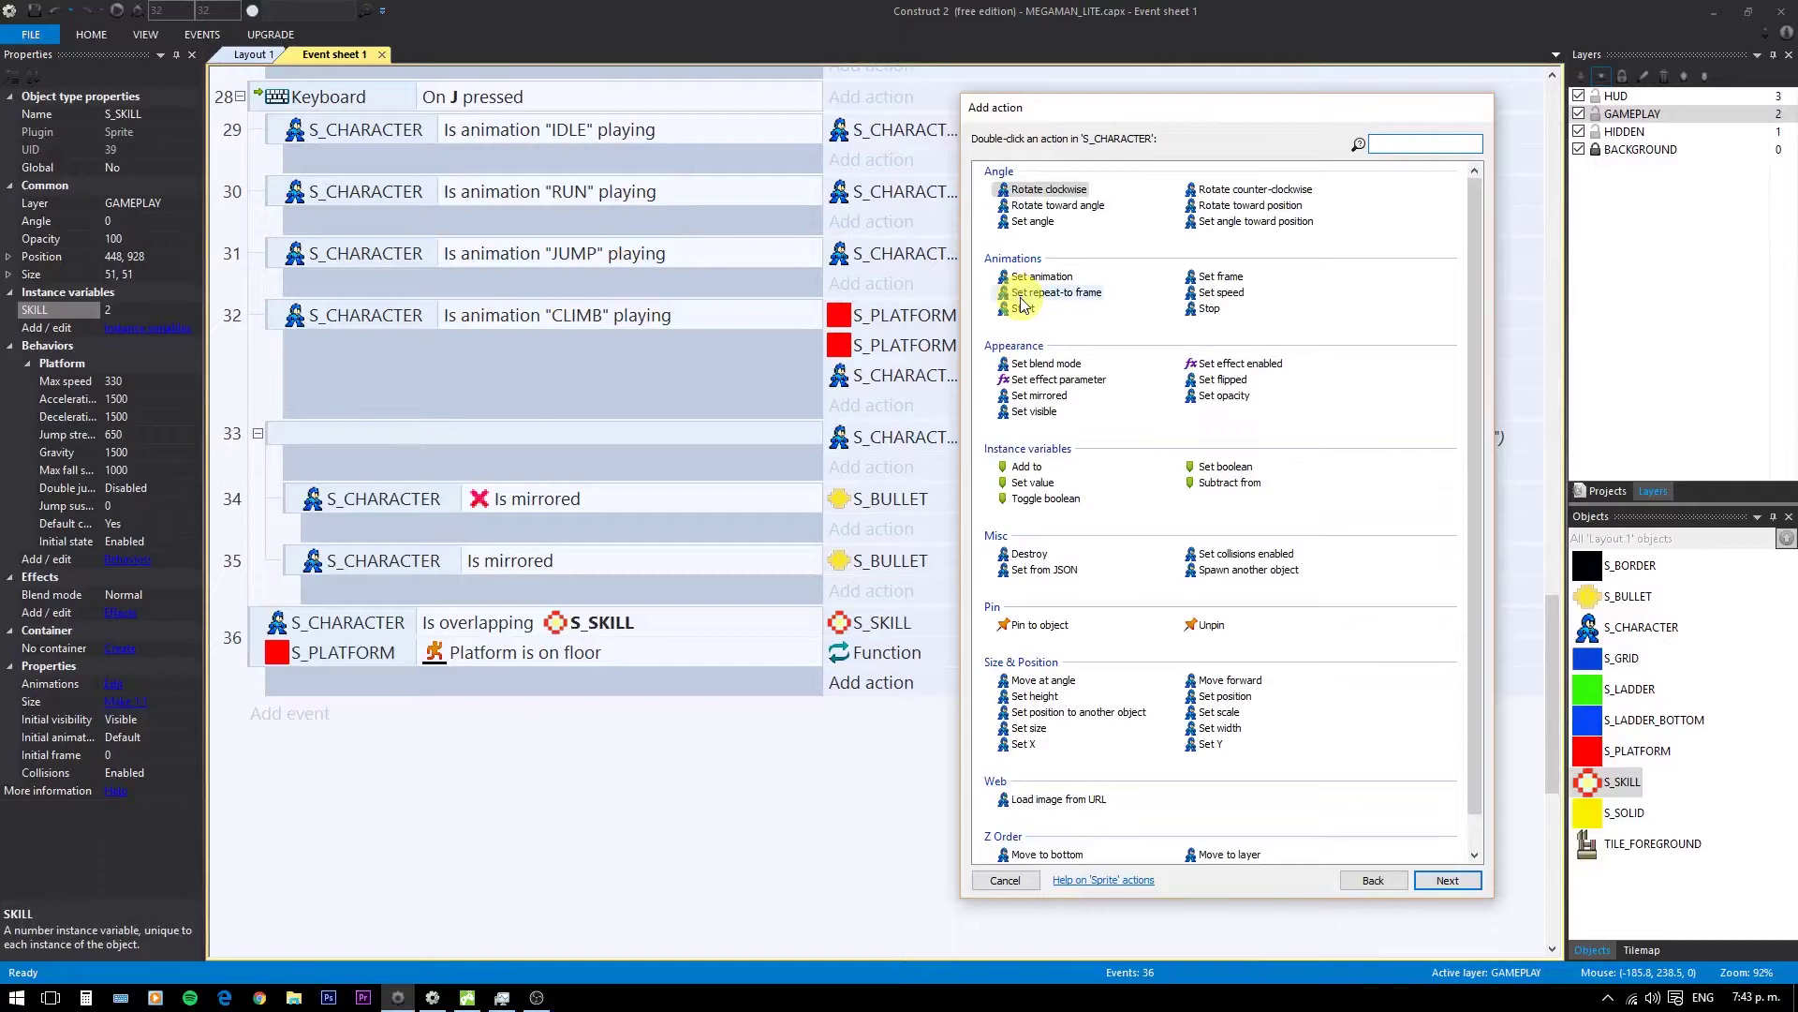
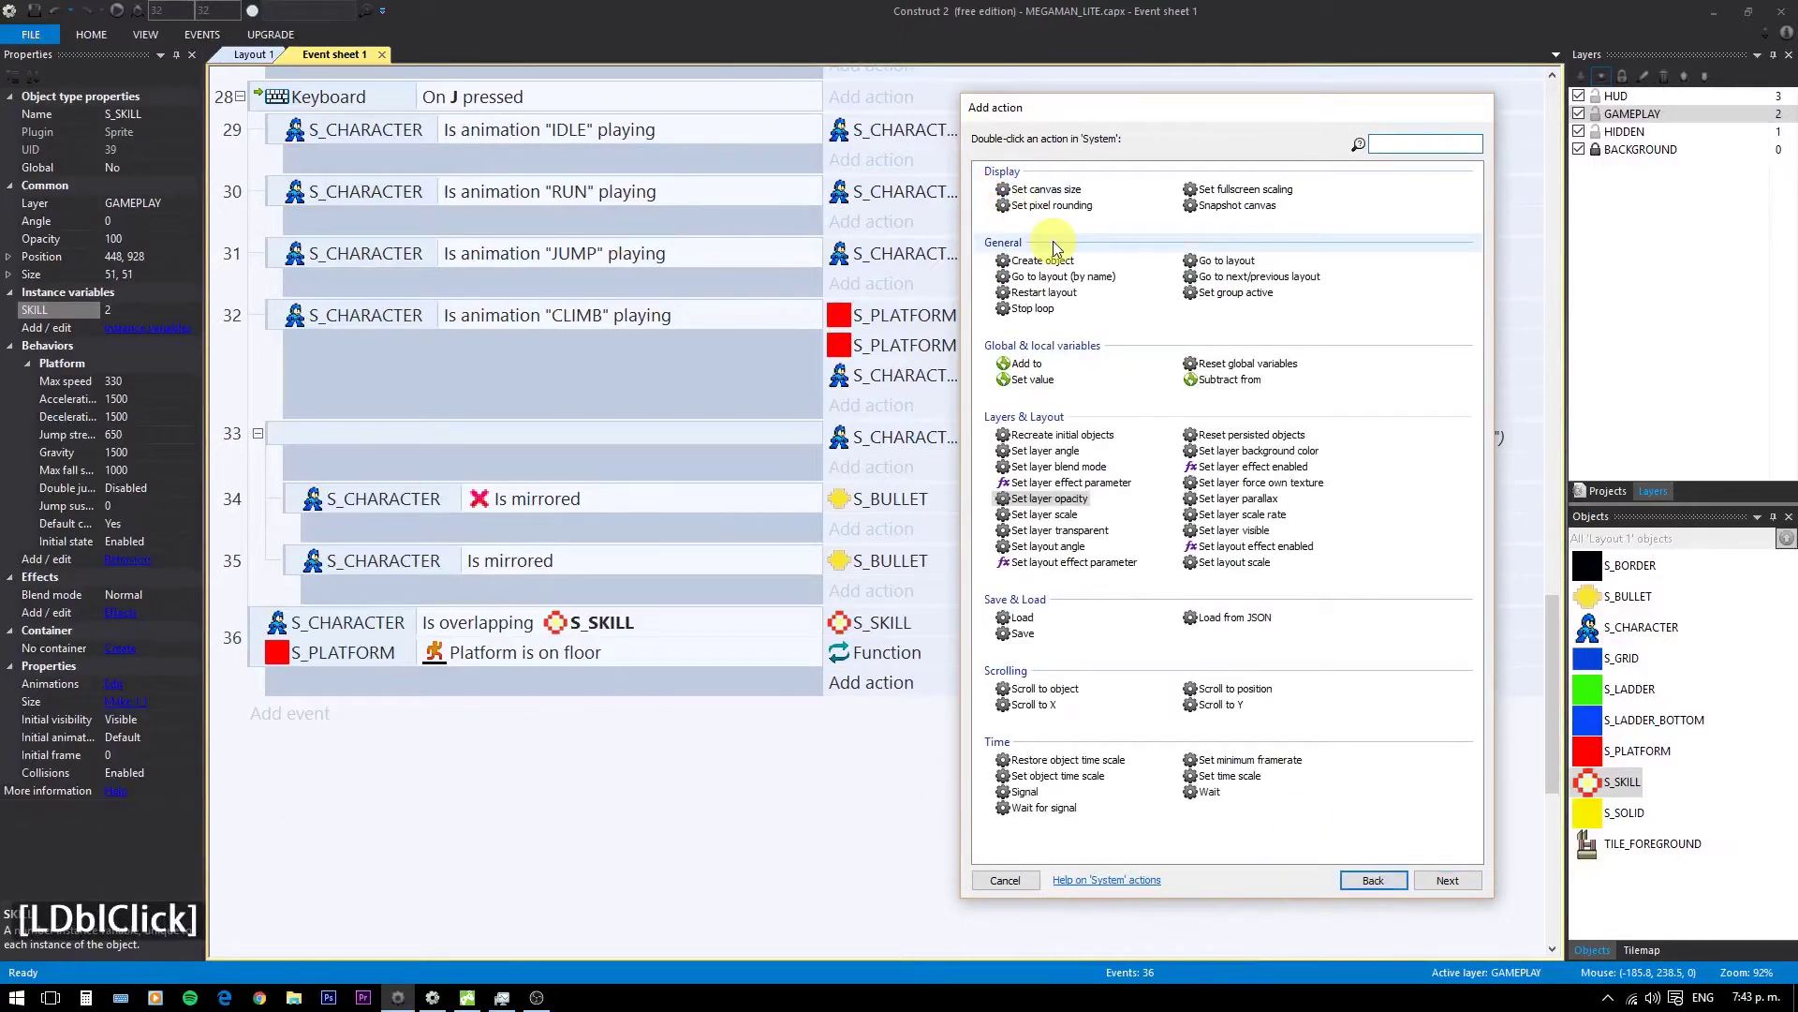
{"action": "type", "text": "tim"}
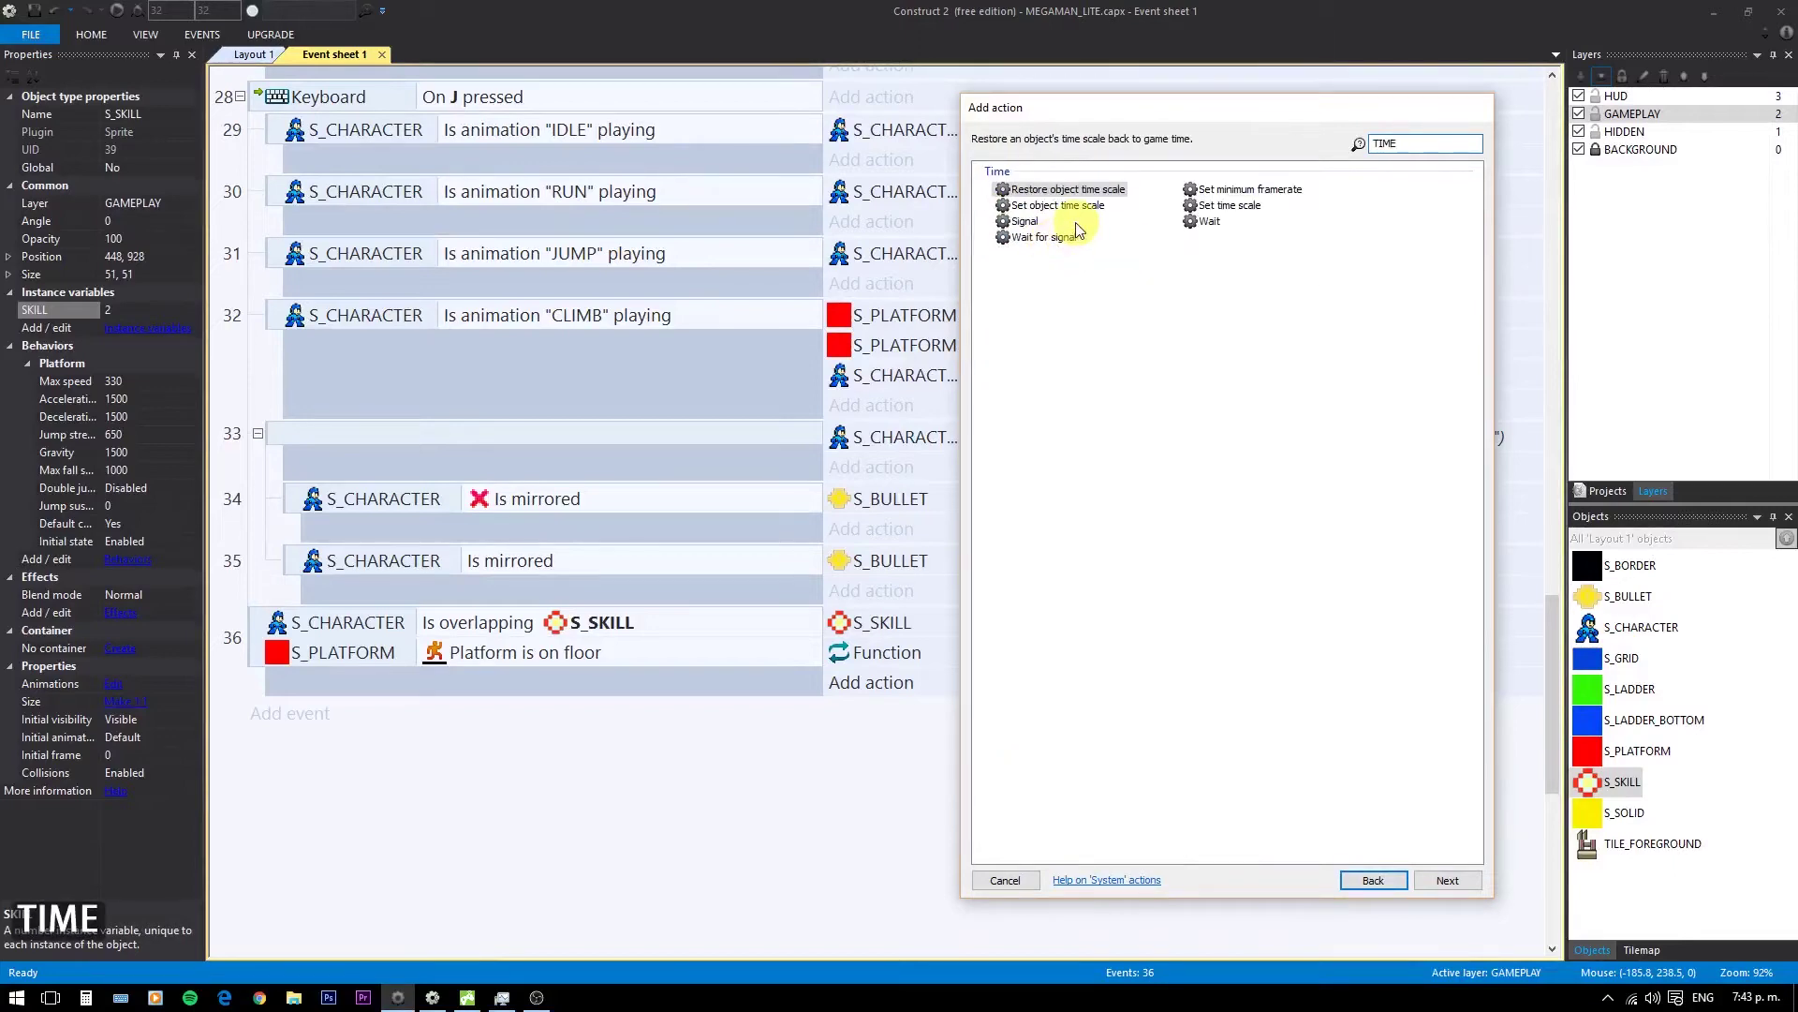
{"action": "left_click", "coordinate": [1062, 214]}
{"action": "double_click", "coordinate": [1062, 215]}
{"action": "double_click", "coordinate": [674, 194]}
{"action": "double_click", "coordinate": [666, 207]}
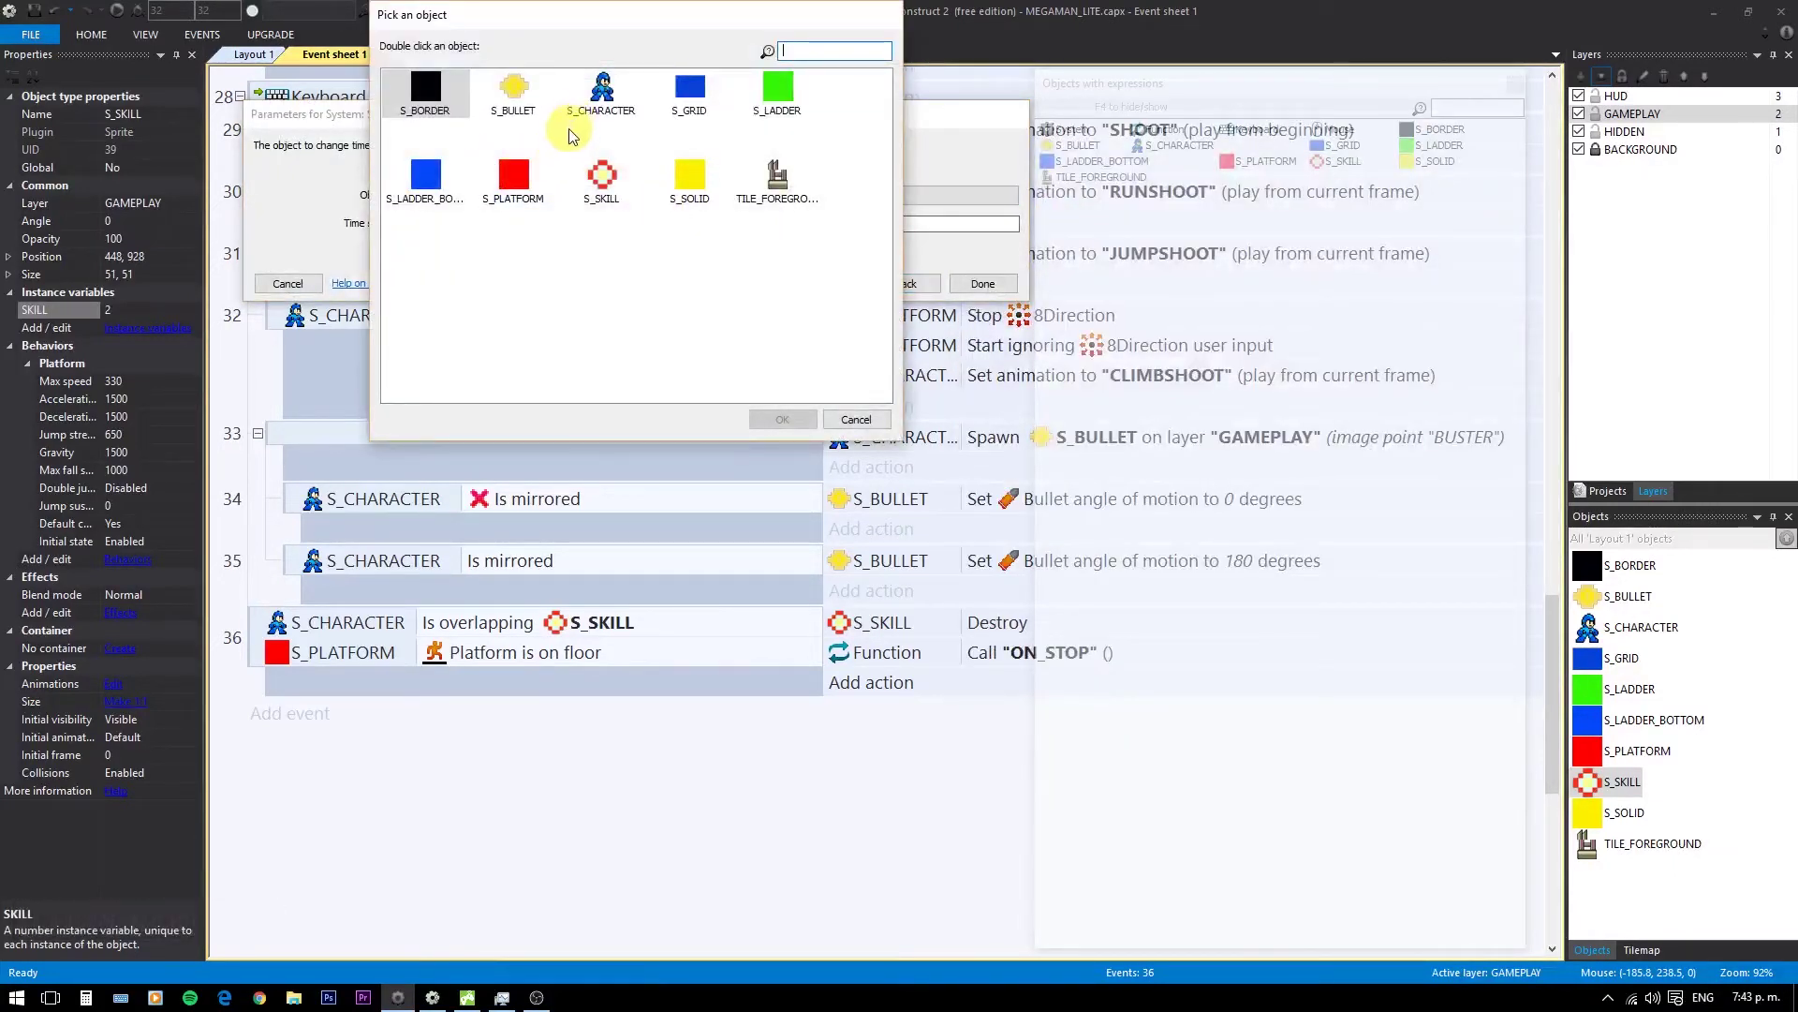
{"action": "left_click", "coordinate": [609, 102]}
{"action": "double_click", "coordinate": [610, 109]}
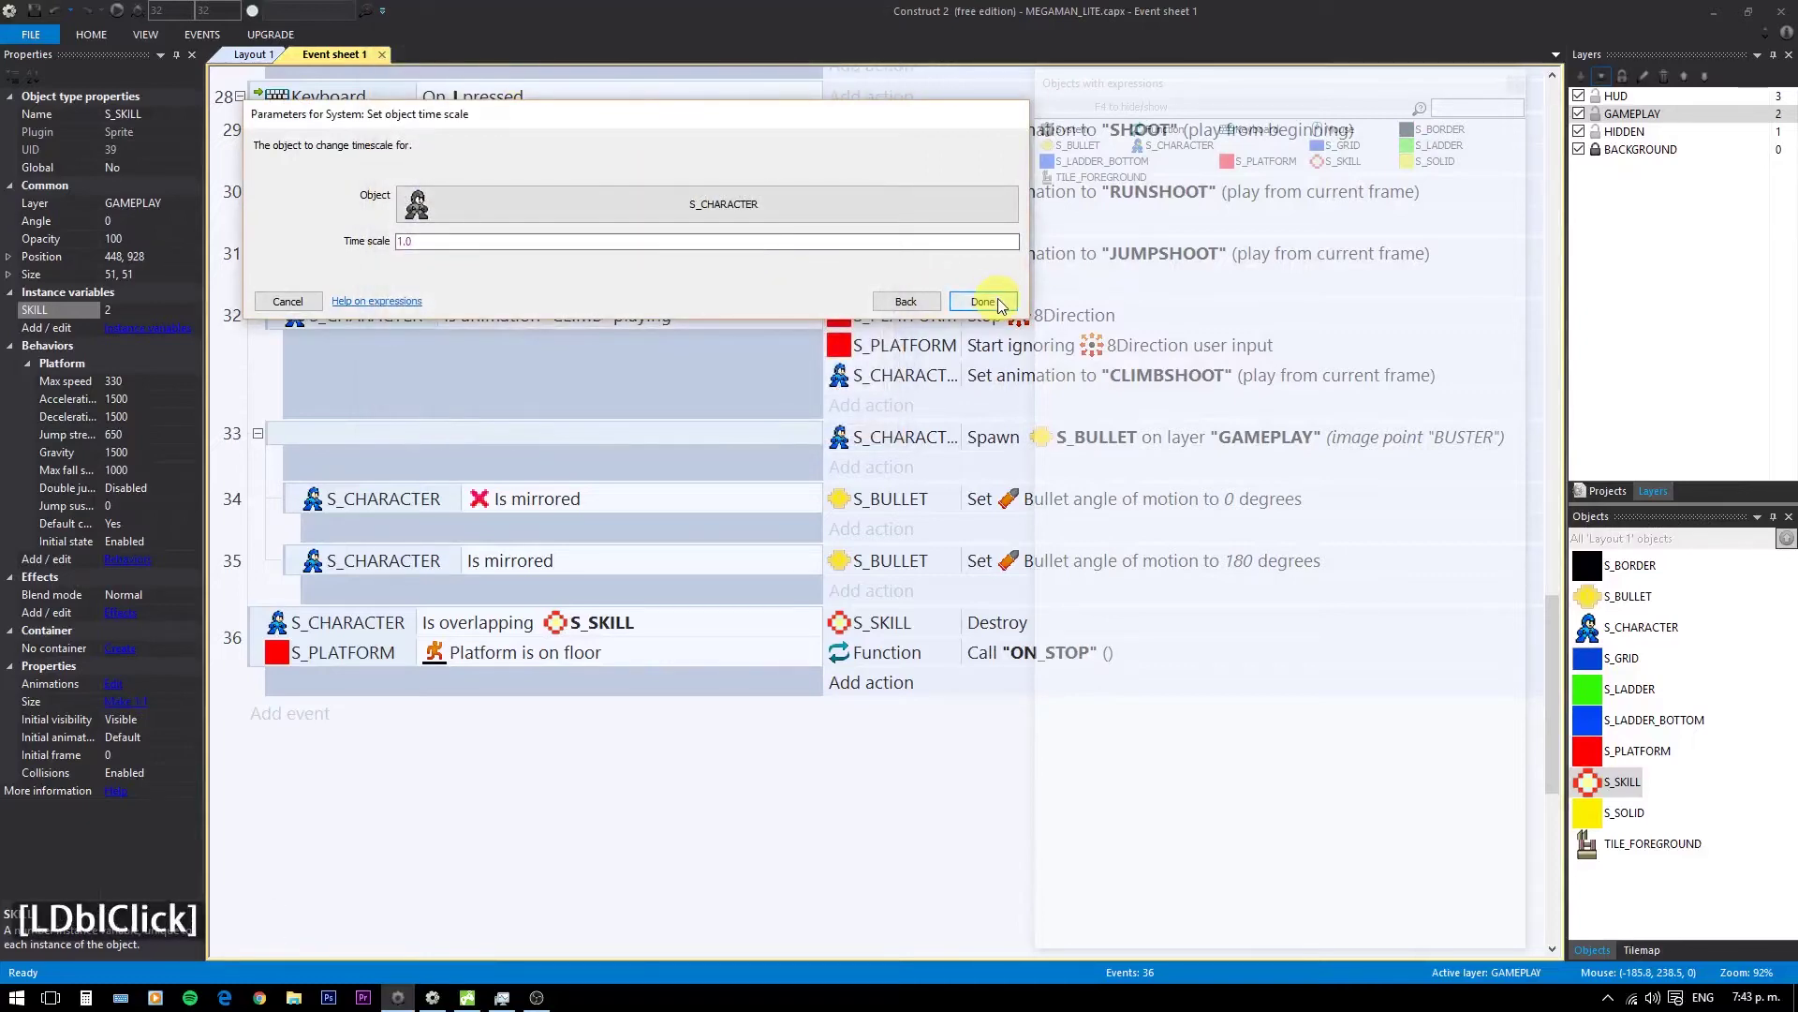
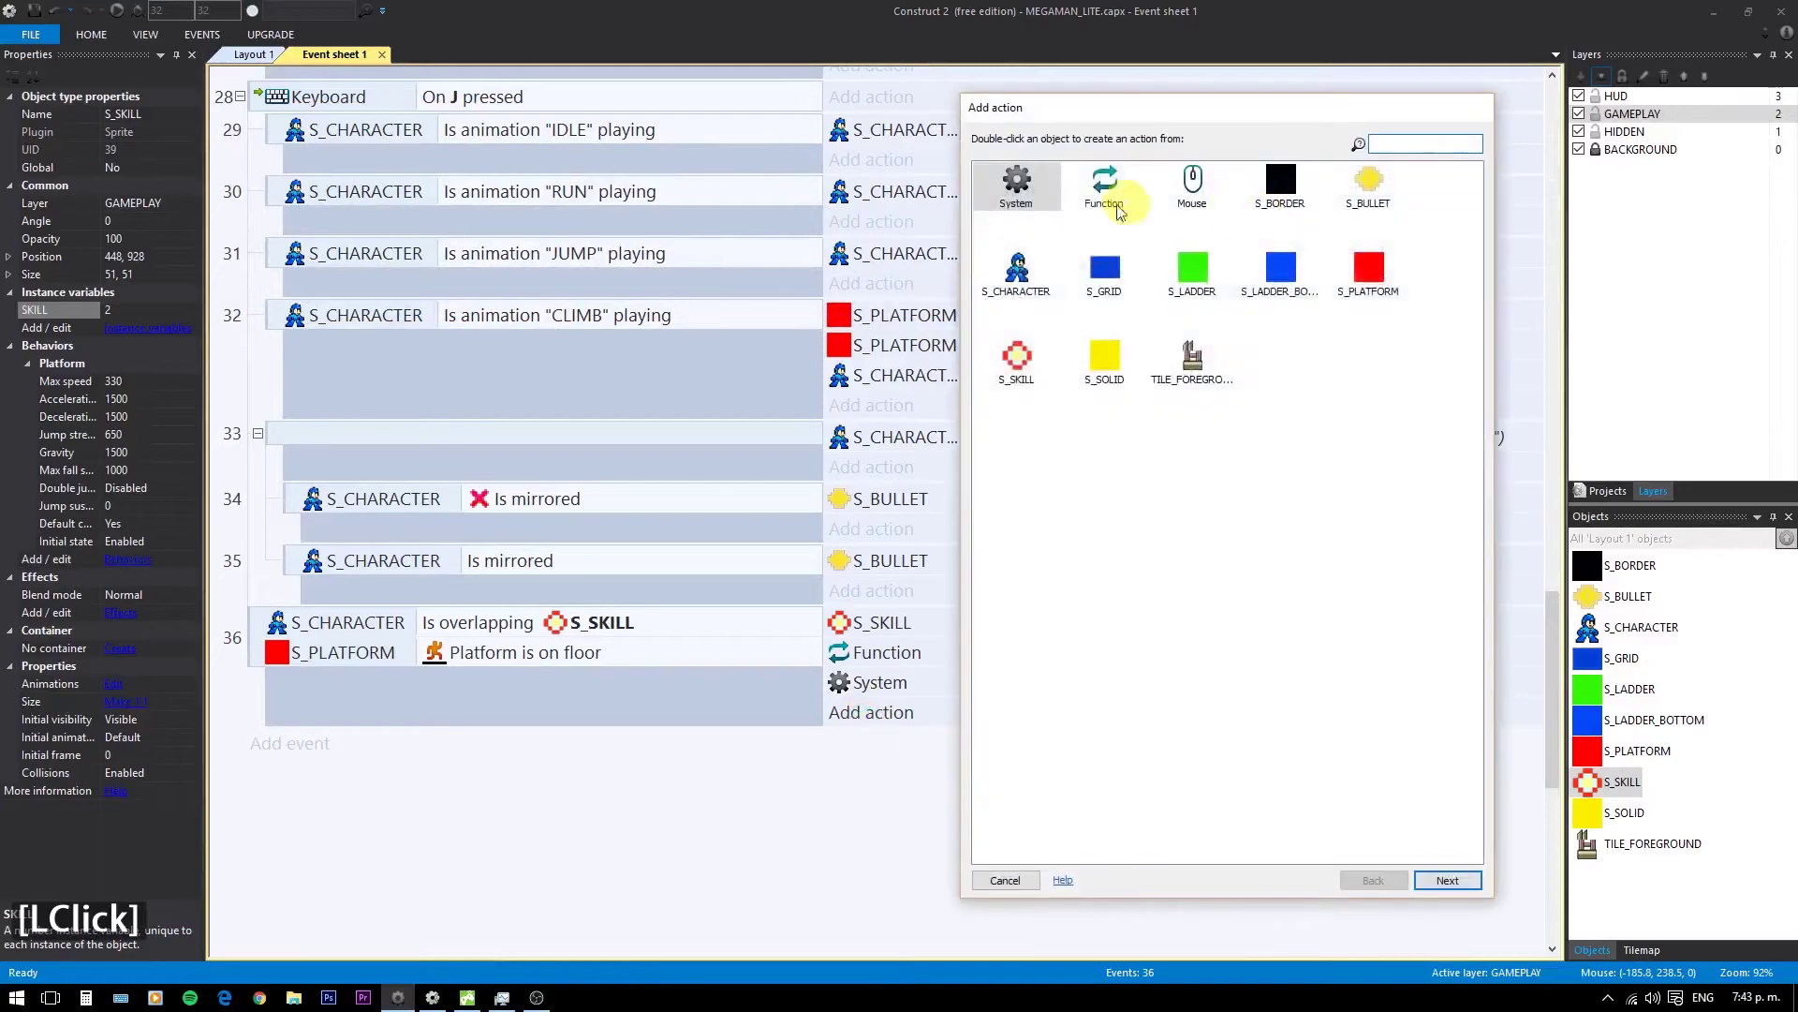
- Add an S_CHARACTER action playing the "WIN" animation
{"action": "left_click", "coordinate": [1021, 283]}
{"action": "double_click", "coordinate": [1048, 287]}
{"action": "type", "text": "win"}
{"action": "key", "text": "Return"}
{"action": "key", "text": "Return"}
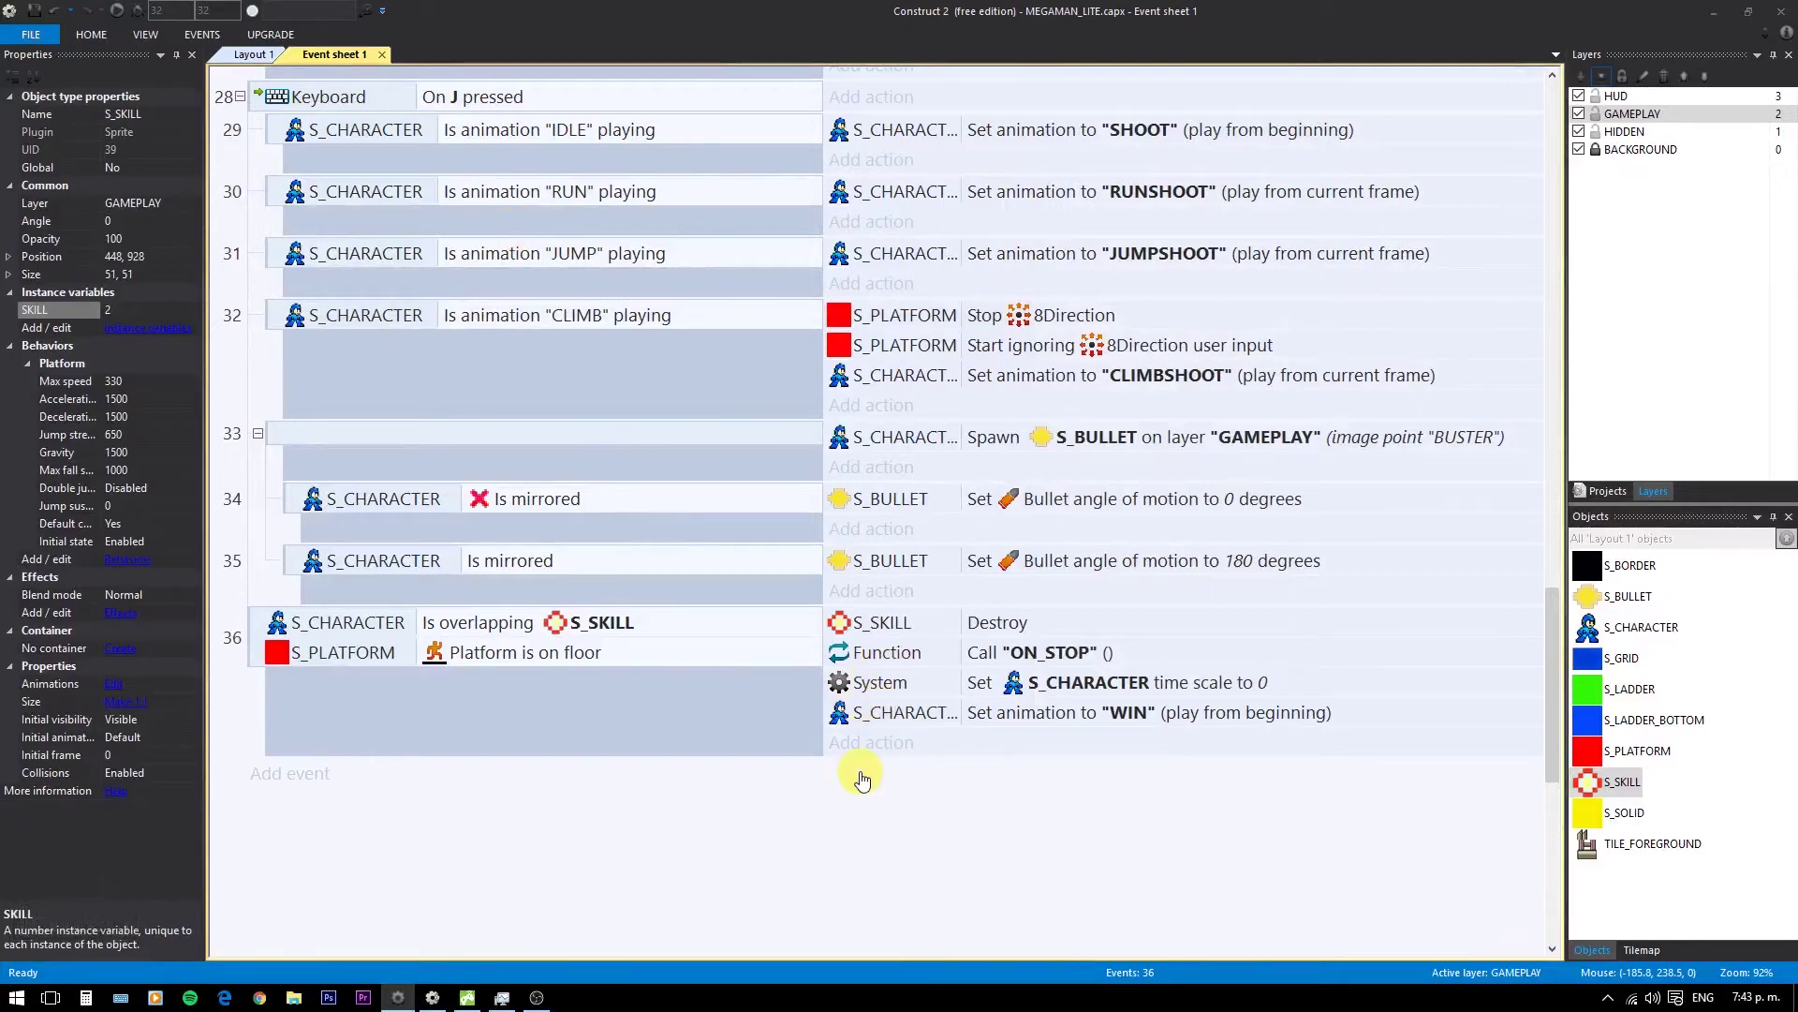
- Add a 1.0-second wait then a System 'Restore object time scale' on S_CHARACTER
{"action": "left_click", "coordinate": [881, 747]}
{"action": "double_click", "coordinate": [877, 747]}
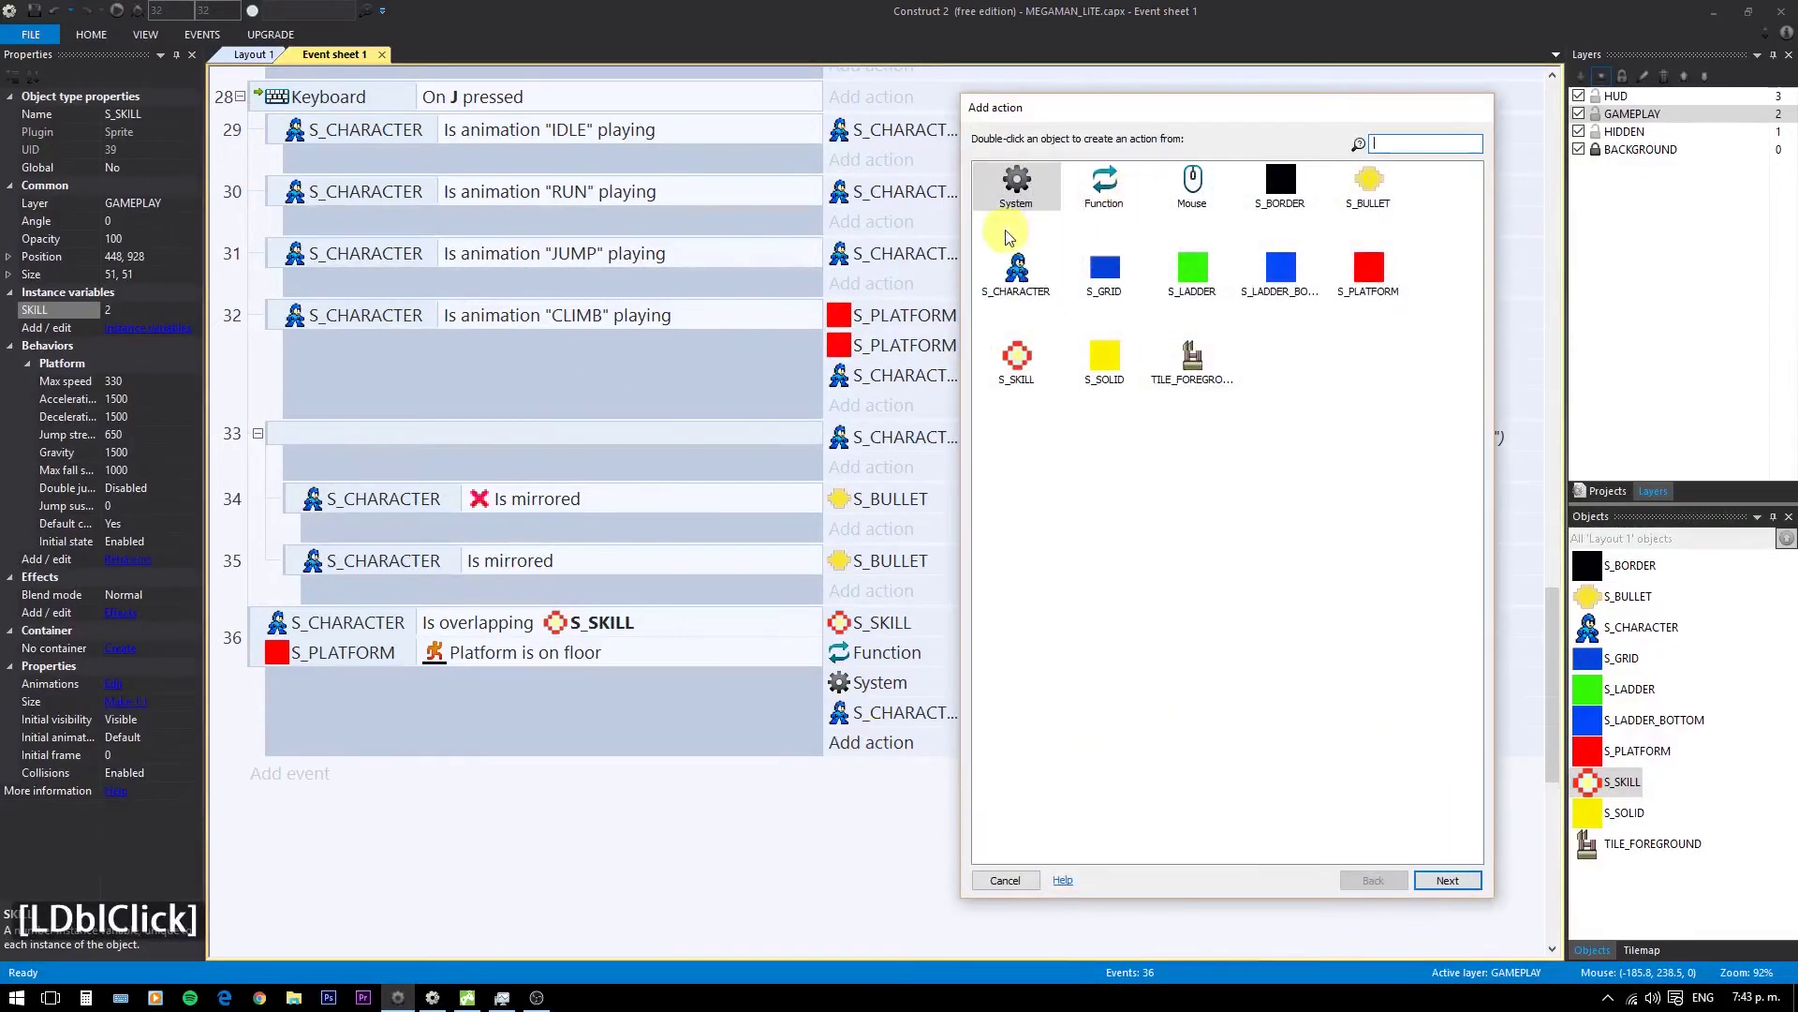
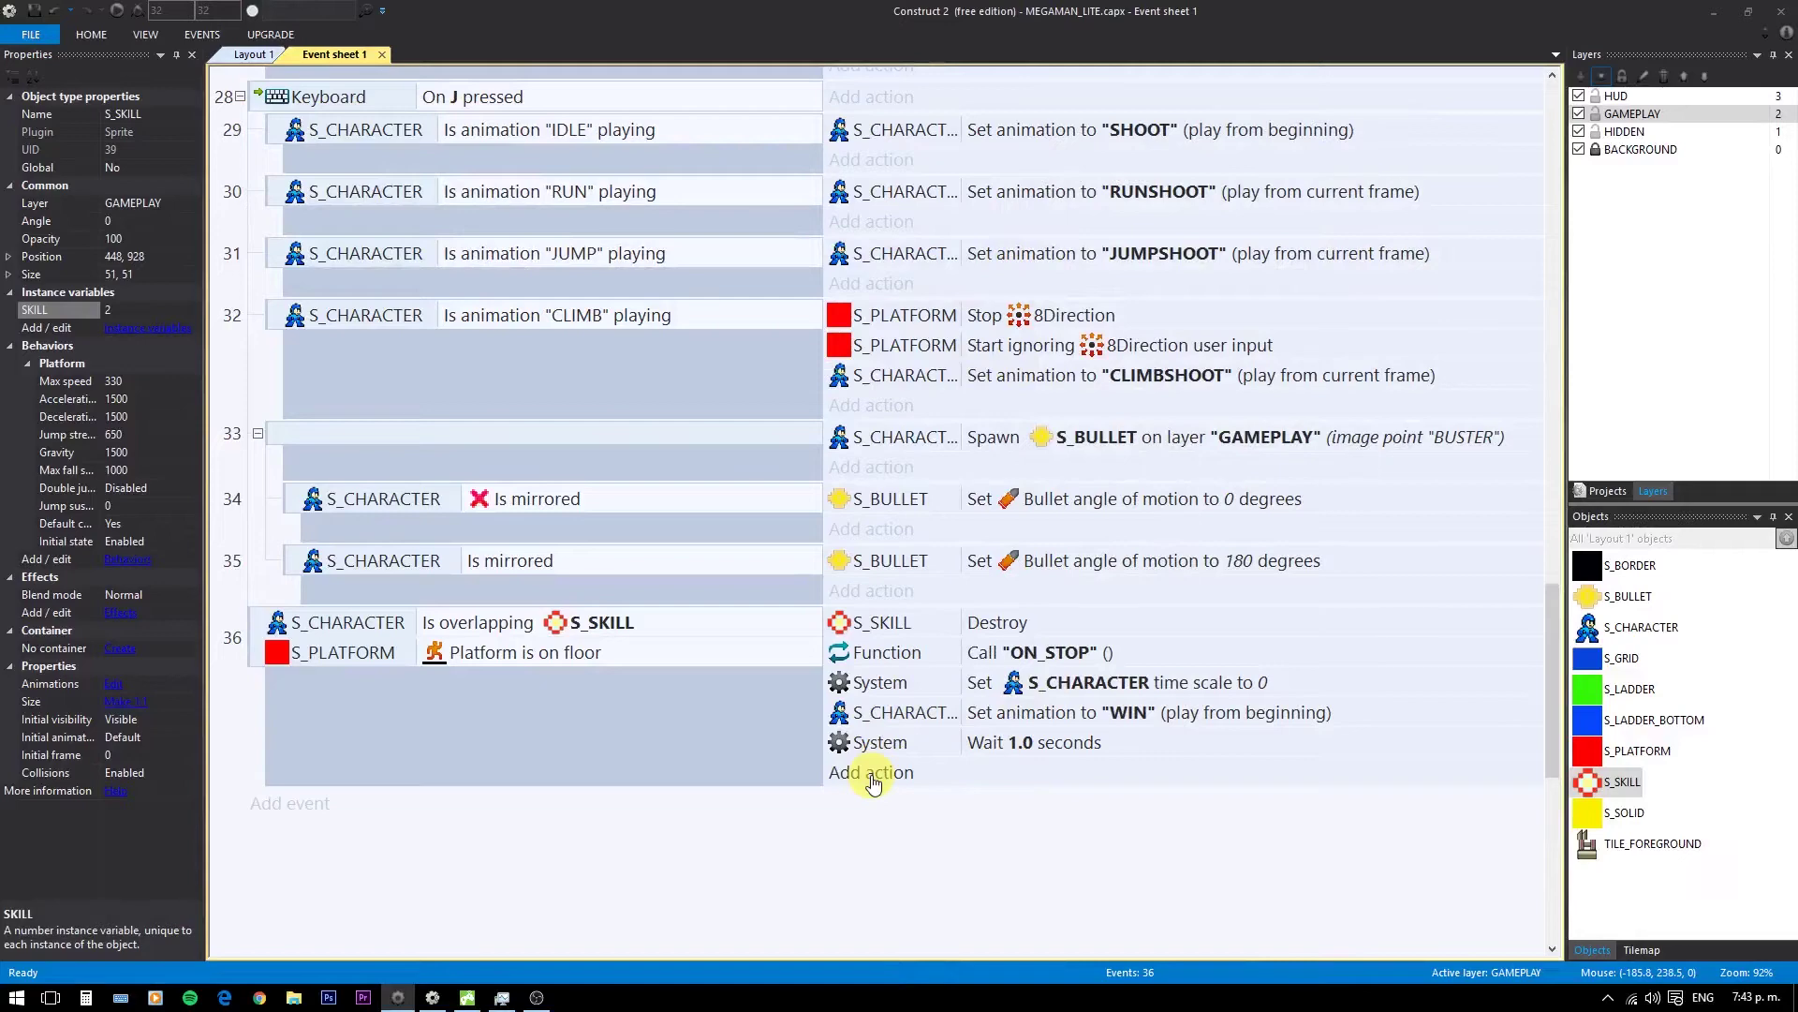
{"action": "left_click", "coordinate": [874, 778]}
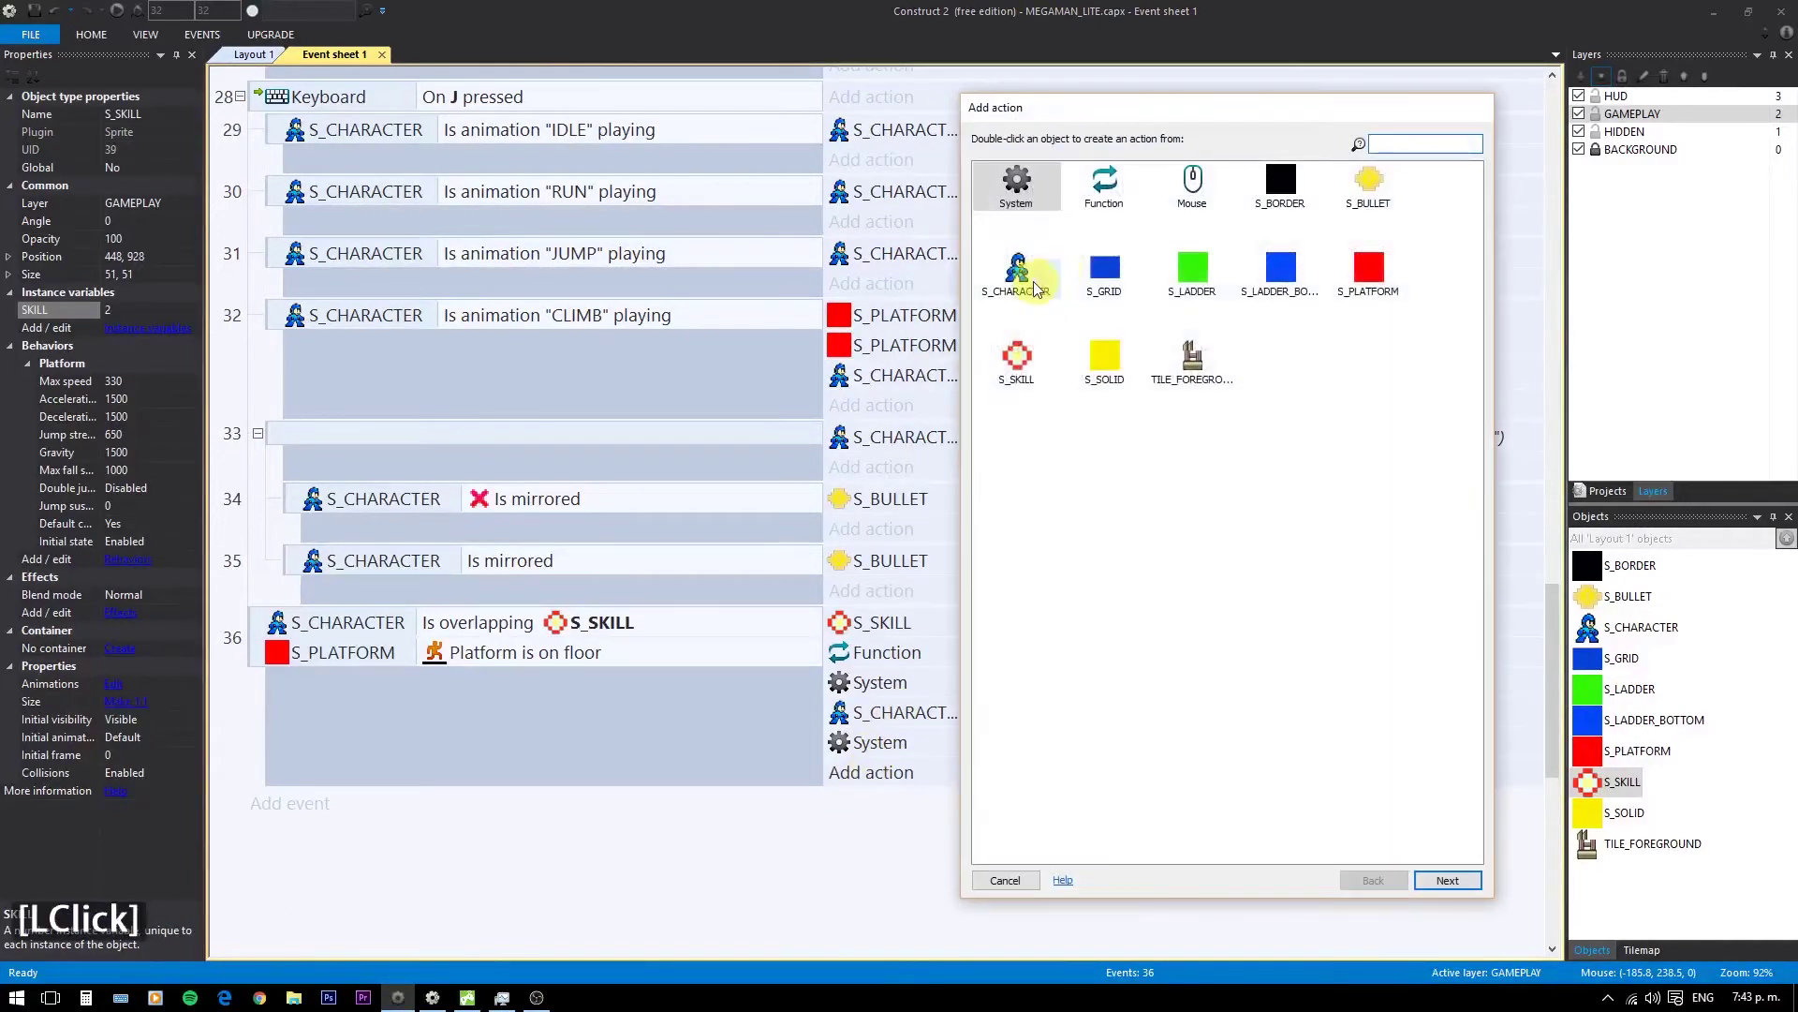
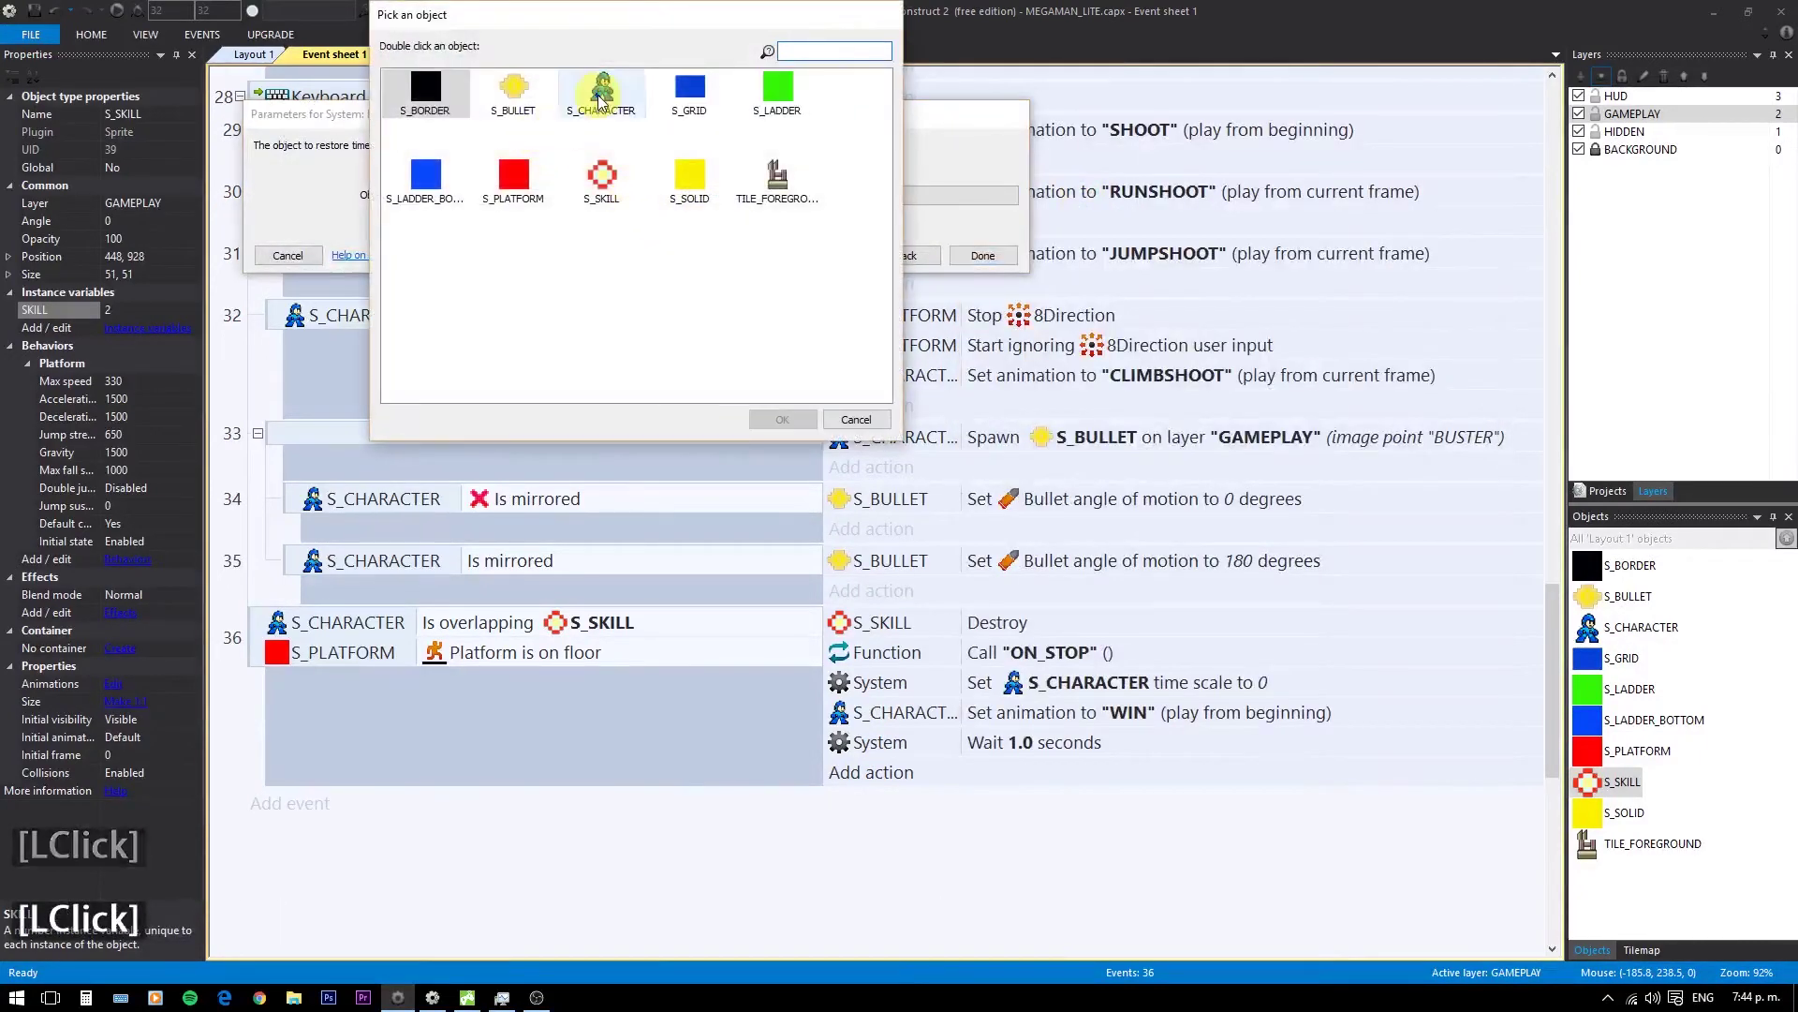
{"action": "left_click", "coordinate": [602, 101]}
{"action": "double_click", "coordinate": [603, 100]}
{"action": "double_click", "coordinate": [994, 282]}
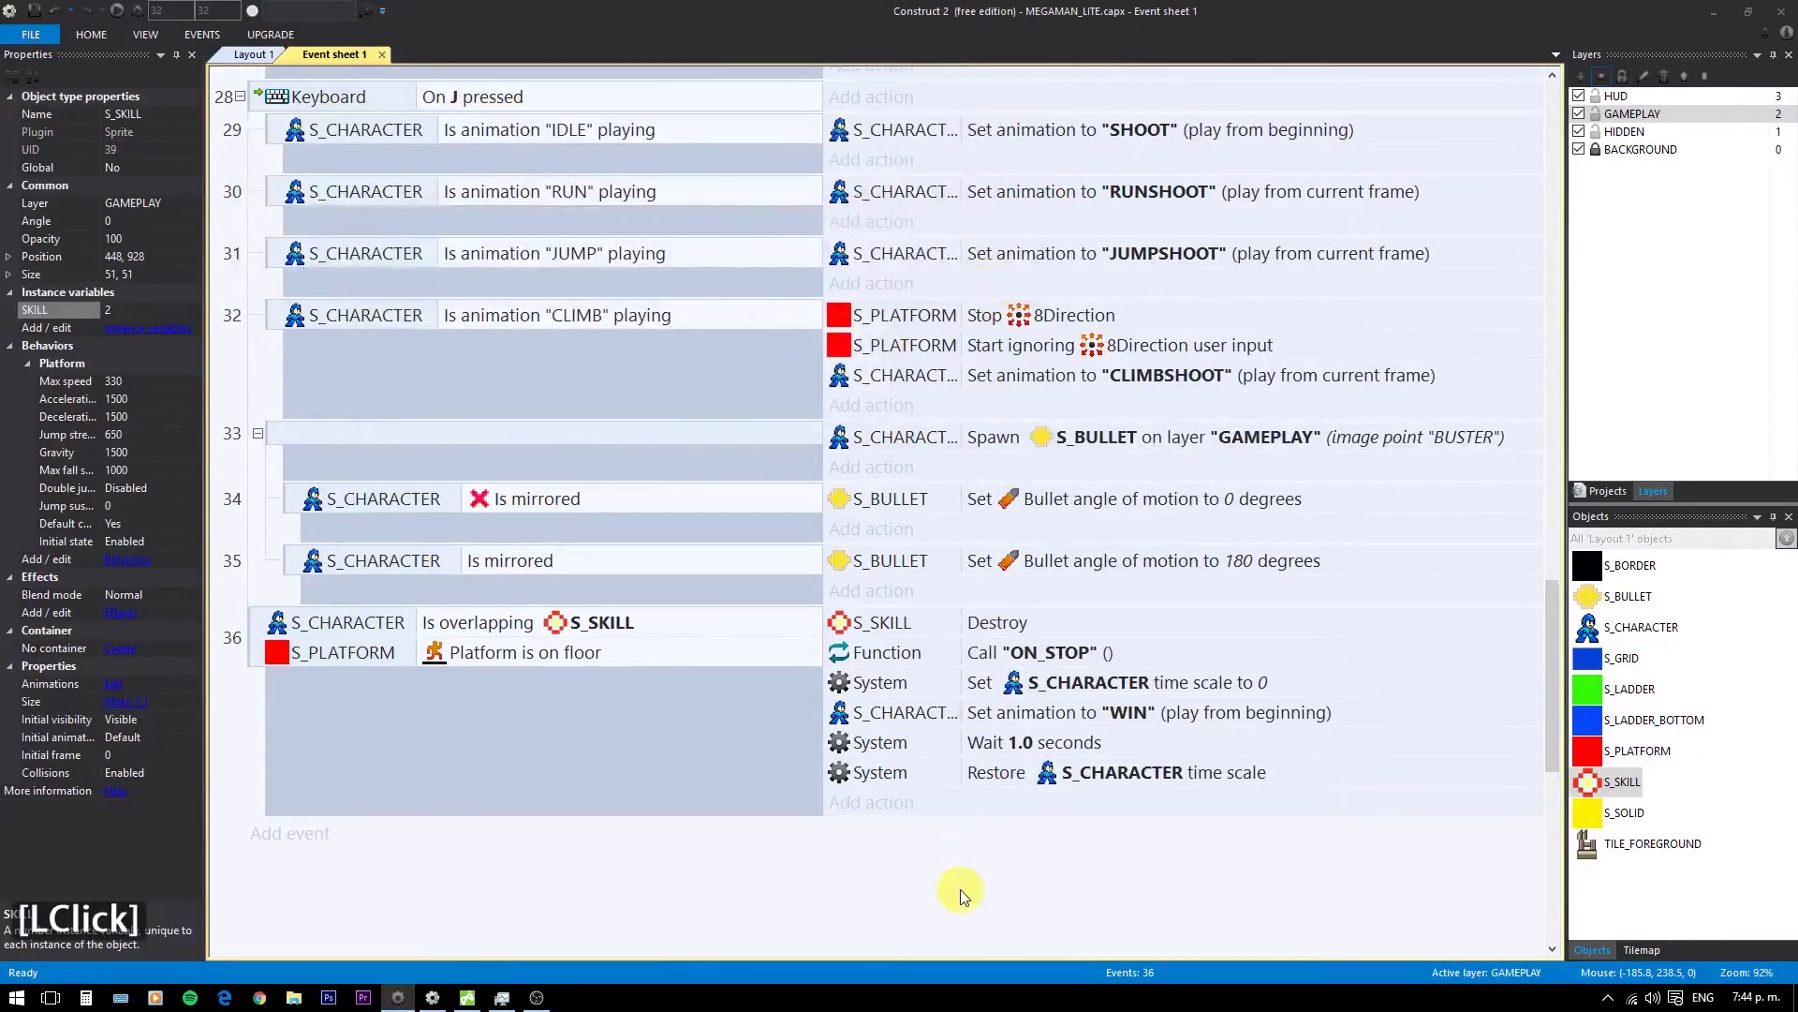
- Add S_PLATFORM actions 'Set Platform Disabled' and MOVEMENT = "PLATFORM"
{"action": "double_click", "coordinate": [887, 819]}
{"action": "left_click", "coordinate": [1371, 280]}
{"action": "scroll", "scroll_direction": "down", "scroll_amount": 3}
{"action": "double_click", "coordinate": [1231, 690]}
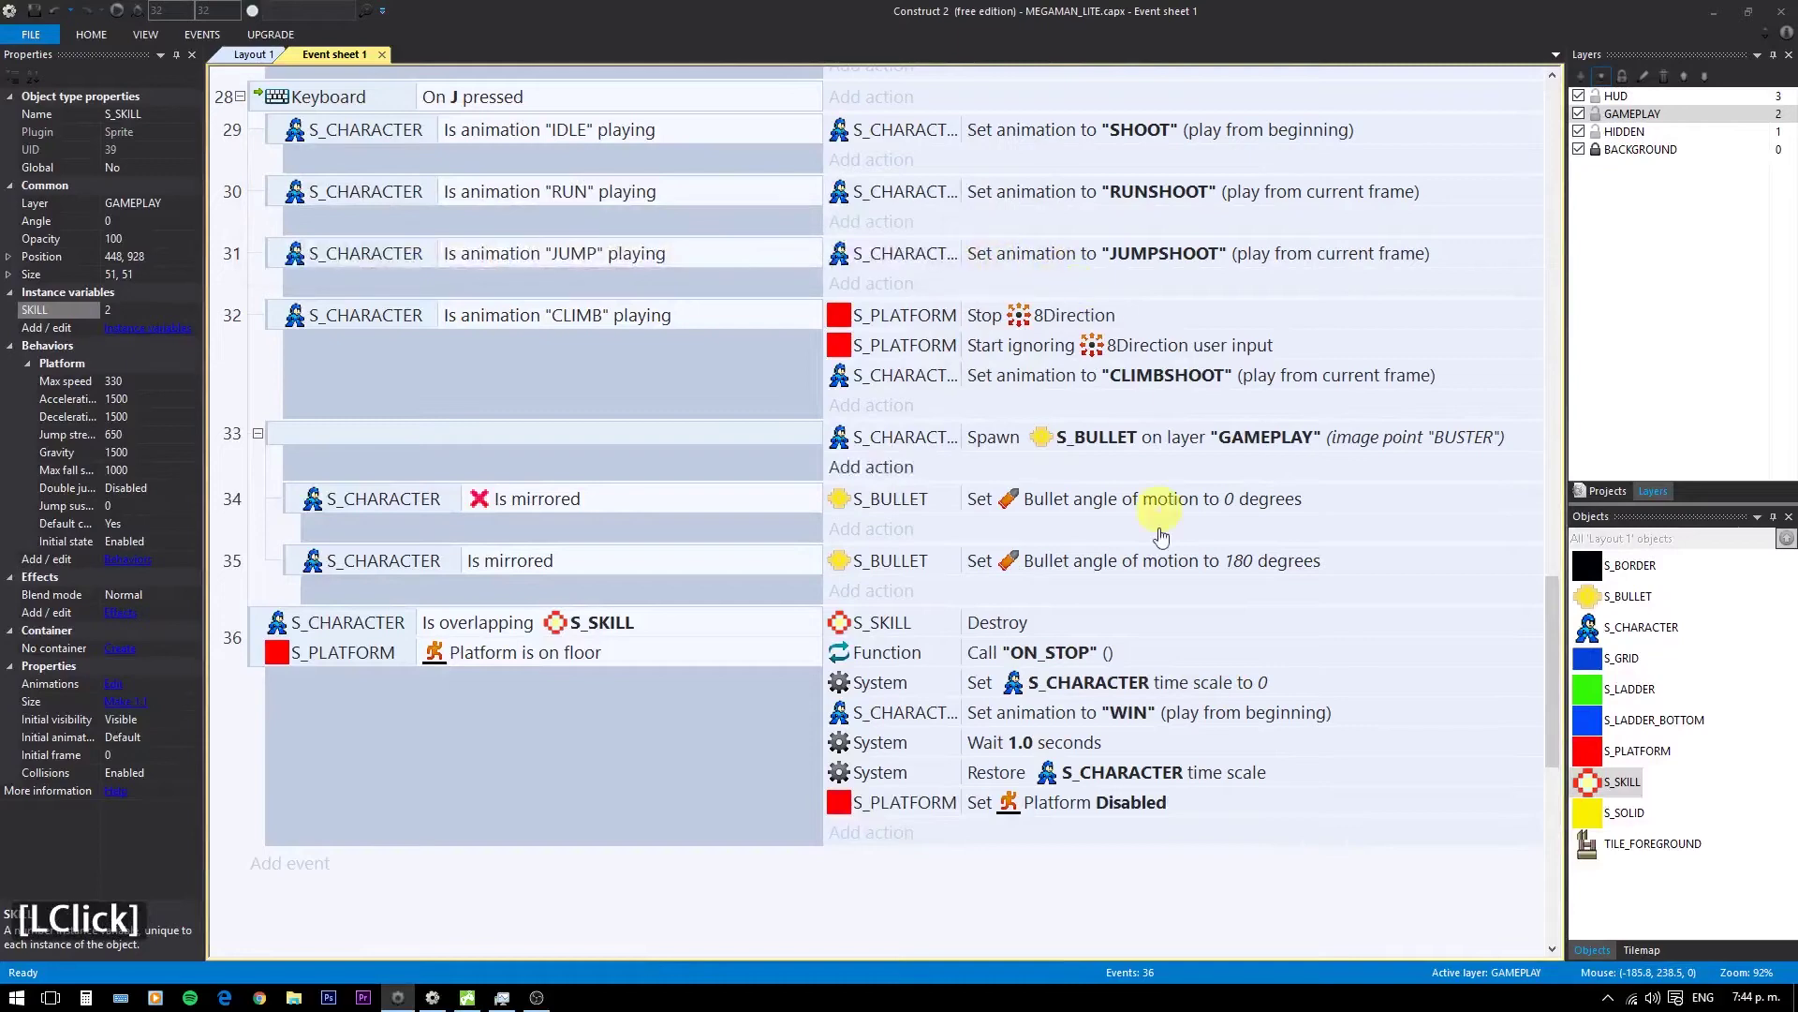
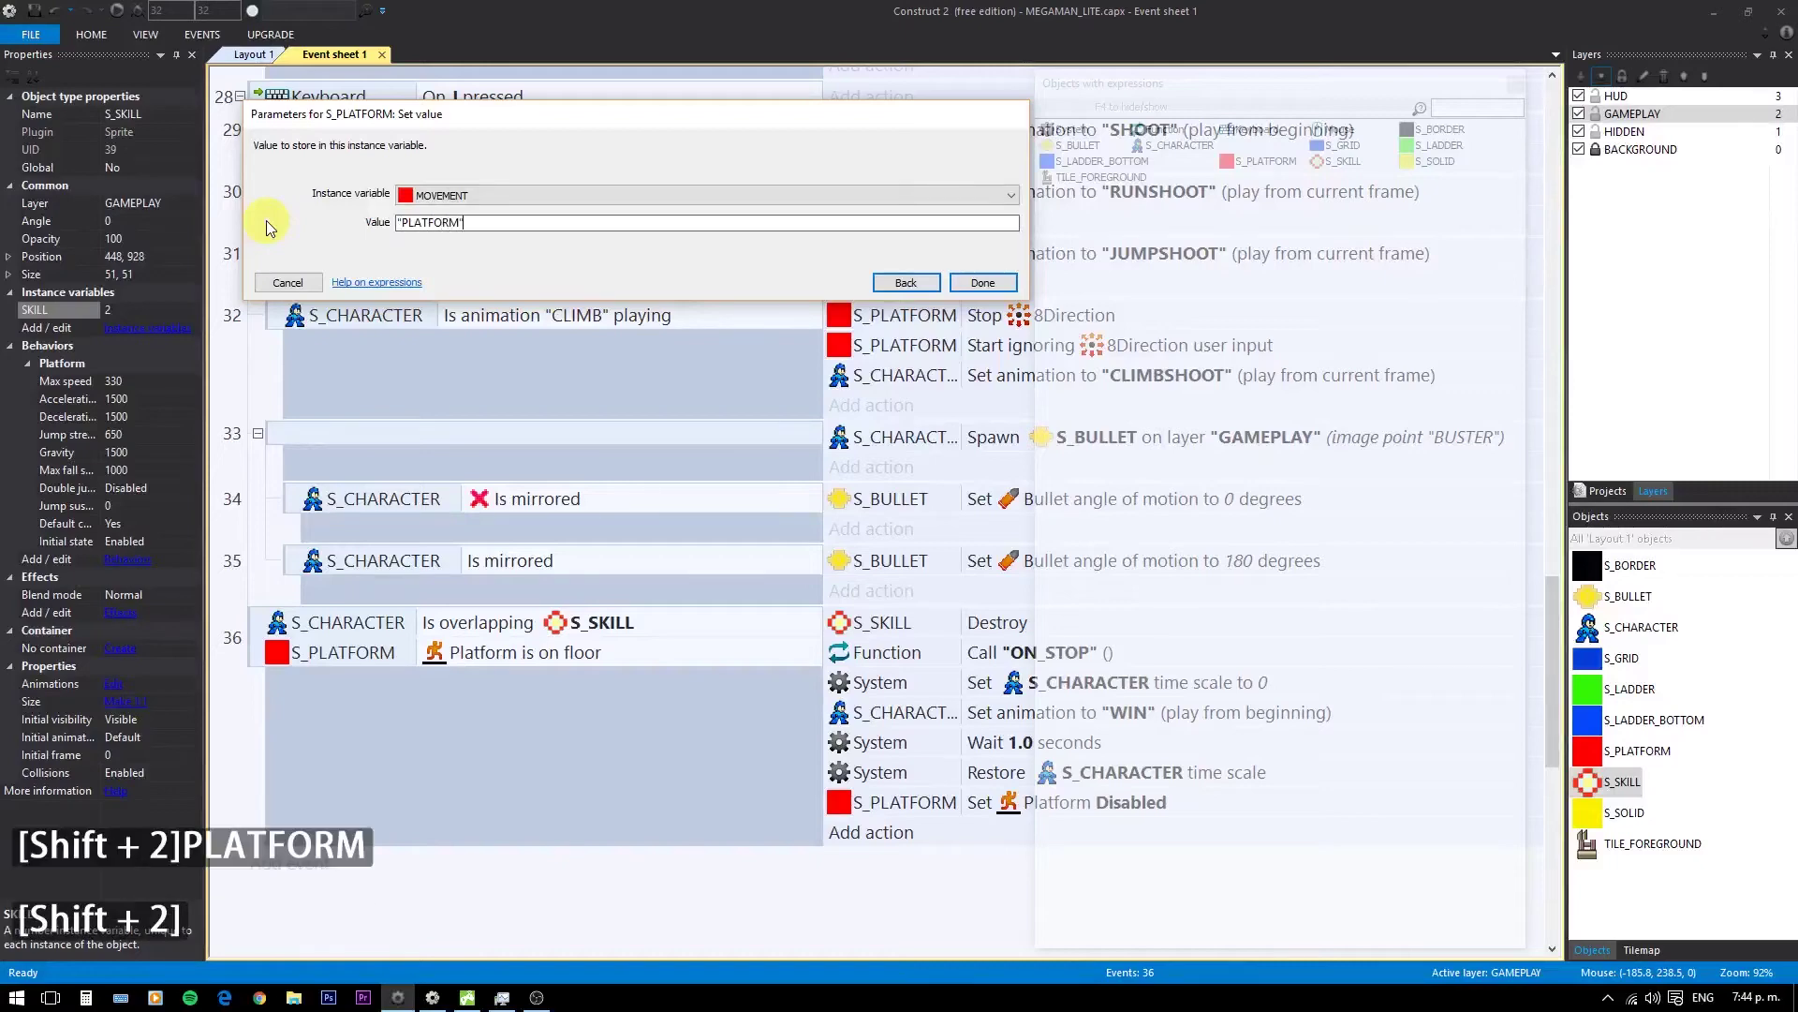
{"action": "key", "text": "Return"}
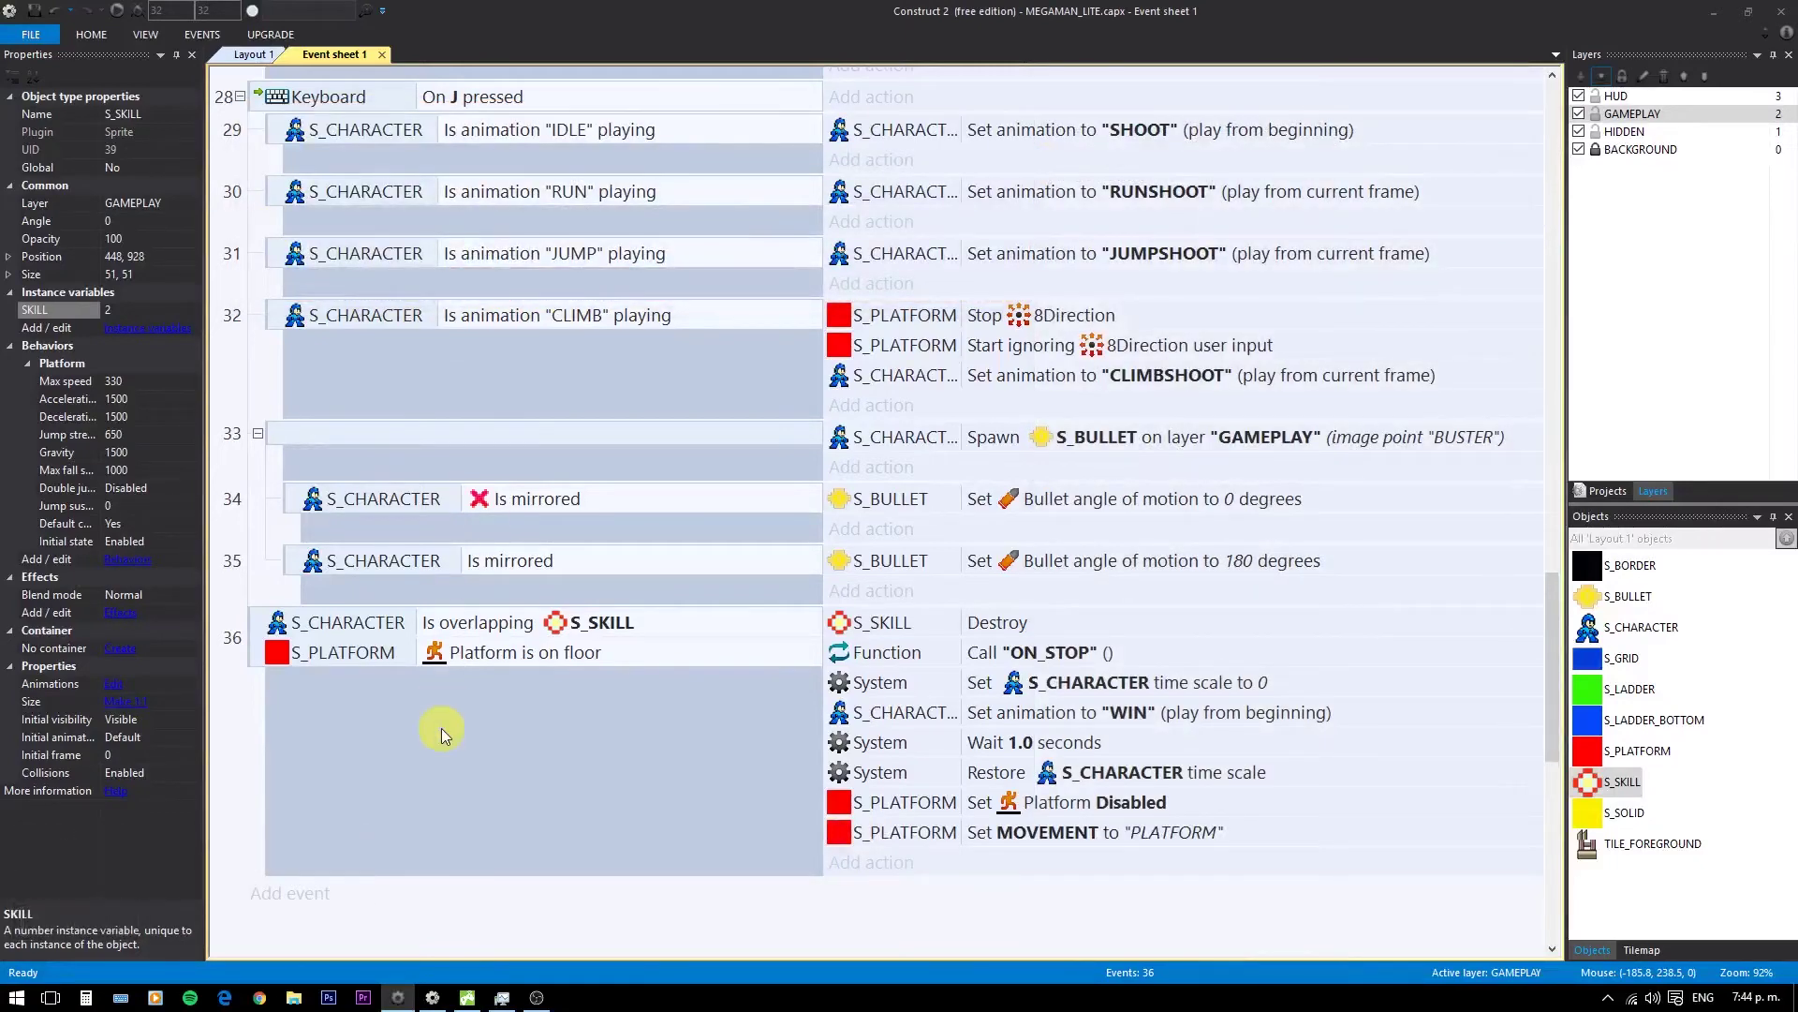
- Preview the level and walk the character to the pickup
{"action": "key", "text": "F5"}
{"action": "type", "text": "d"}
{"action": "type", "text": "dadaddadadadadad"}
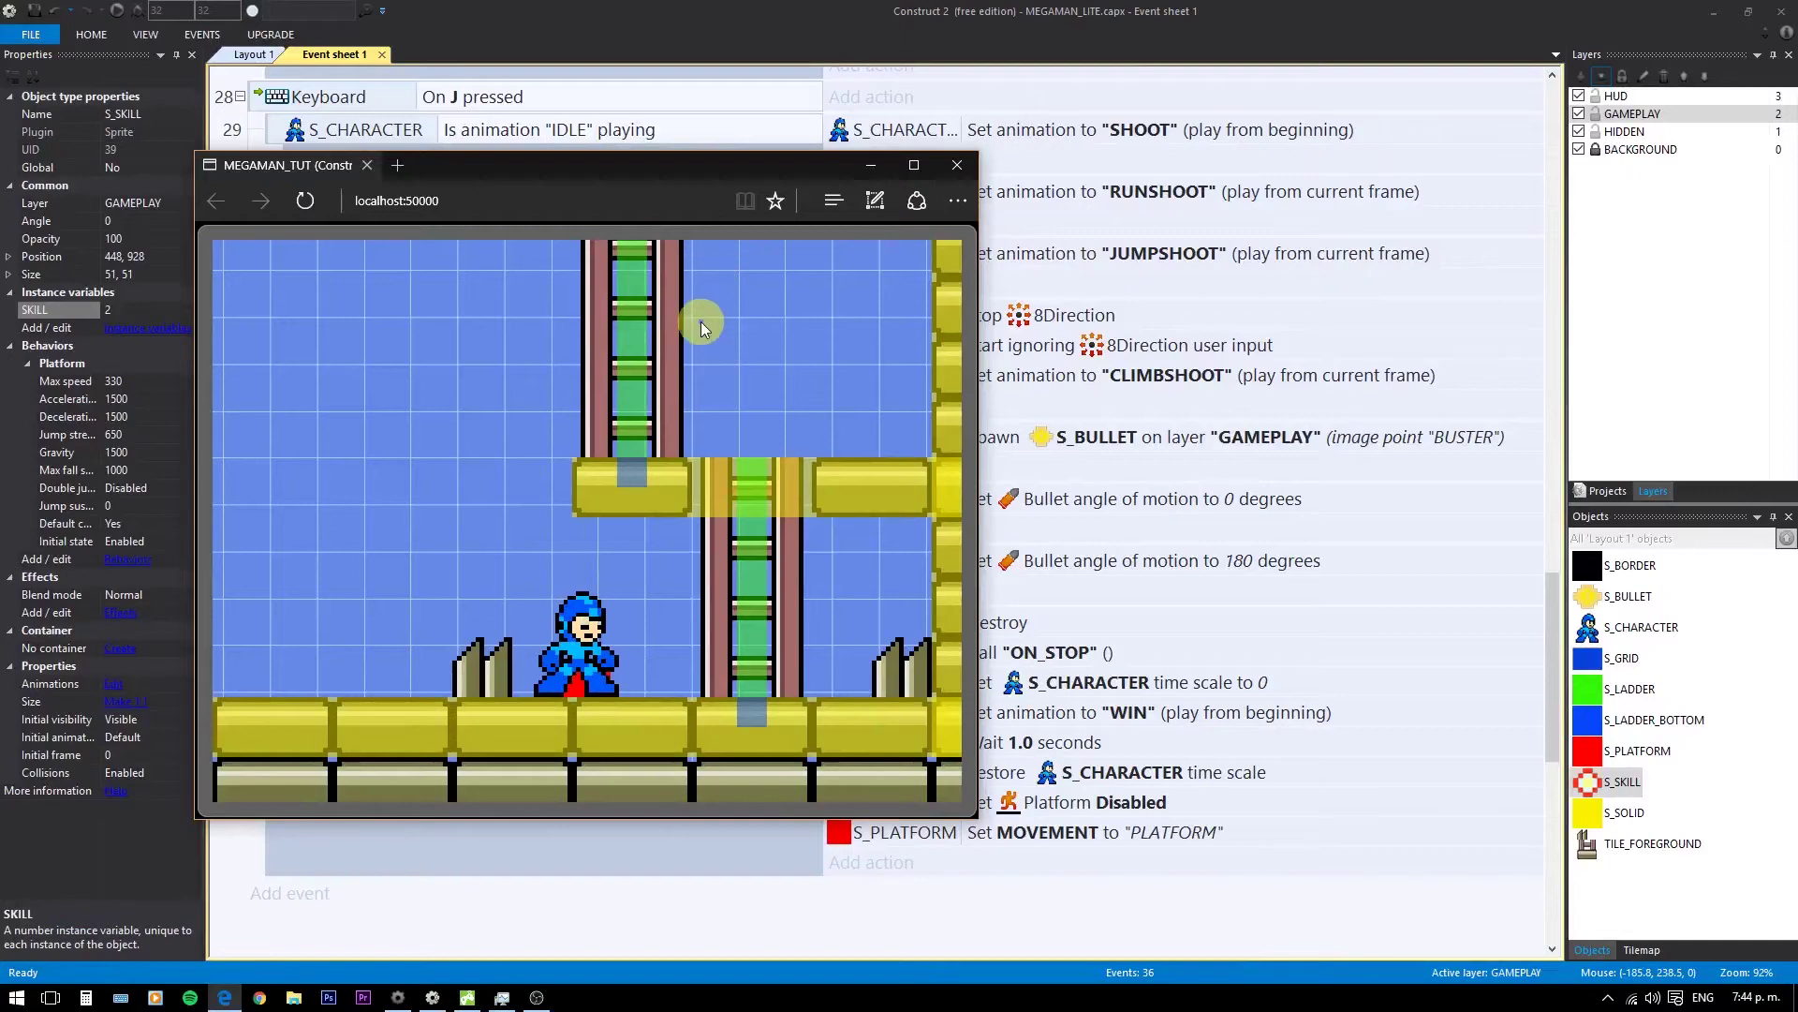
- Change the S_PLATFORM action to Enabled and preview the win pose in the game
{"action": "left_click", "coordinate": [915, 33]}
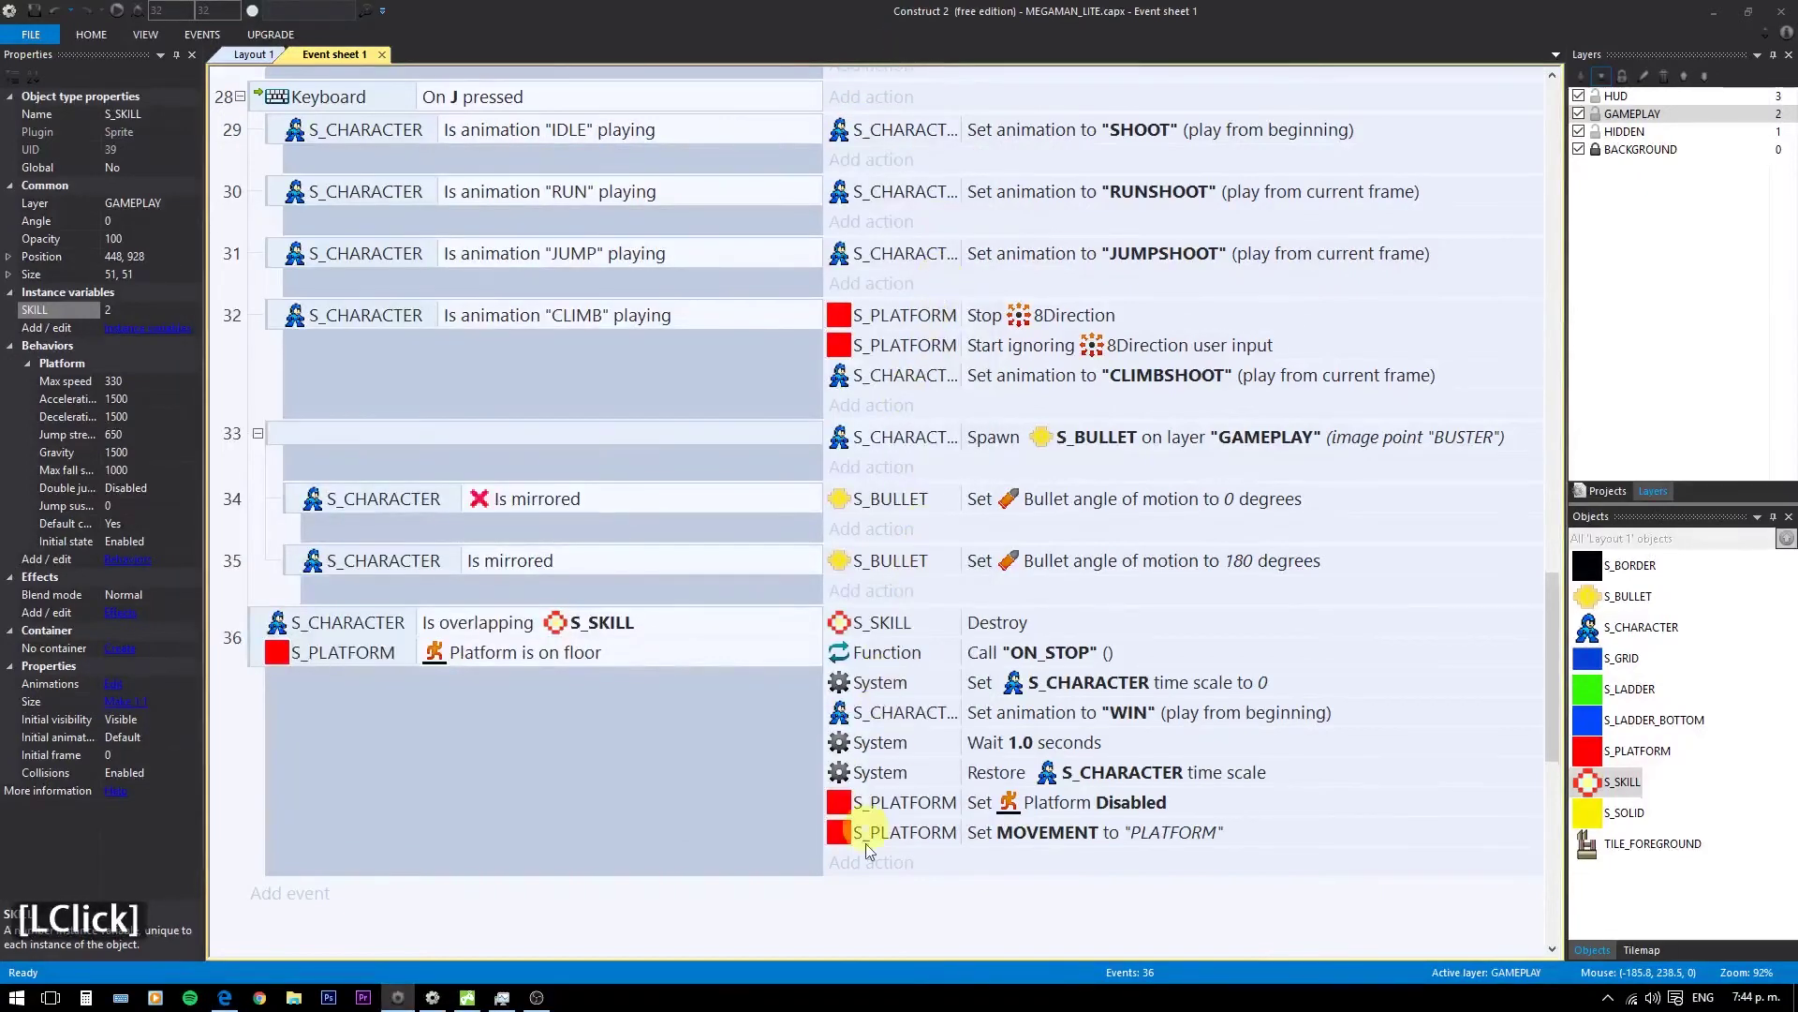
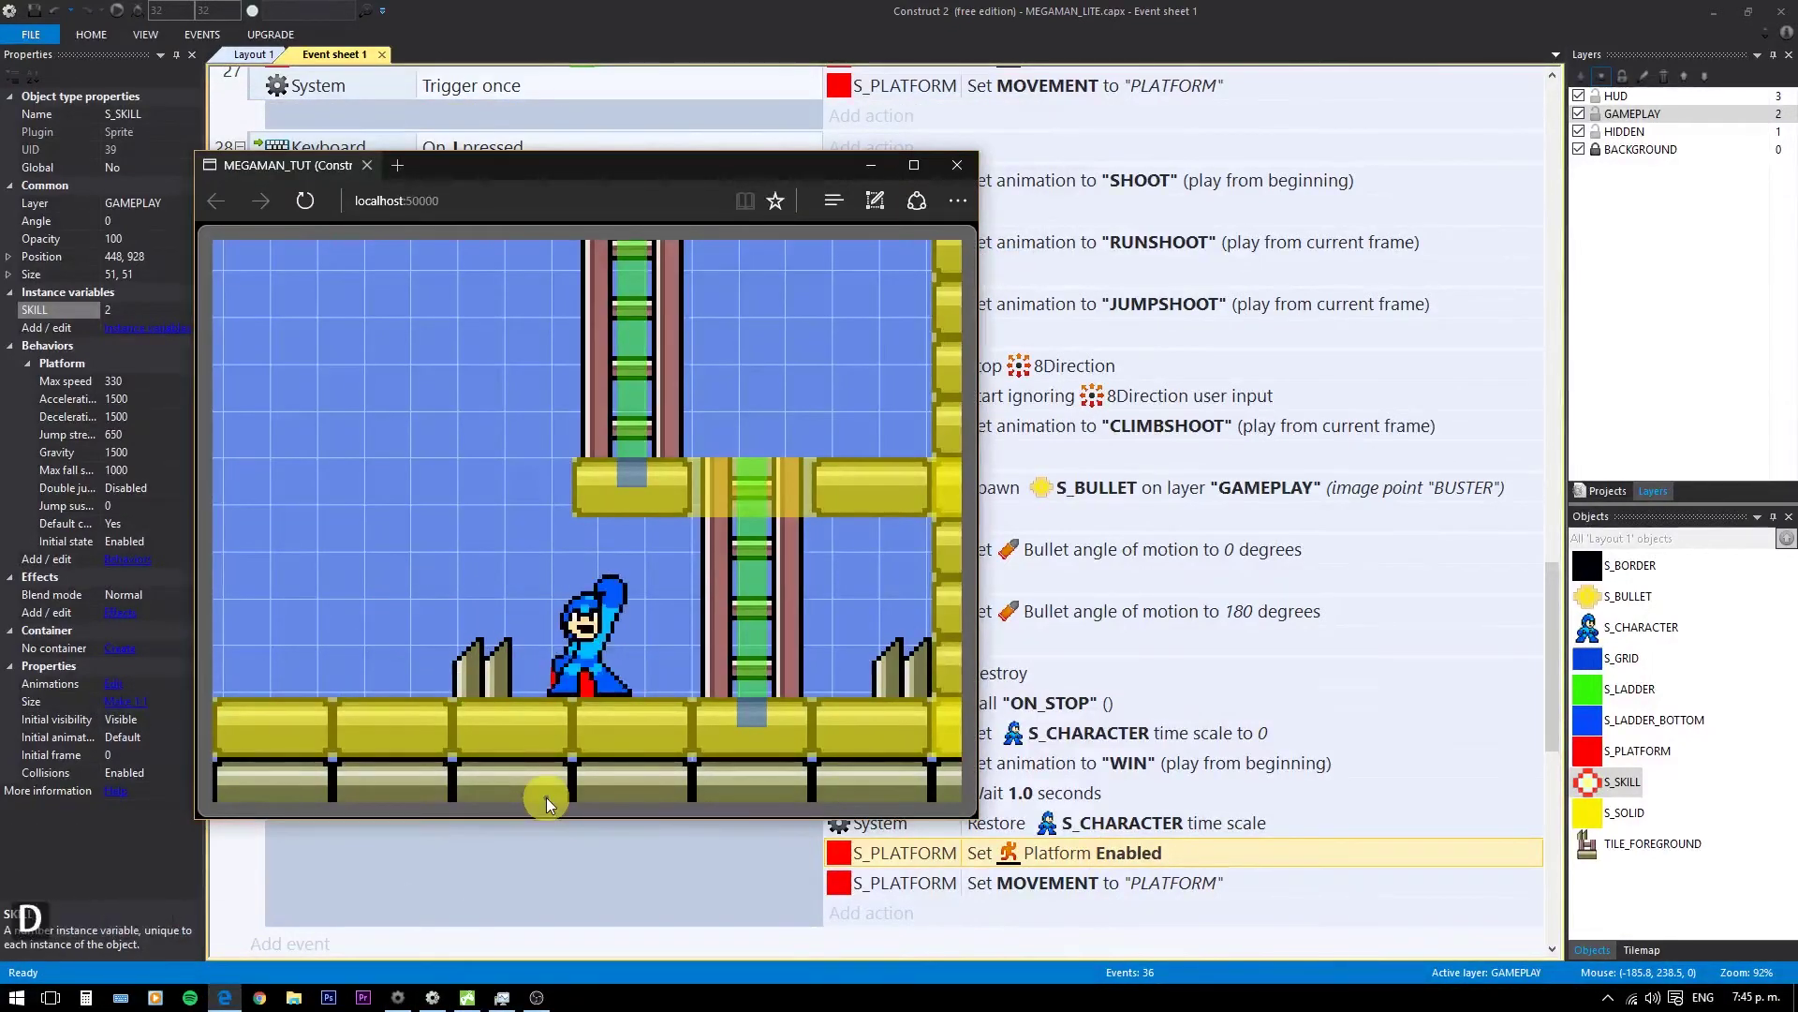
{"action": "key", "text": "a"}
{"action": "key", "text": "d"}
{"action": "type", "text": "jjjajdjjj"}
{"action": "left_click", "coordinate": [966, 167]}
{"action": "left_click", "coordinate": [1003, 30]}
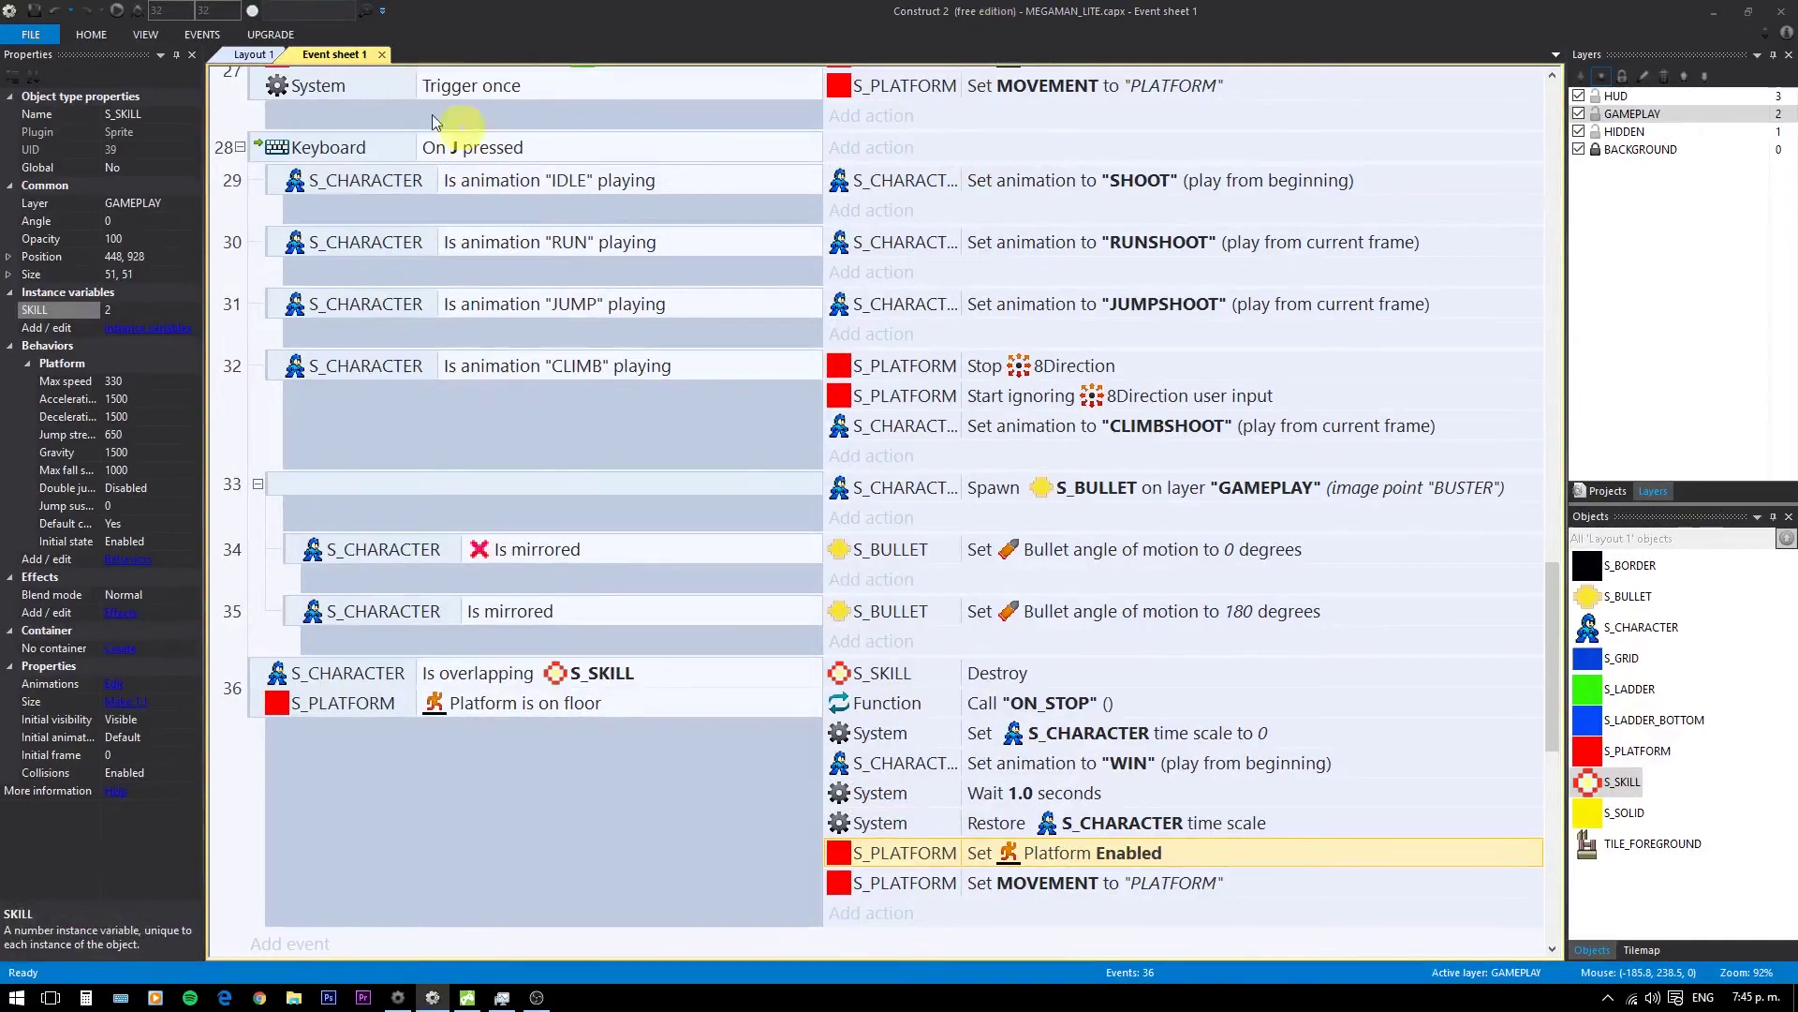
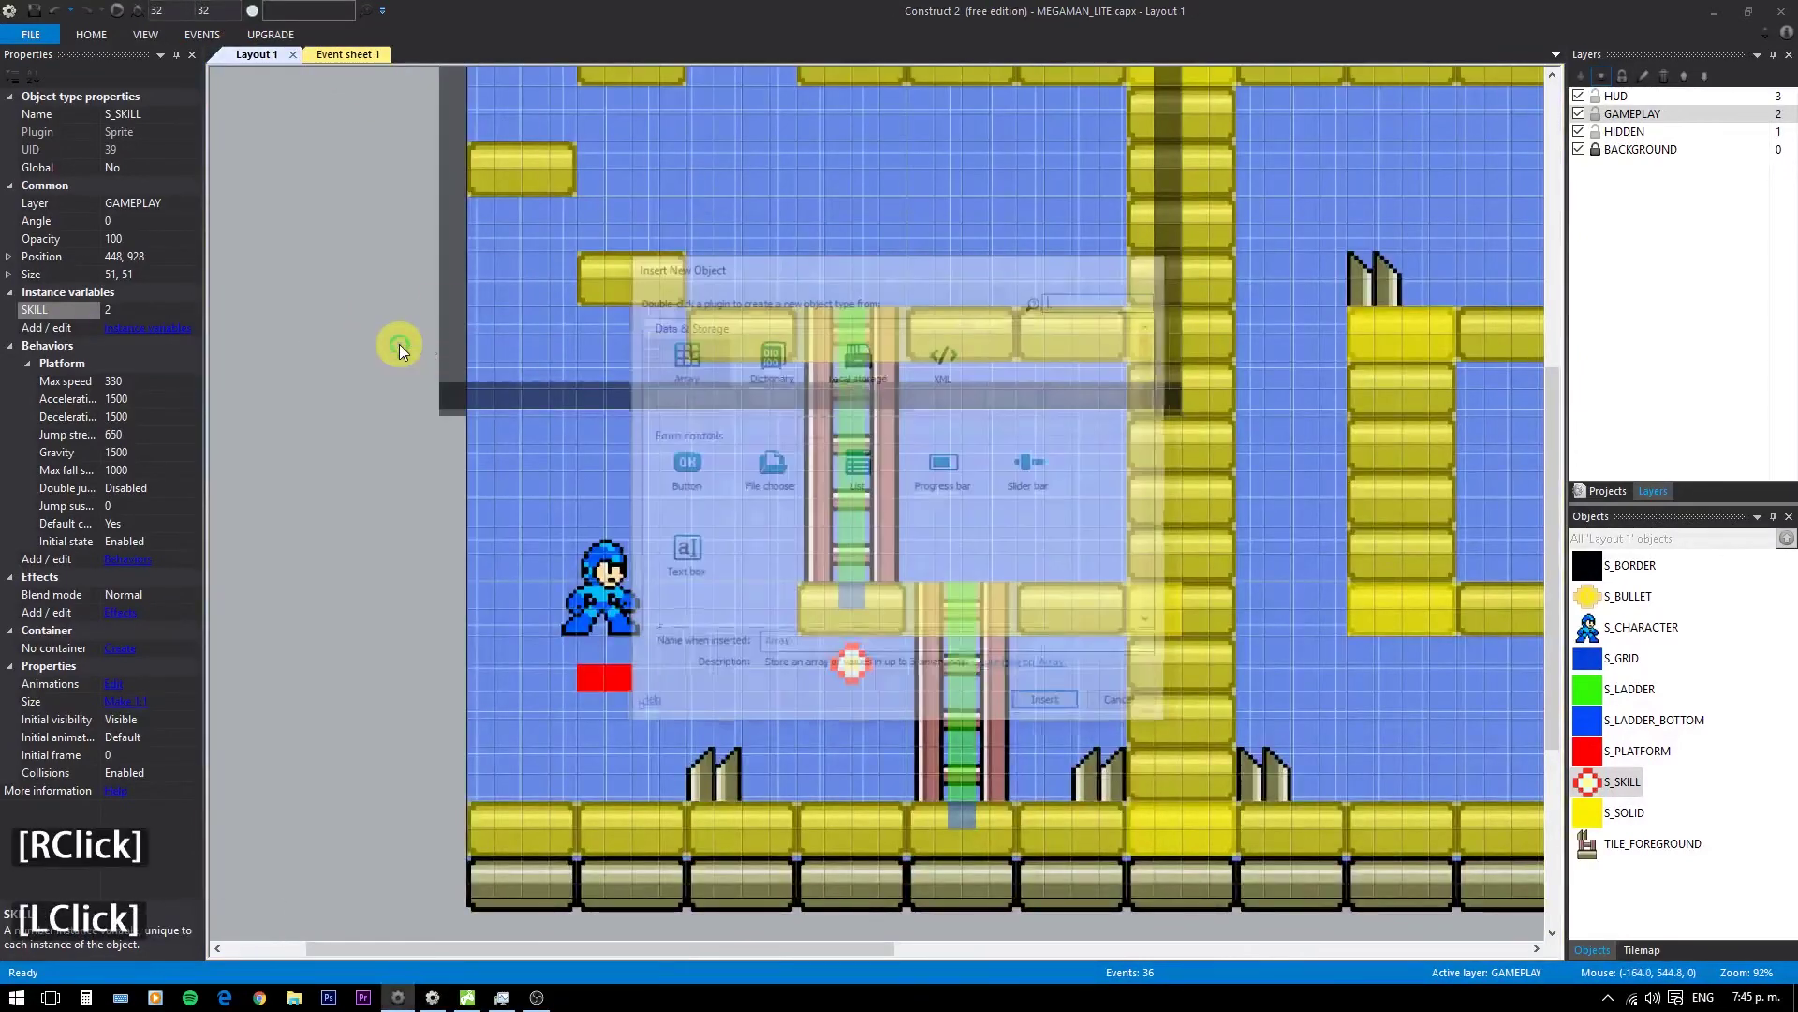
- Insert a new Array object named A_SKILL into the layout
{"action": "left_click", "coordinate": [686, 374]}
{"action": "left_click", "coordinate": [799, 655]}
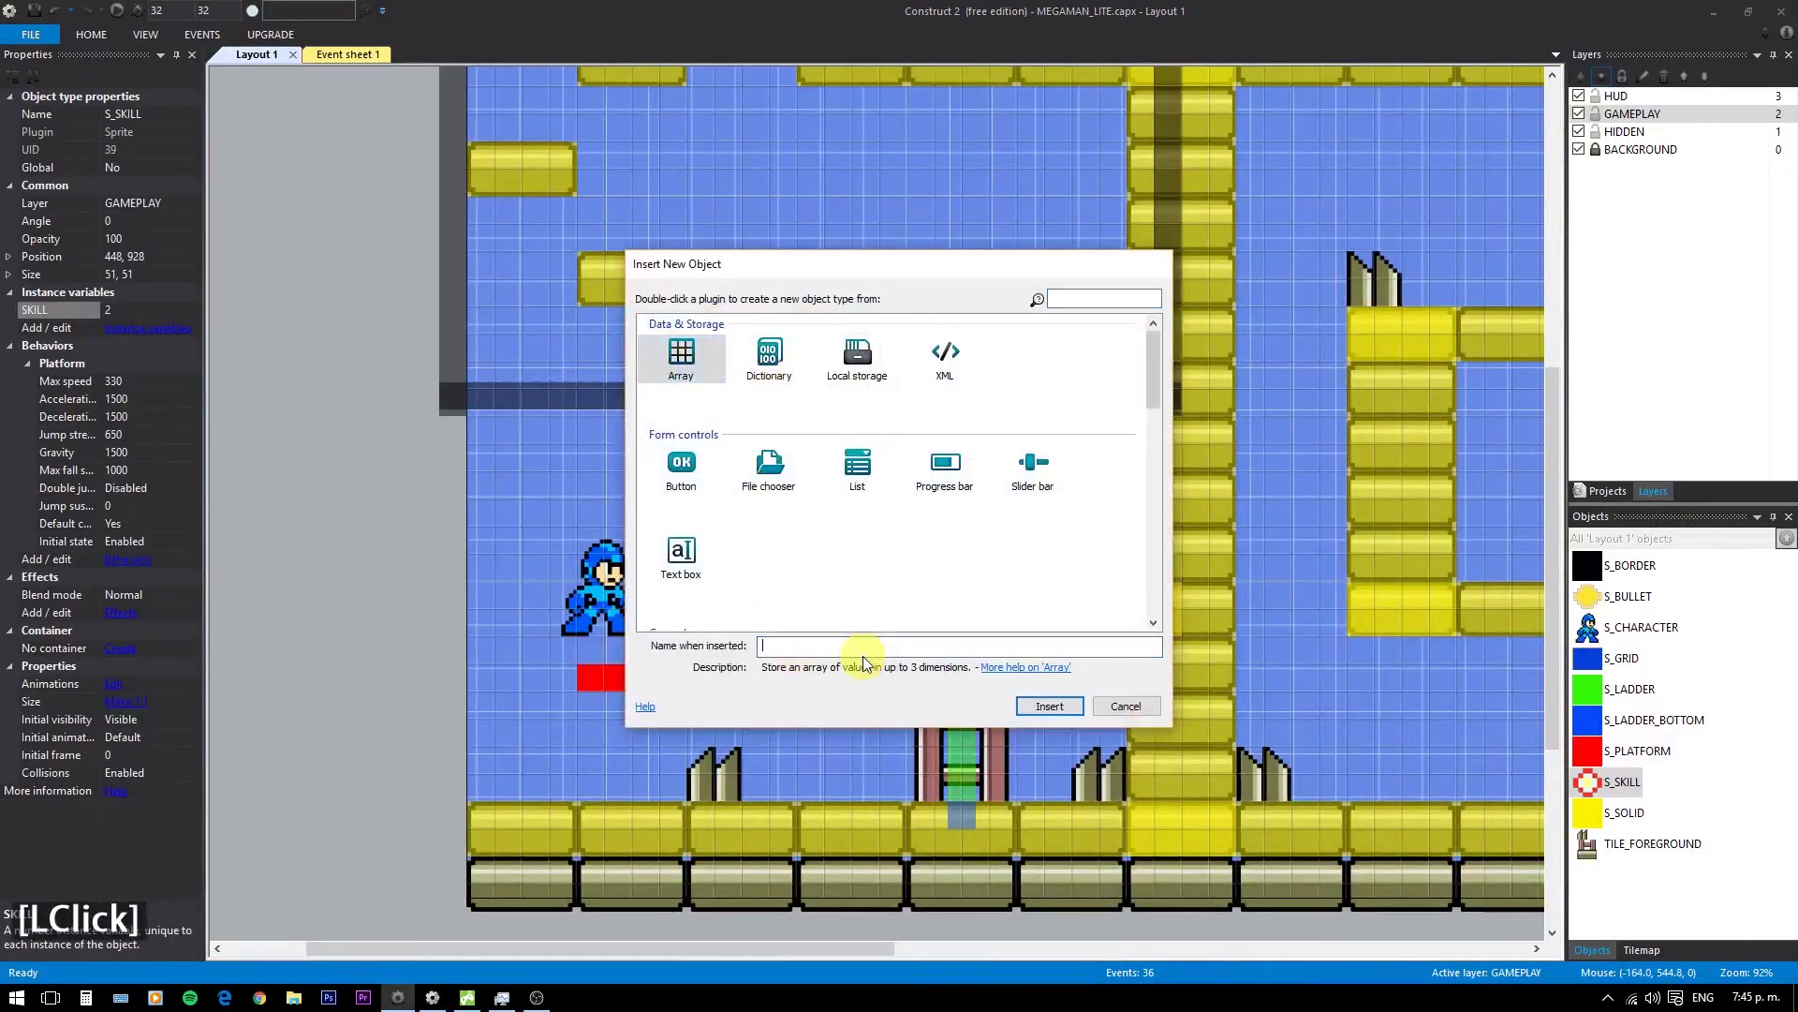
{"action": "key", "text": "shift+-"}
{"action": "type", "text": "[Shift + -]SKill"}
{"action": "key", "text": "Return"}
- Set the A_SKILL array's height to 2 in its properties
{"action": "scroll", "scroll_direction": "down", "scroll_amount": 3}
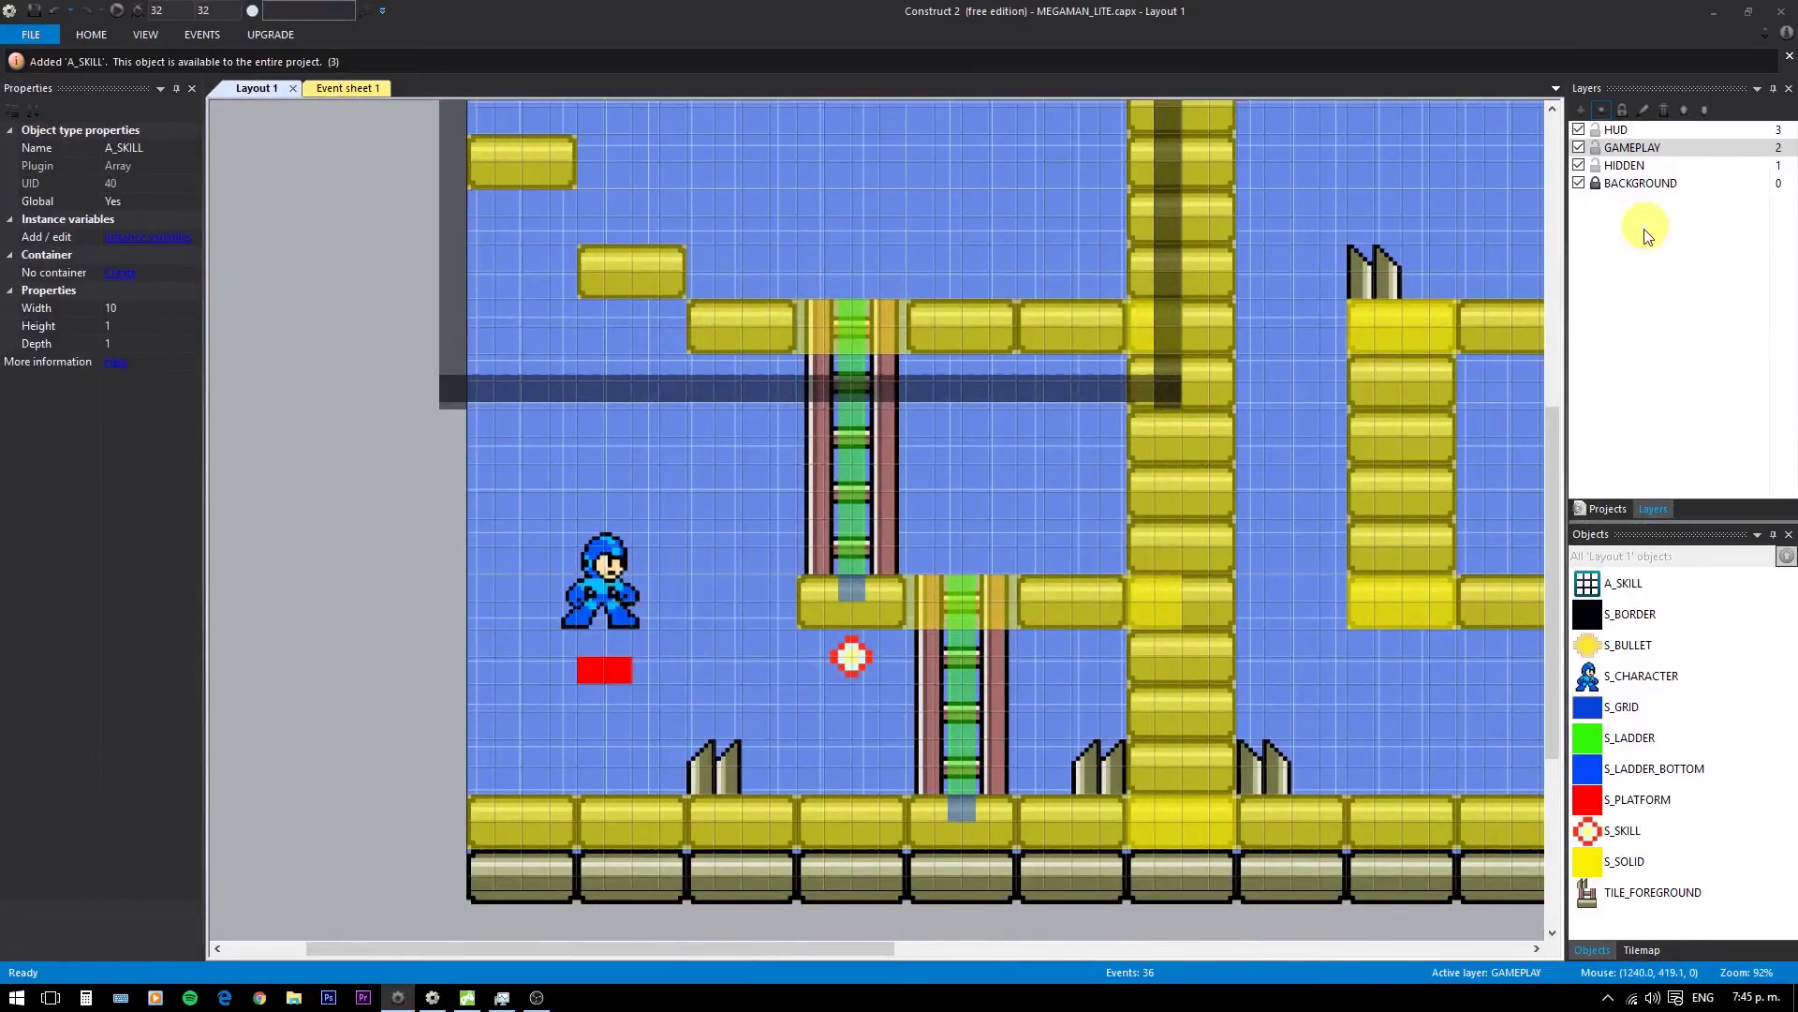
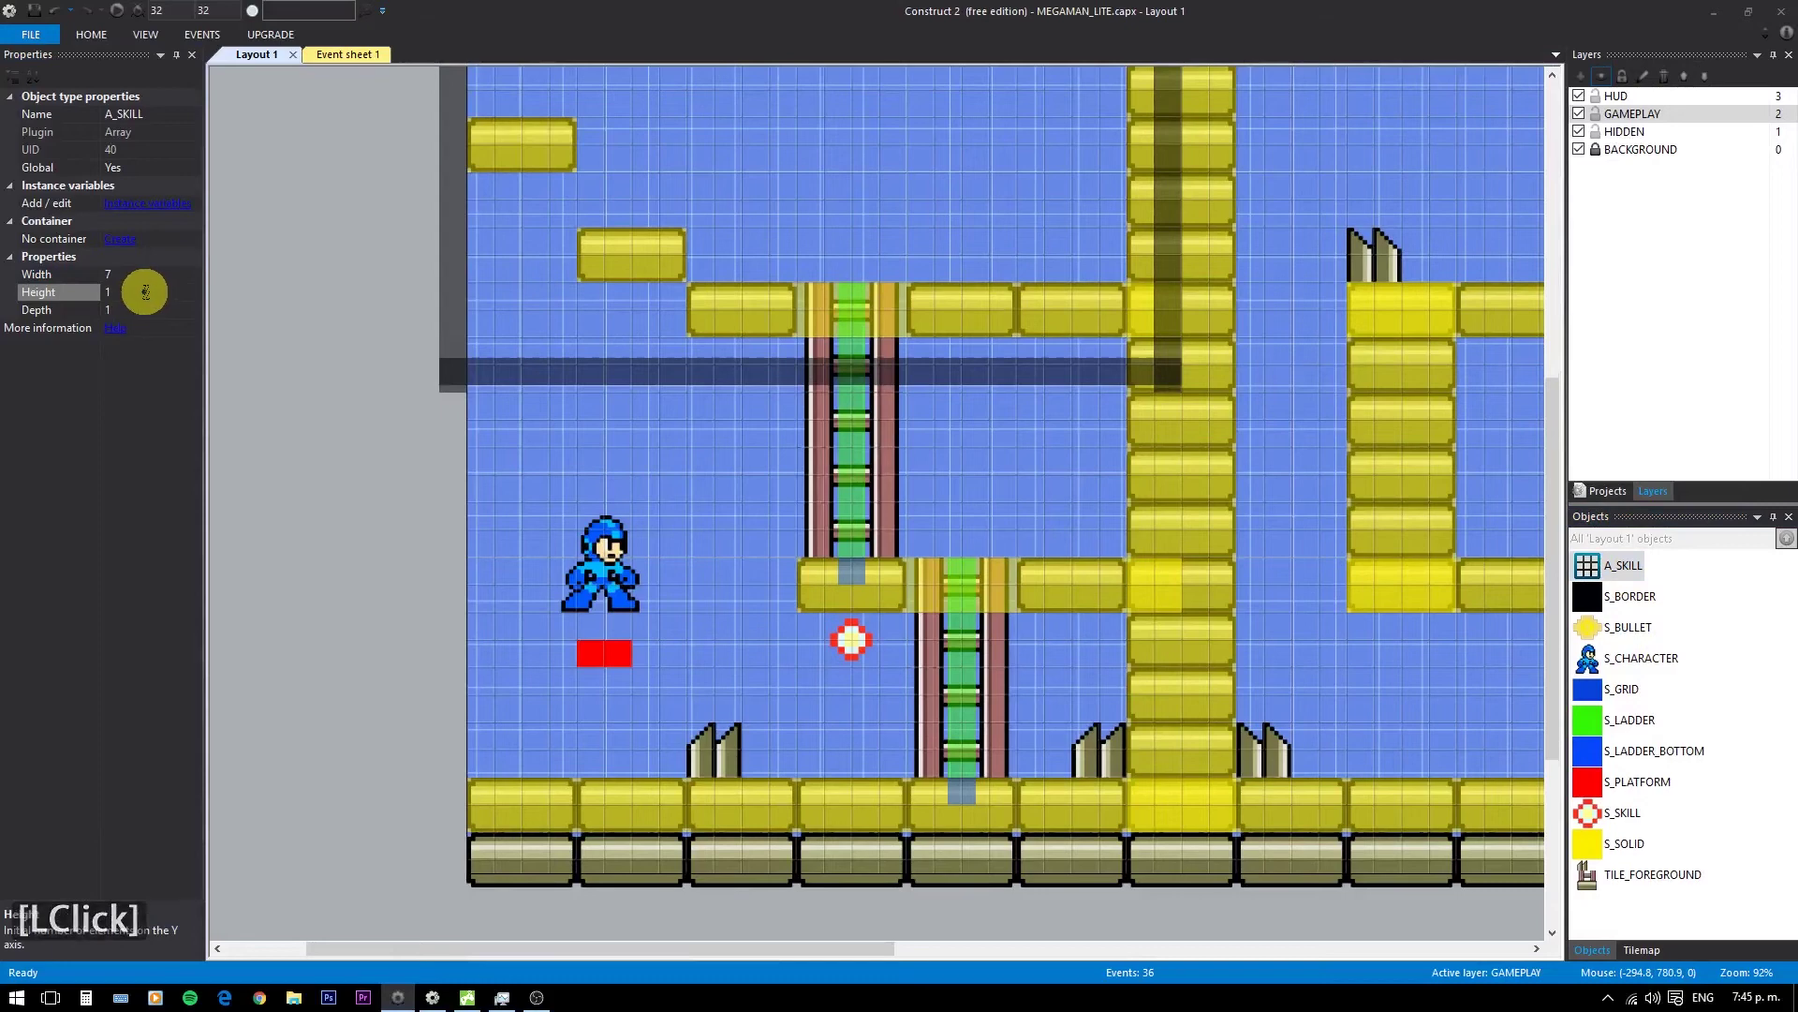
{"action": "left_click", "coordinate": [152, 301]}
{"action": "key", "text": "2"}
{"action": "key", "text": "Return"}
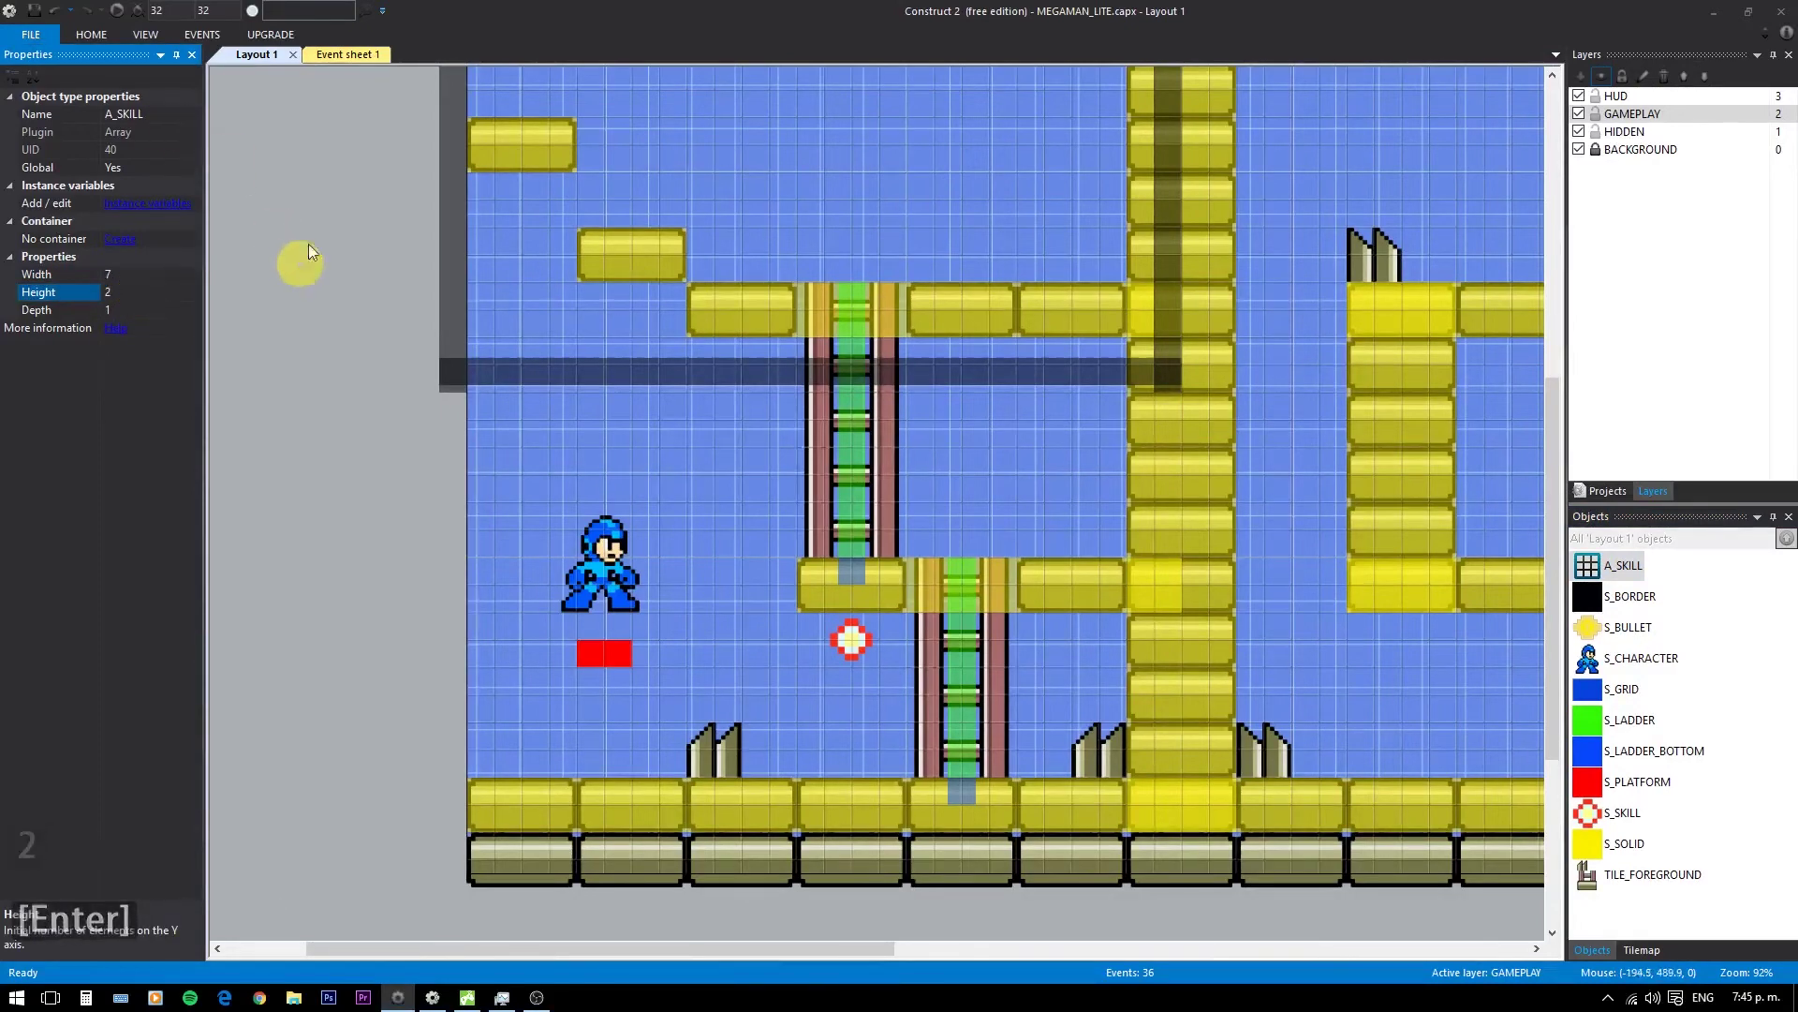
- Add an A_SKILL 'Set at XY' action to the pickup event
{"action": "left_click", "coordinate": [361, 69]}
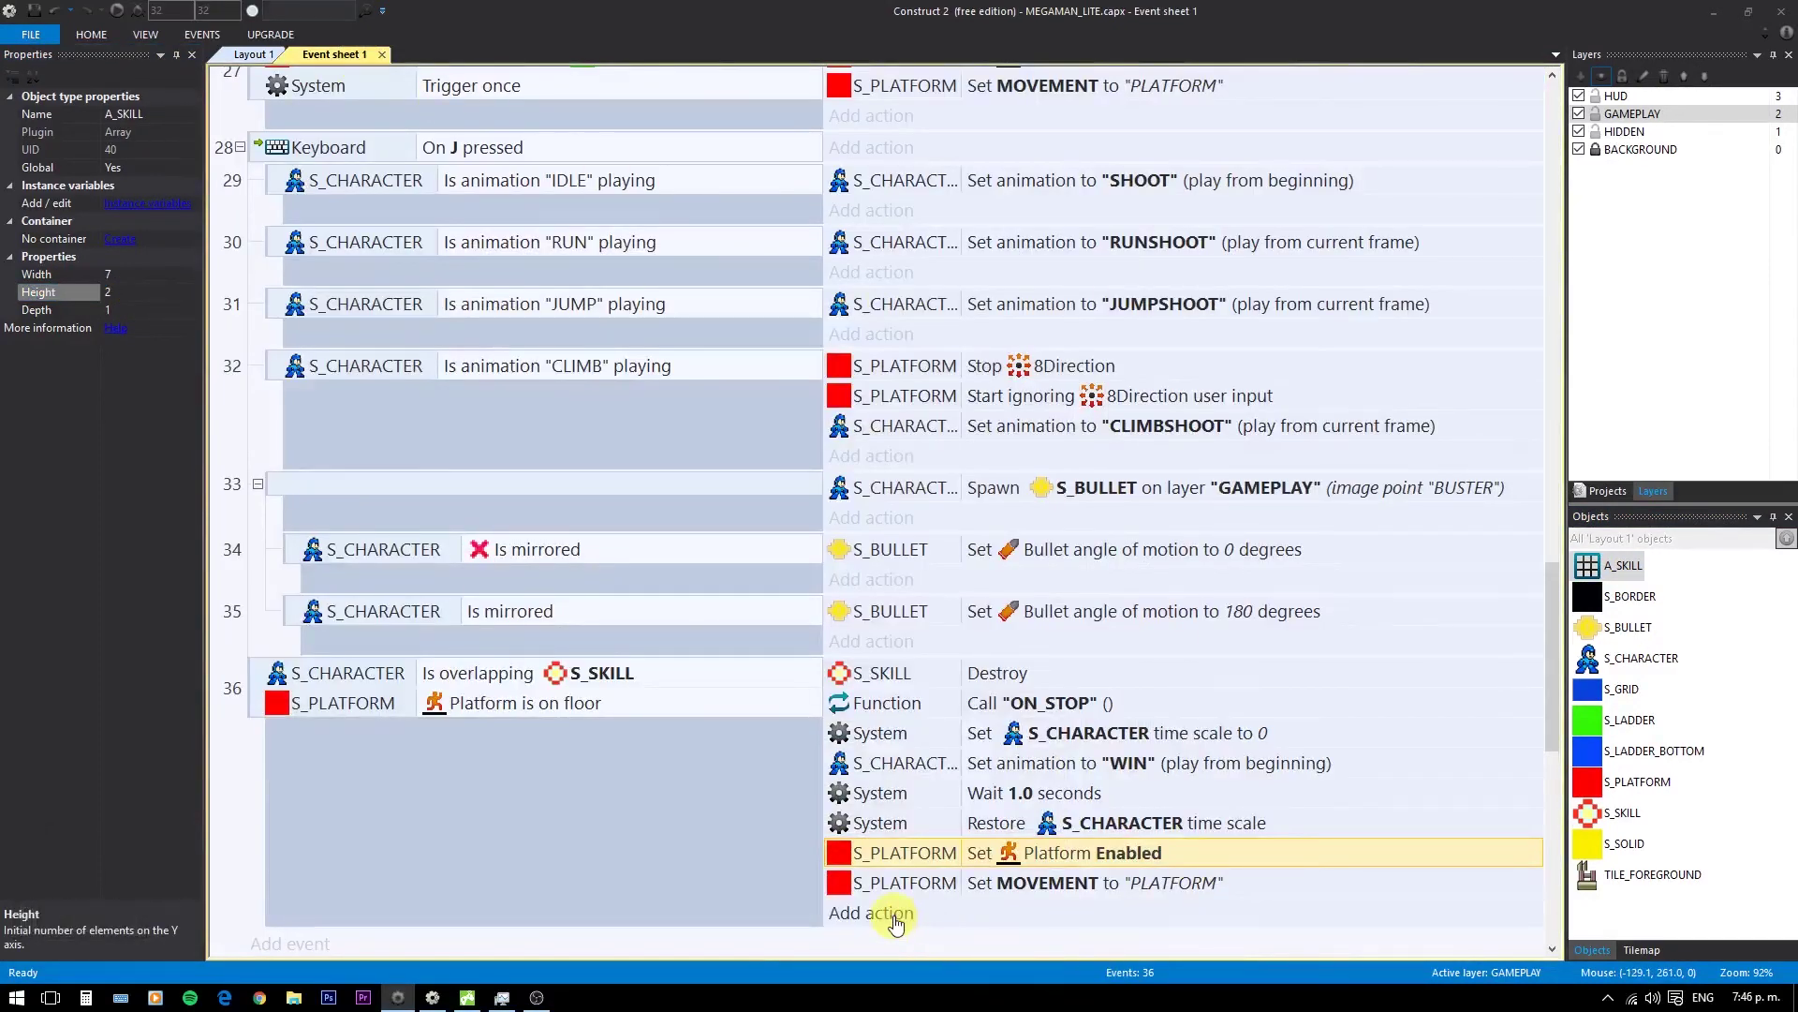
{"action": "left_click", "coordinate": [901, 920]}
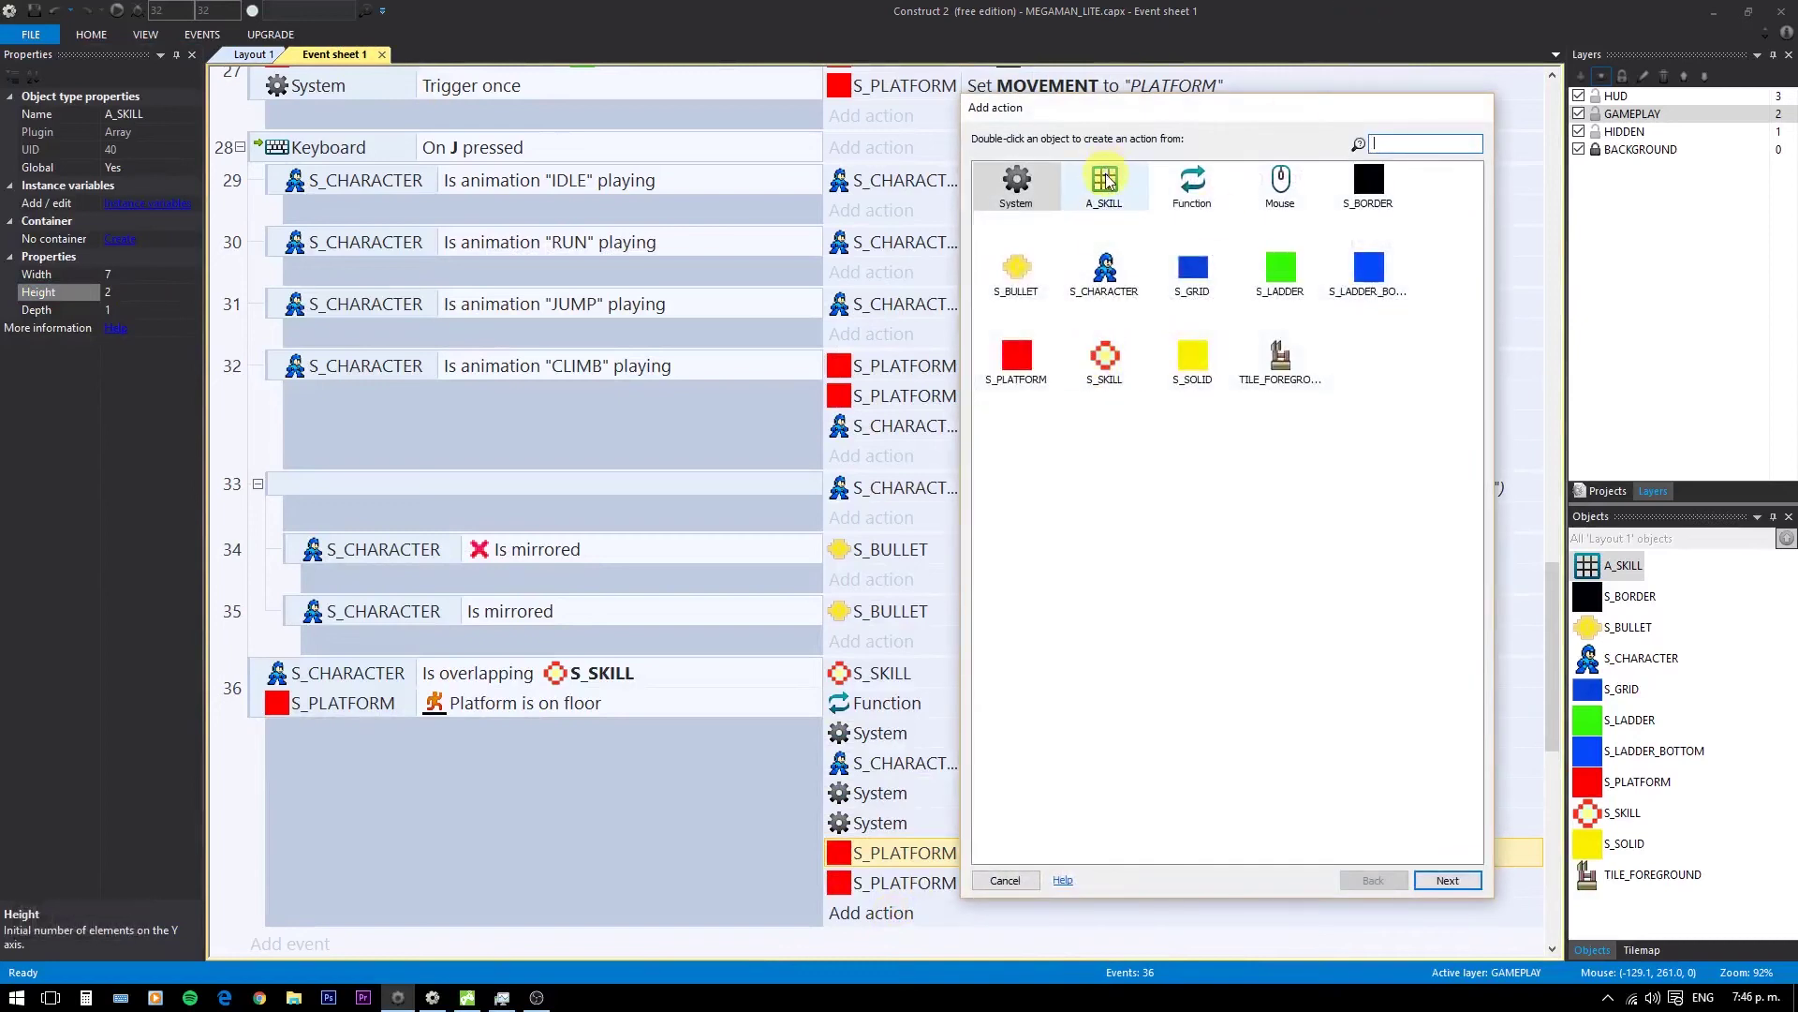
{"action": "double_click", "coordinate": [1110, 179]}
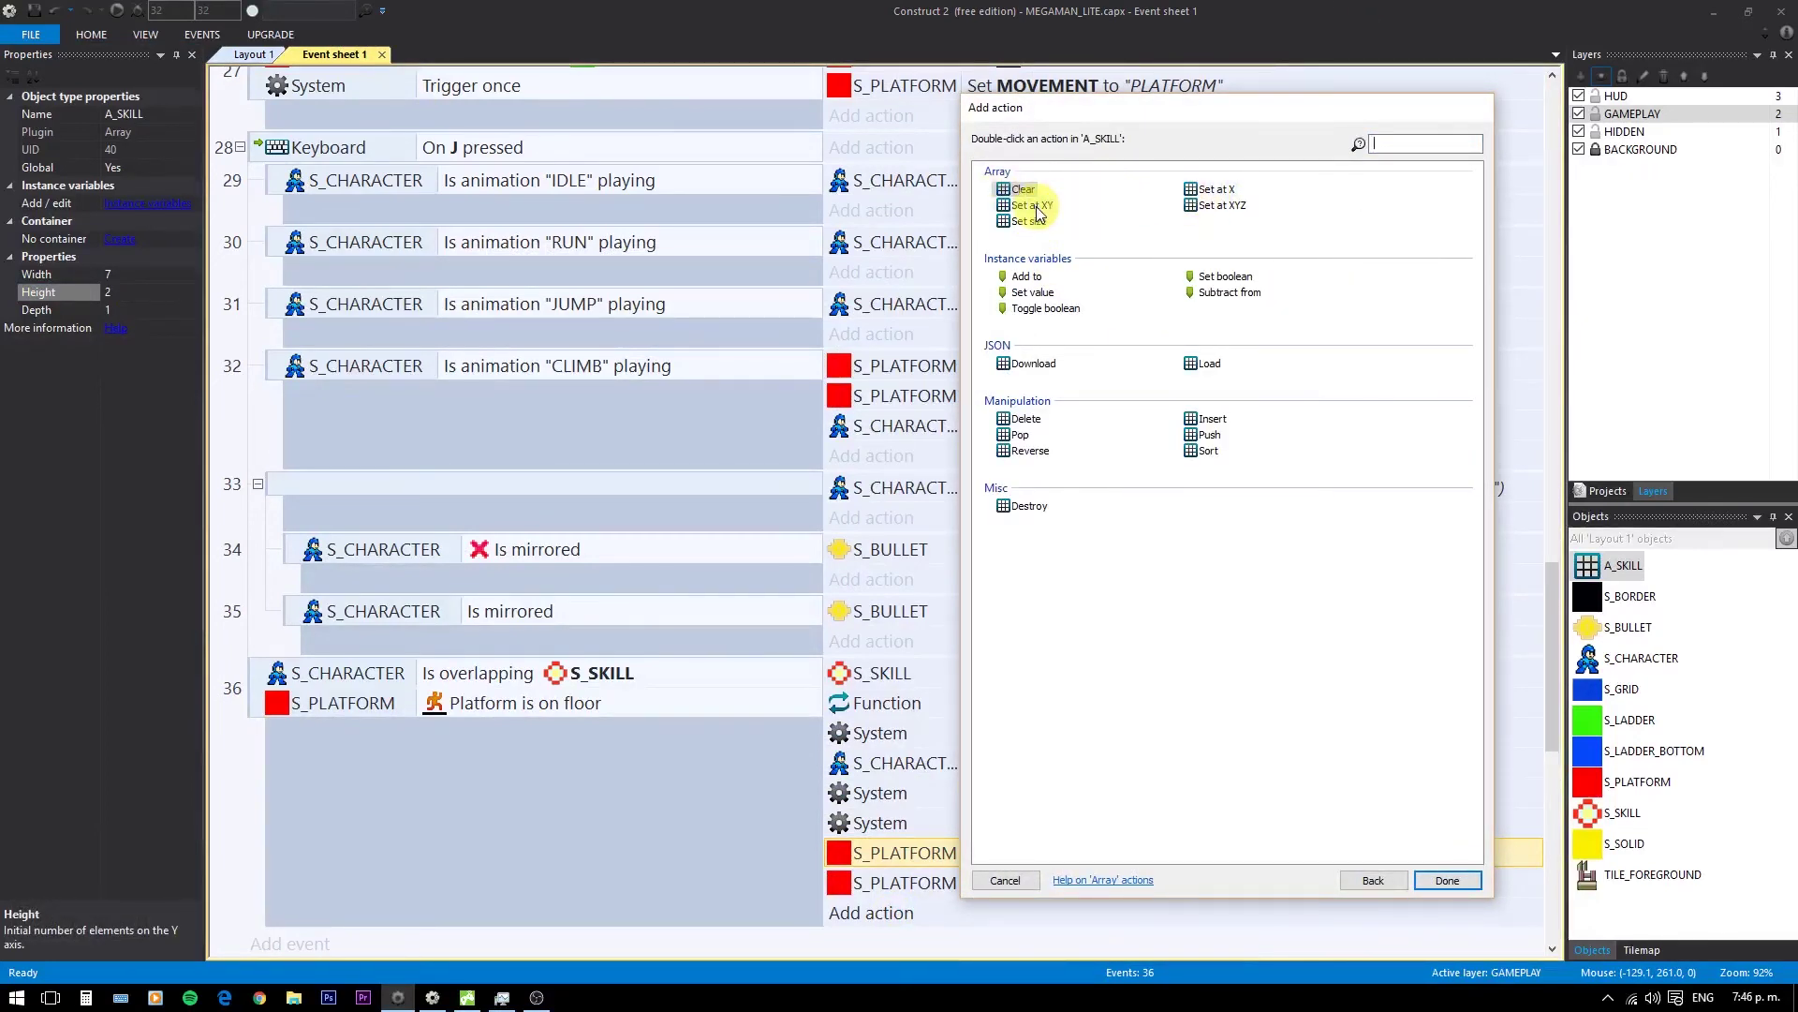
{"action": "left_click", "coordinate": [1041, 212]}
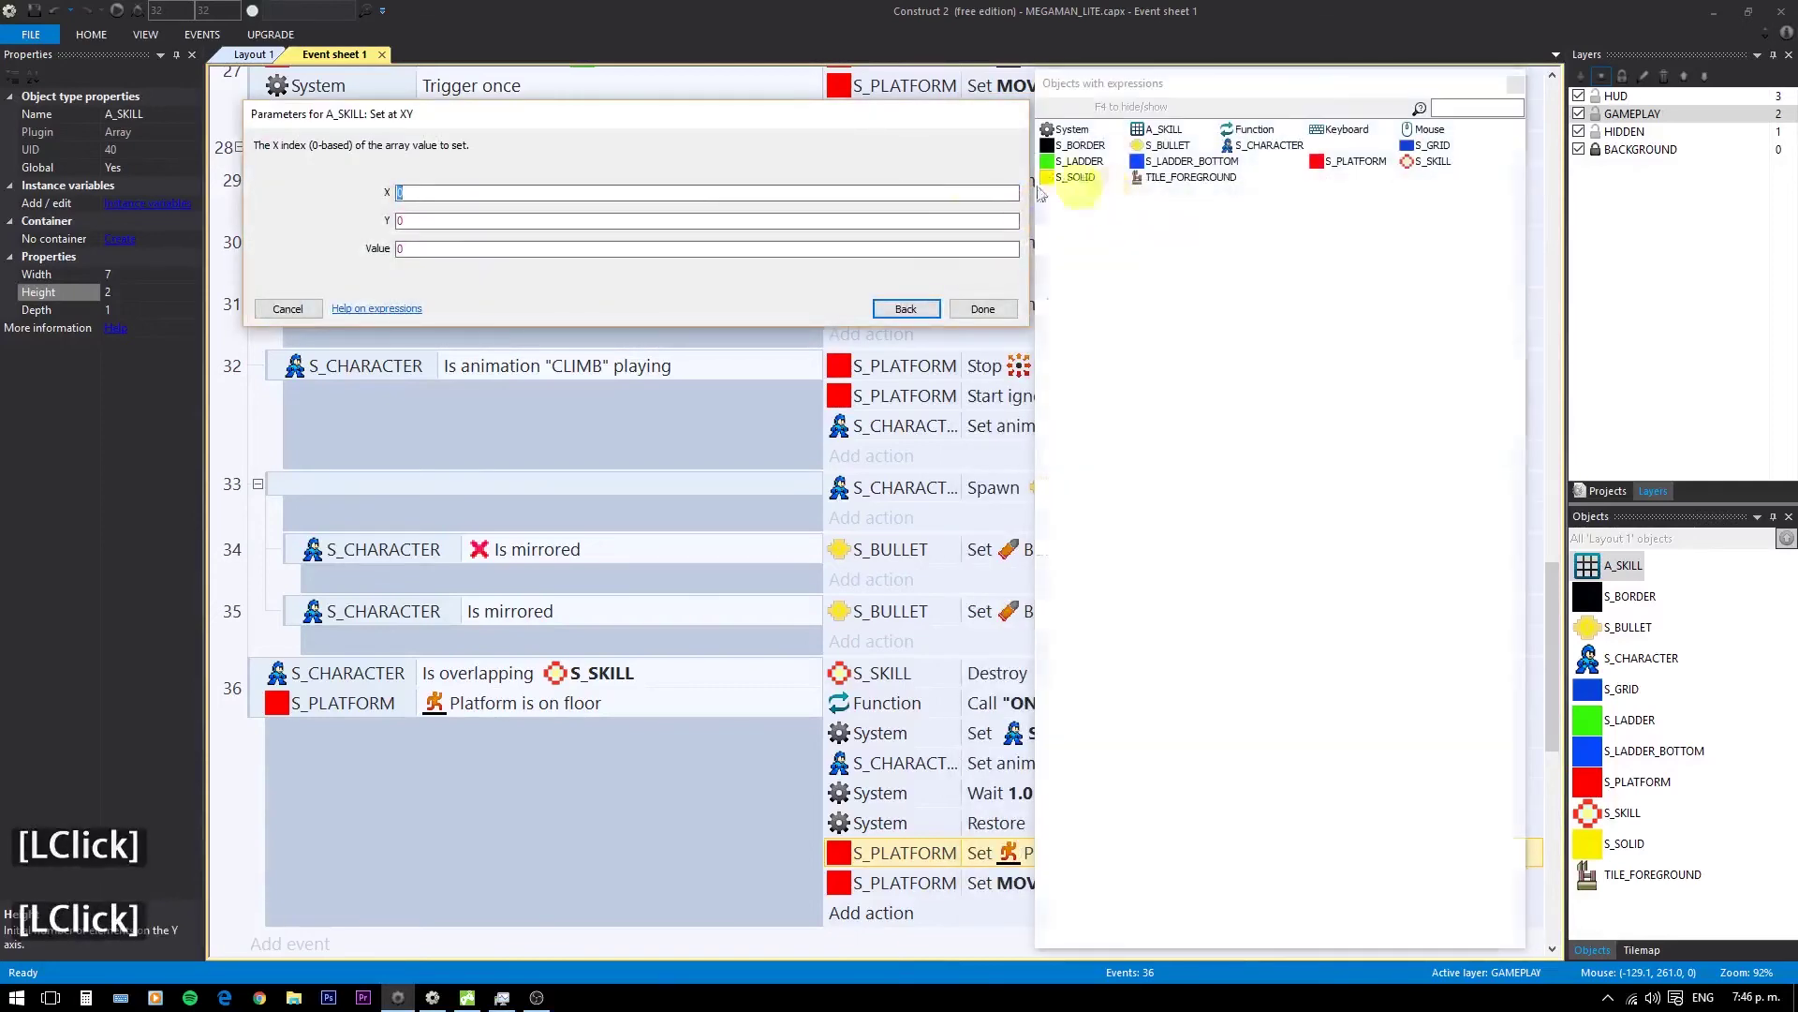
- Use S_SKILL.SKILL as X, Y 0, value 1, and place it after the WIN animation
{"action": "double_click", "coordinate": [1408, 172]}
{"action": "left_click", "coordinate": [1110, 363]}
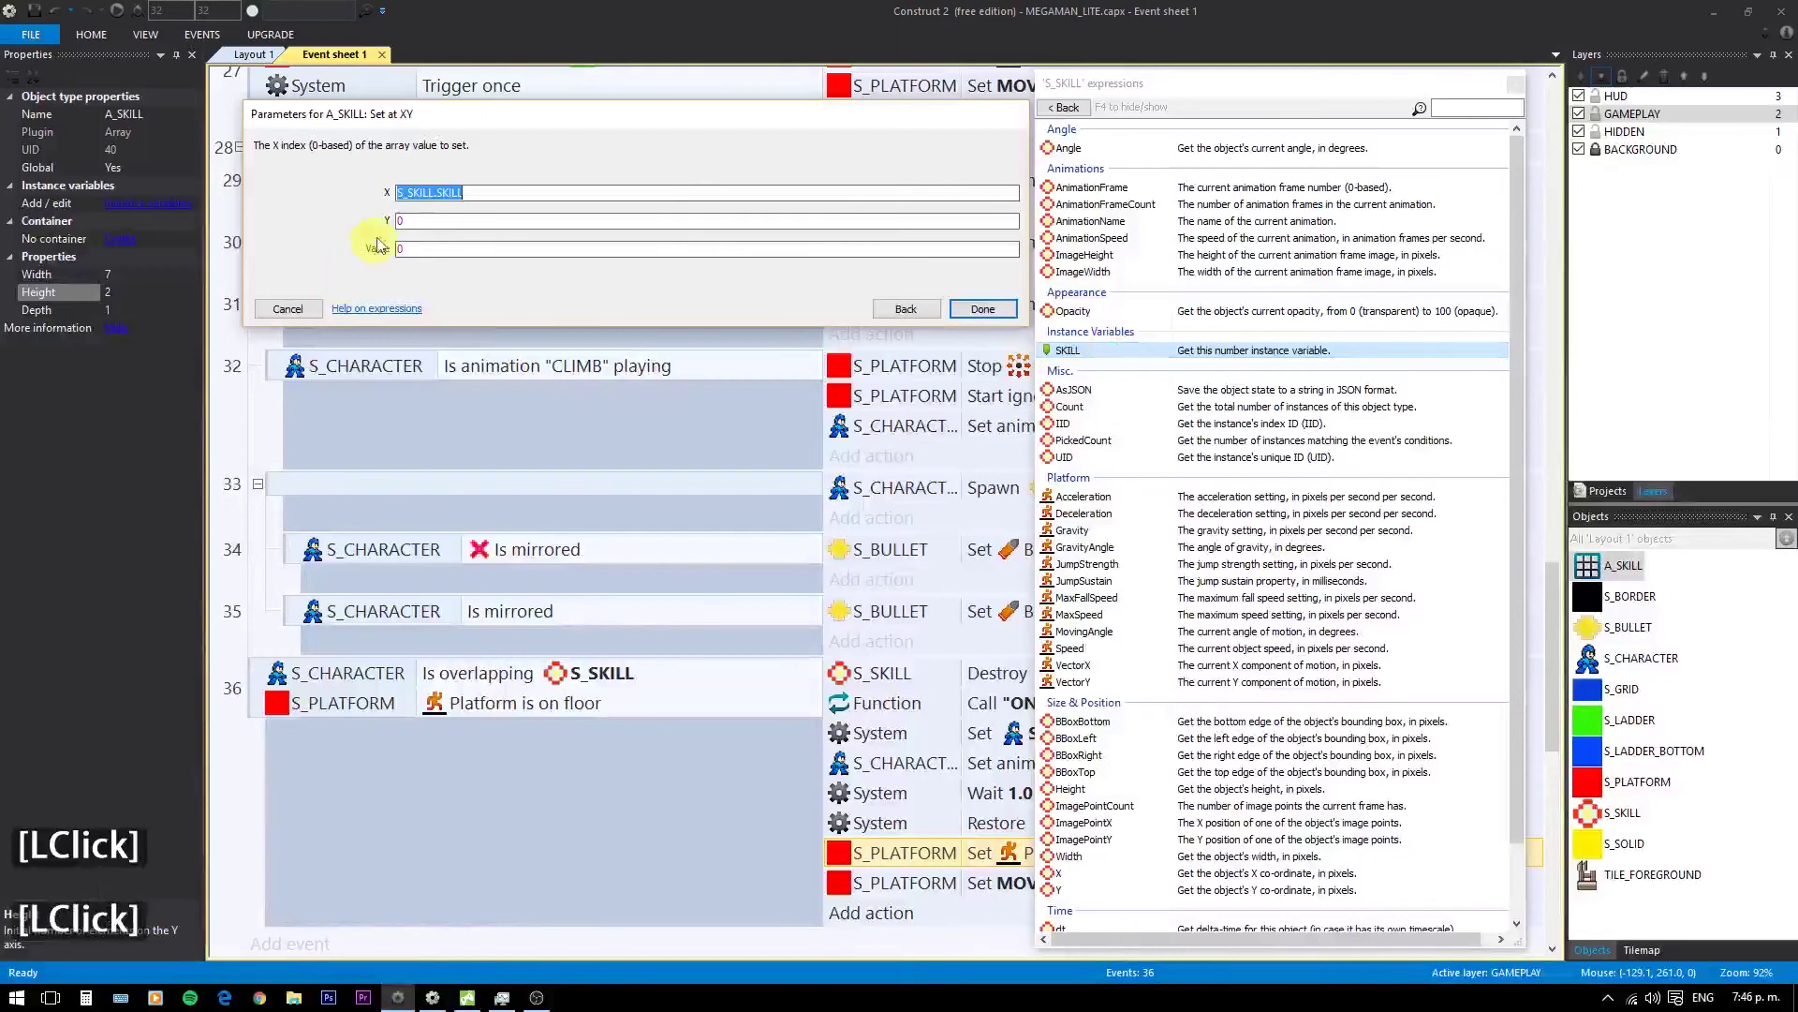
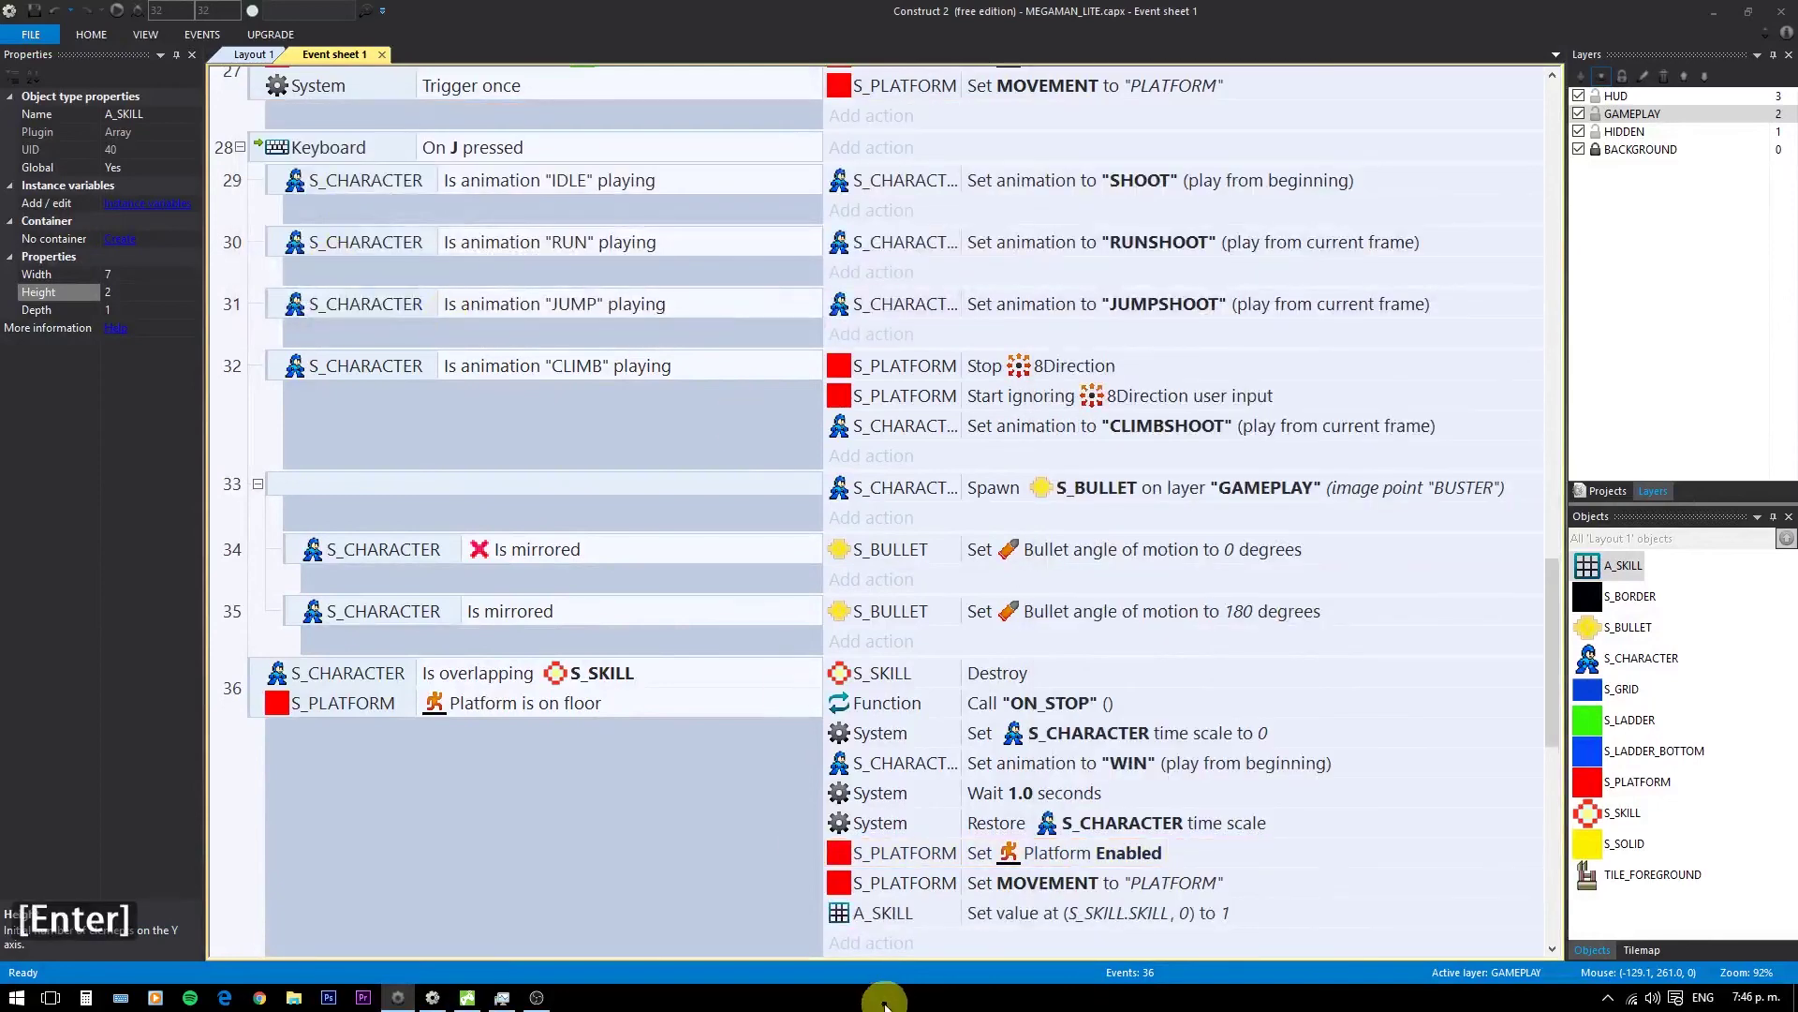
{"action": "left_click", "coordinate": [885, 921]}
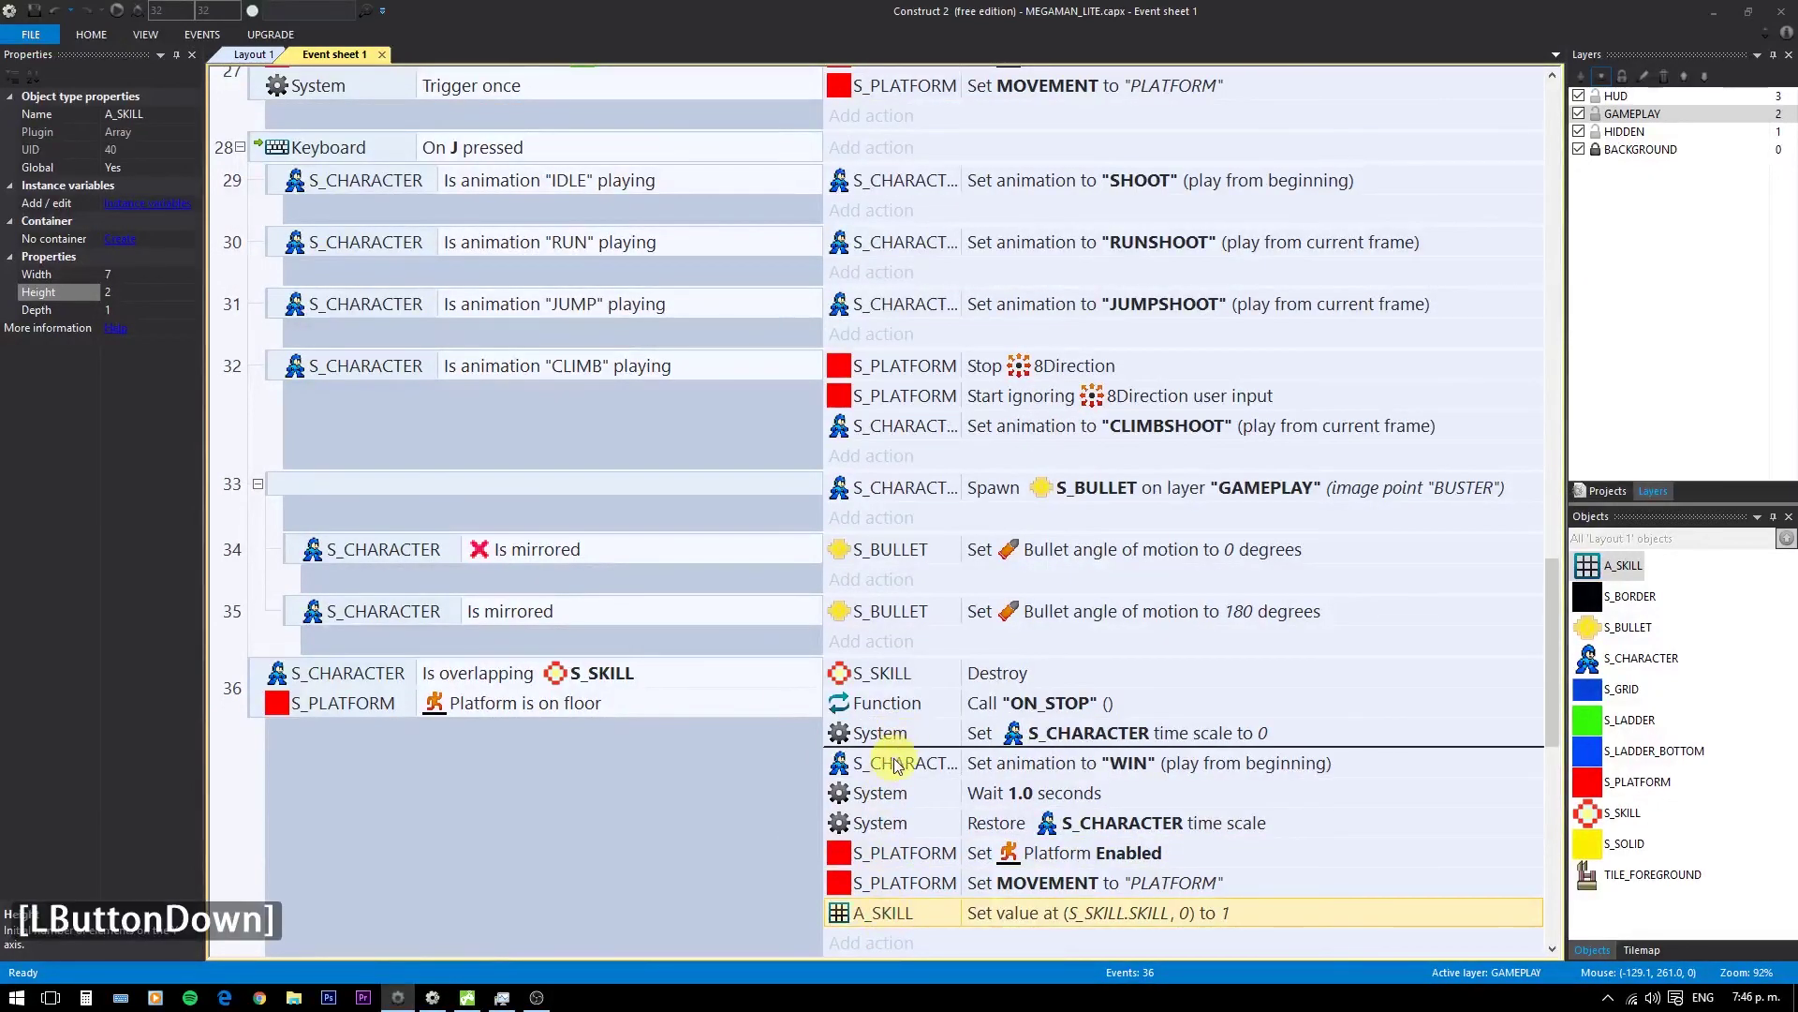